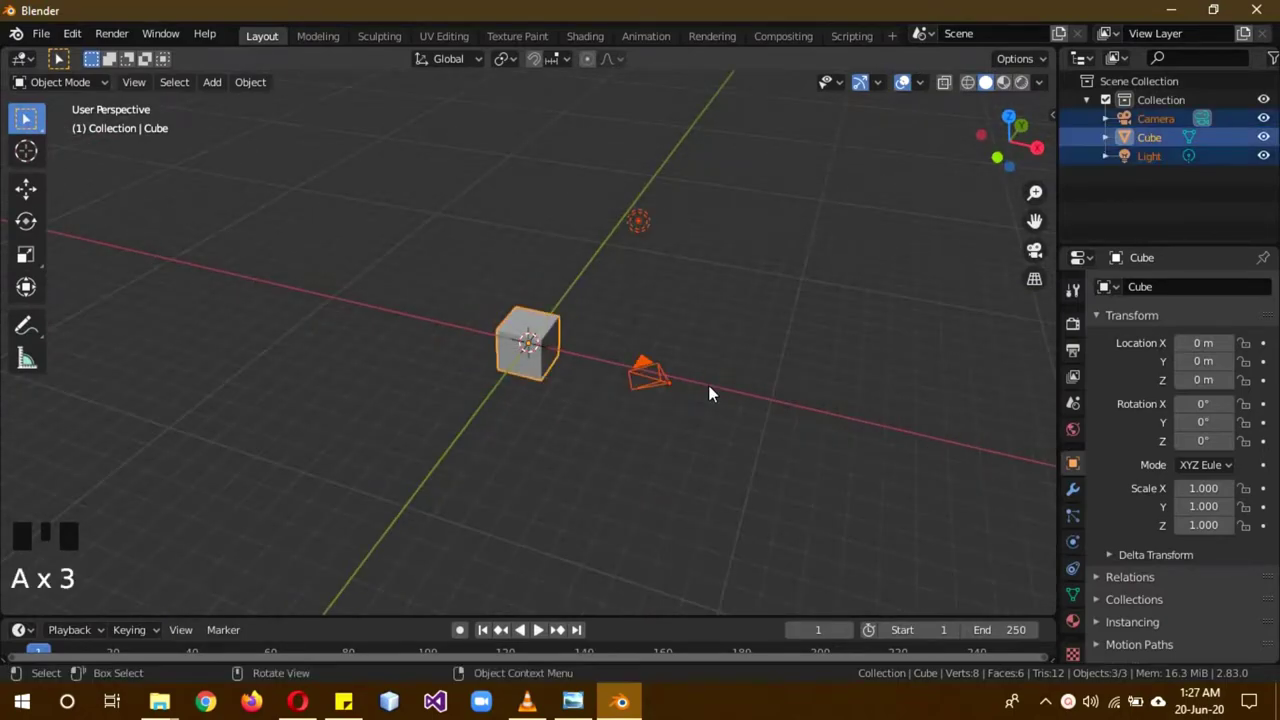
- Delete the default cube, camera and light and add a plane at the origin
key(Delete)
drag(751, 327, 530, 437)
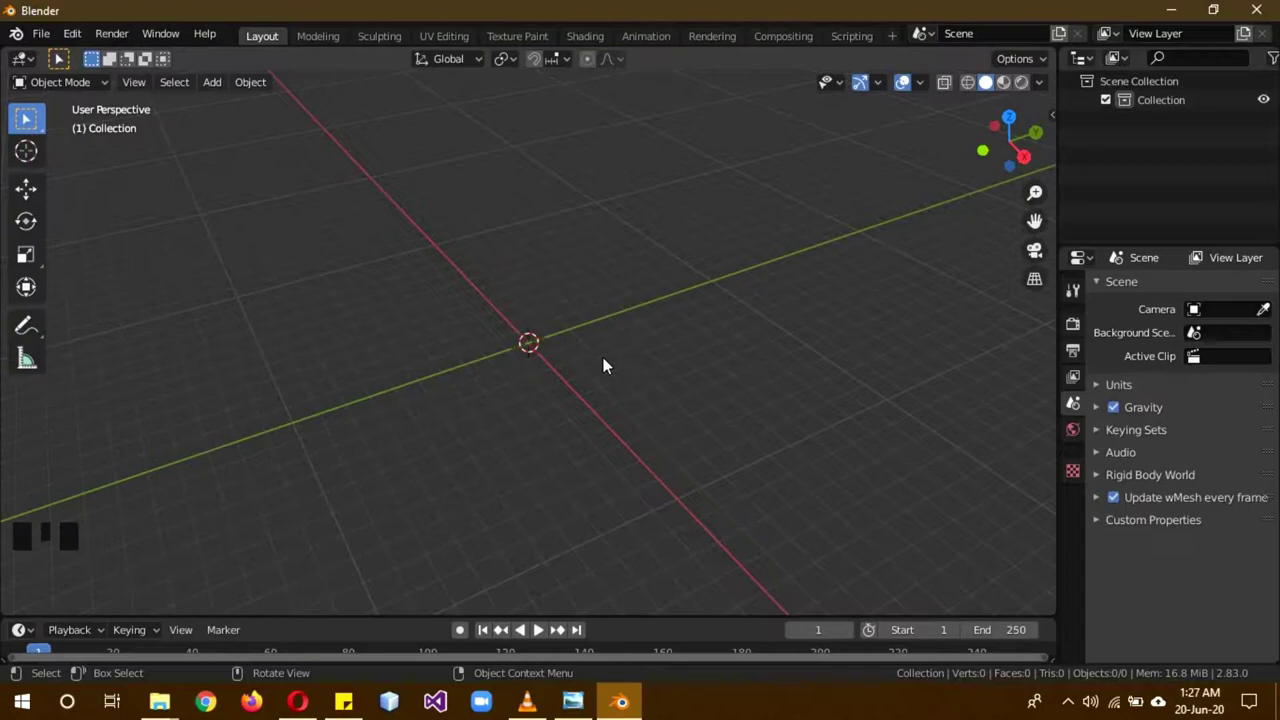
key(KP_1)
scroll(up, 3)
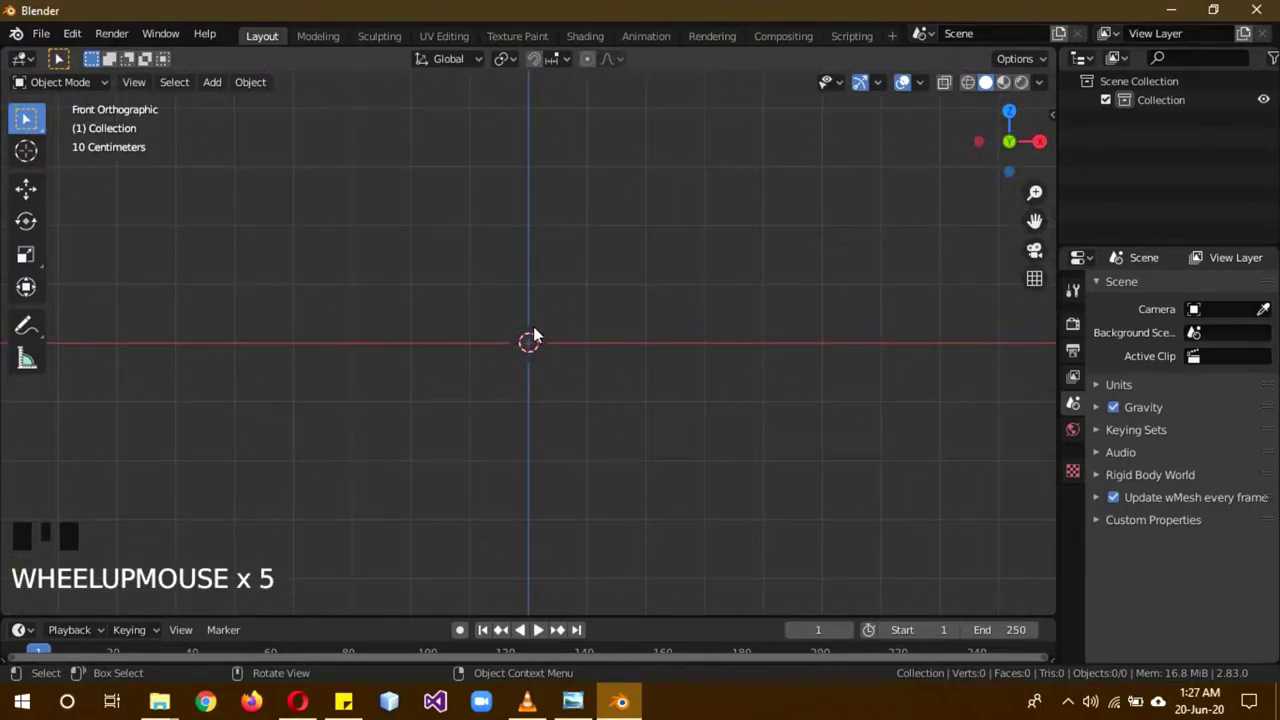
drag(627, 311, 453, 279)
key(shift+a)
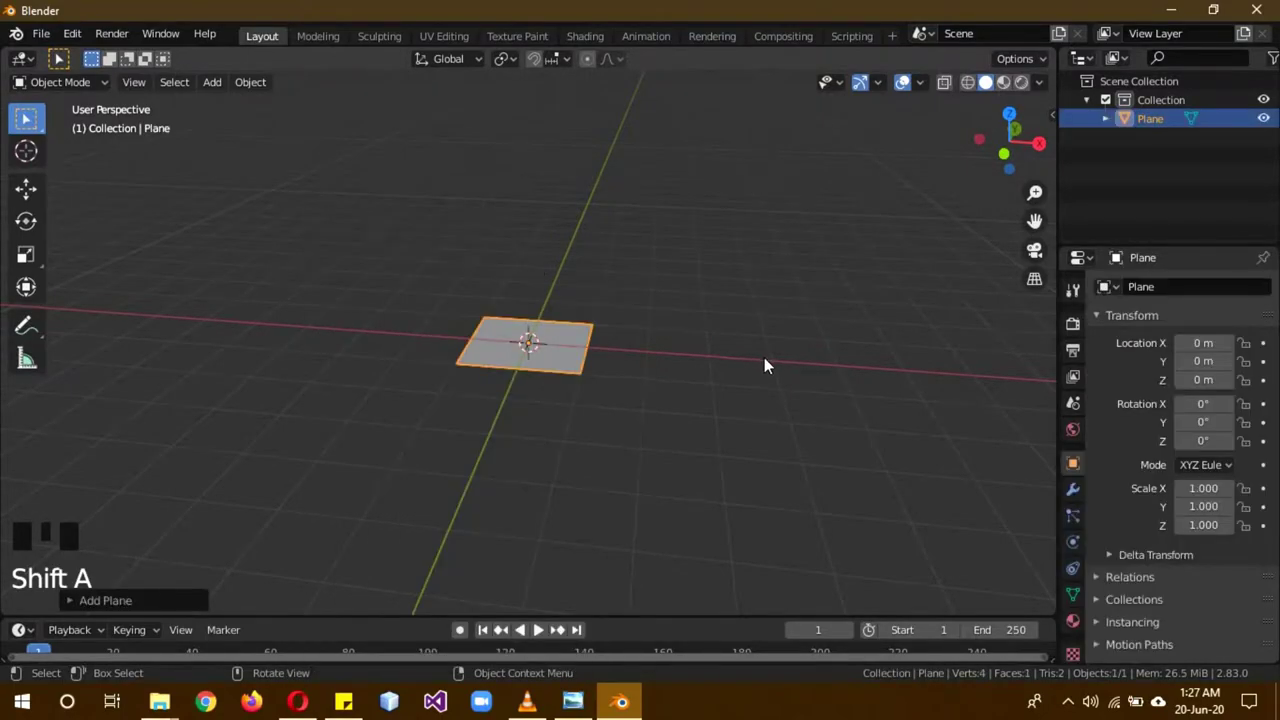
- Enter Edit Mode on the plane and view it from the right side
key(b)
key(KP_3)
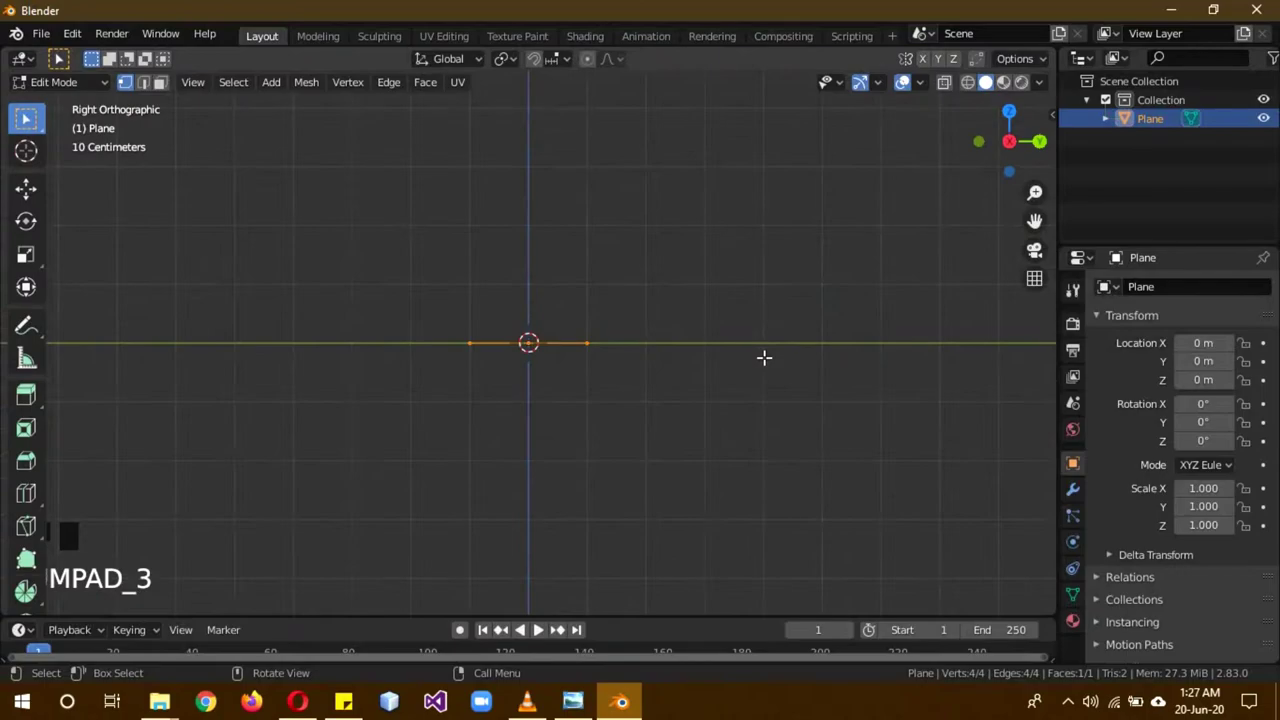
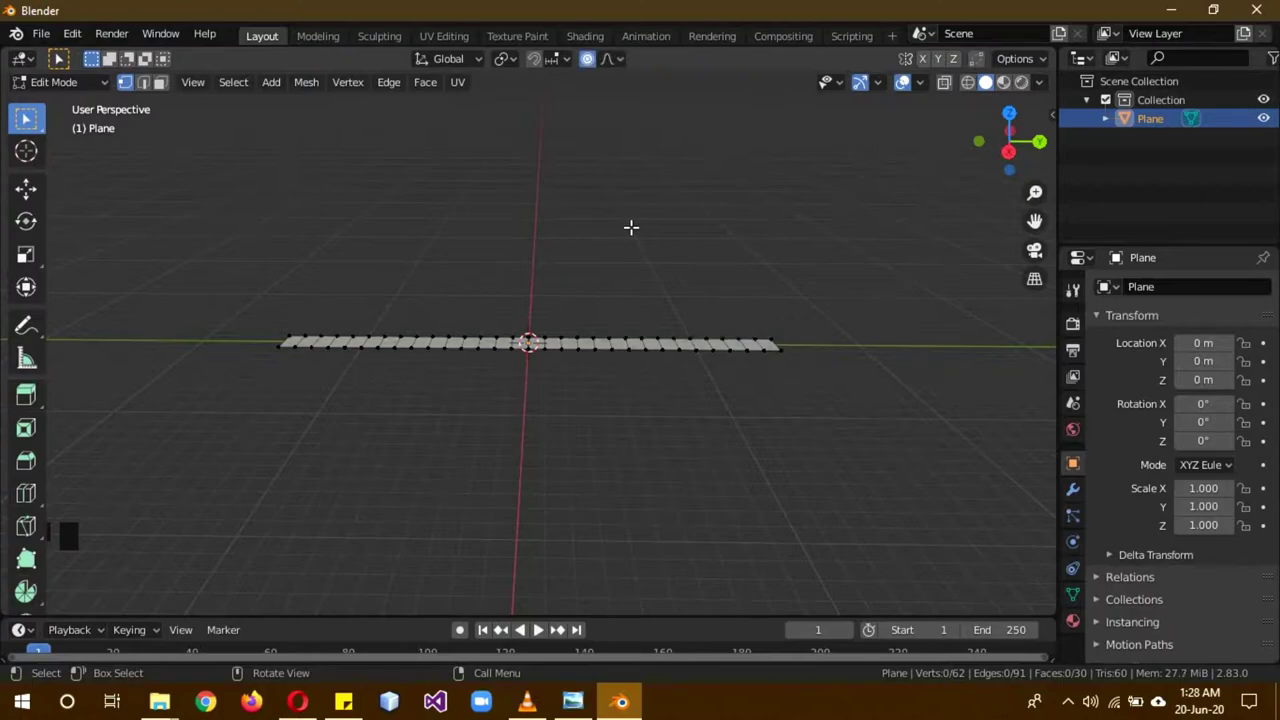
click(628, 66)
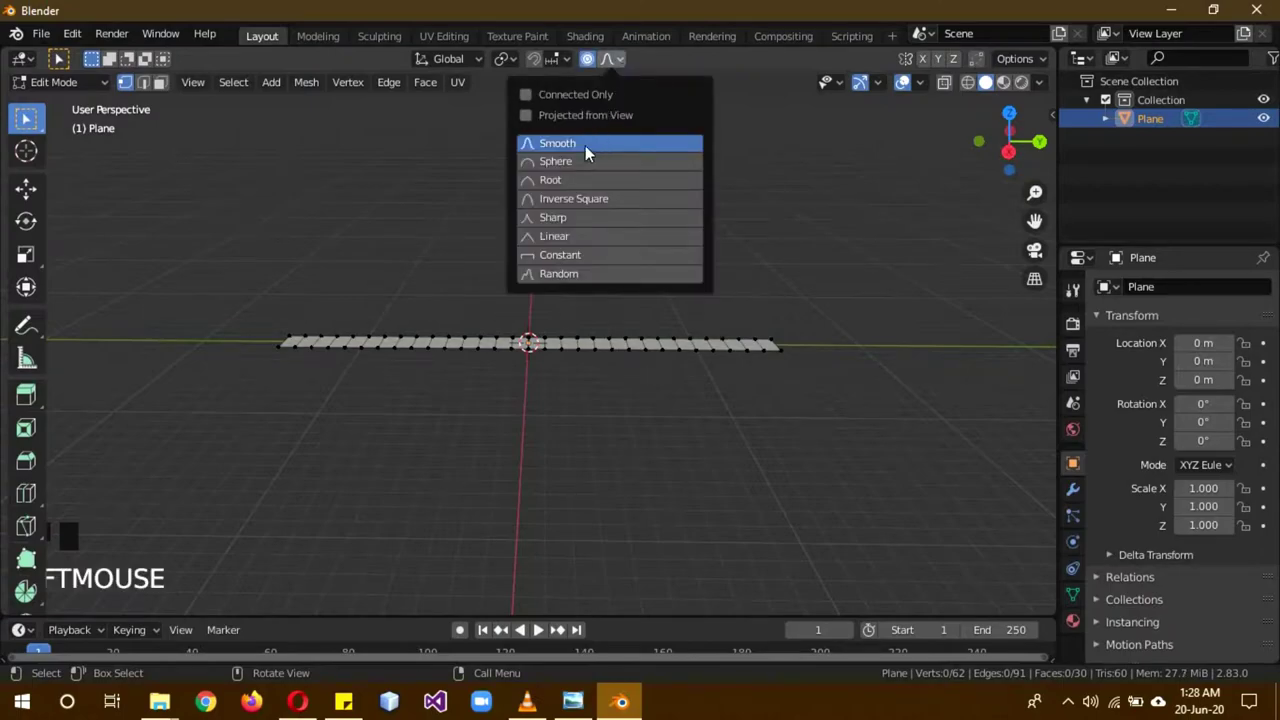
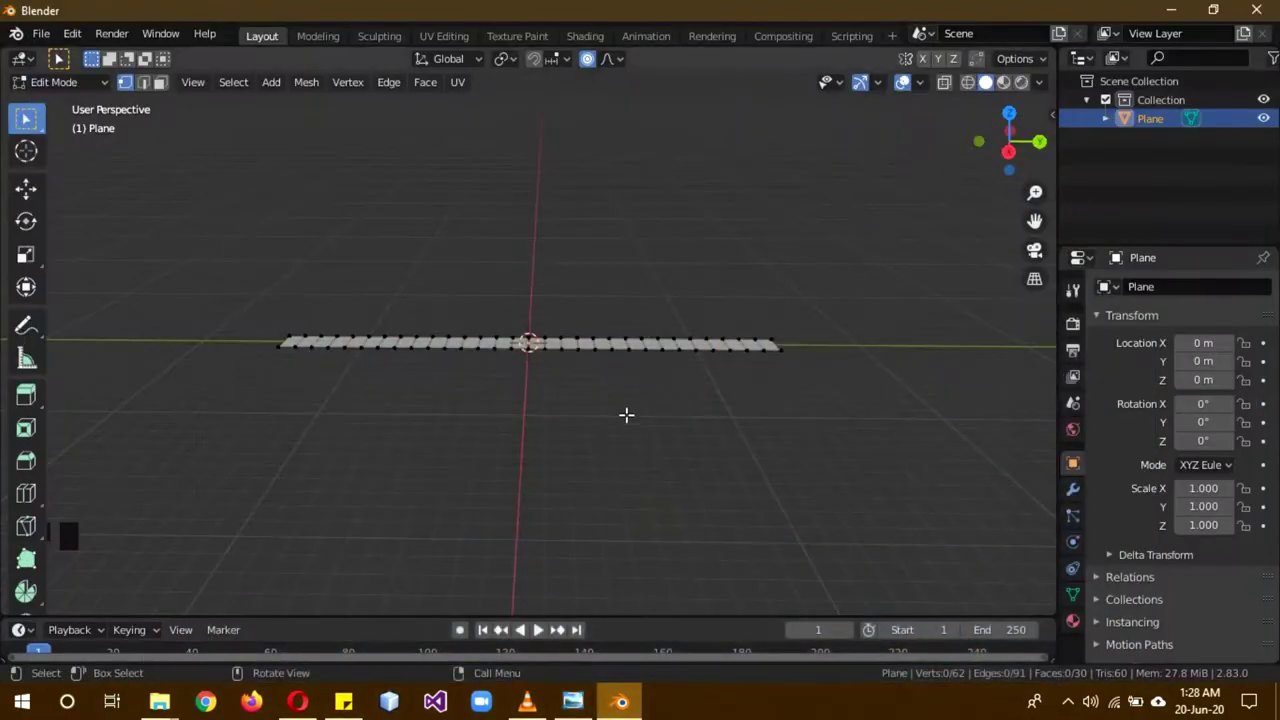
- Leave Edit Mode on the strip and add a reference image of the pier station
key(Tab)
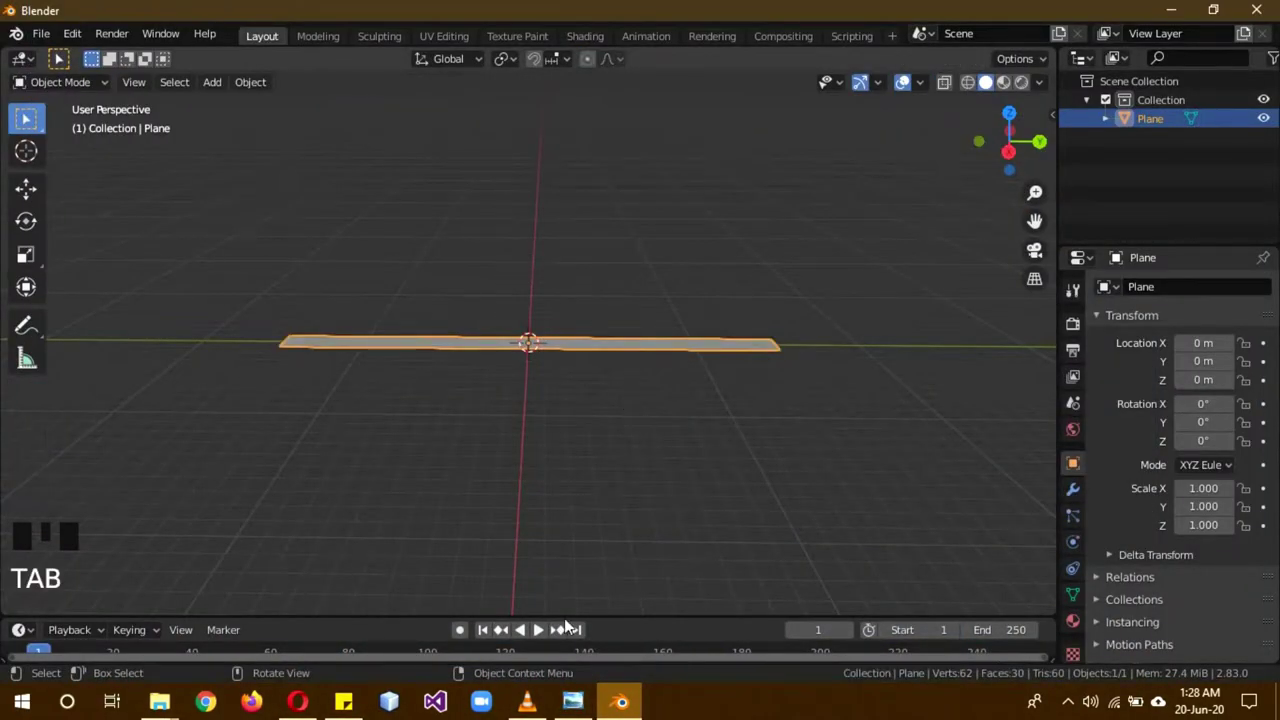
drag(668, 473, 407, 172)
key(shift+a)
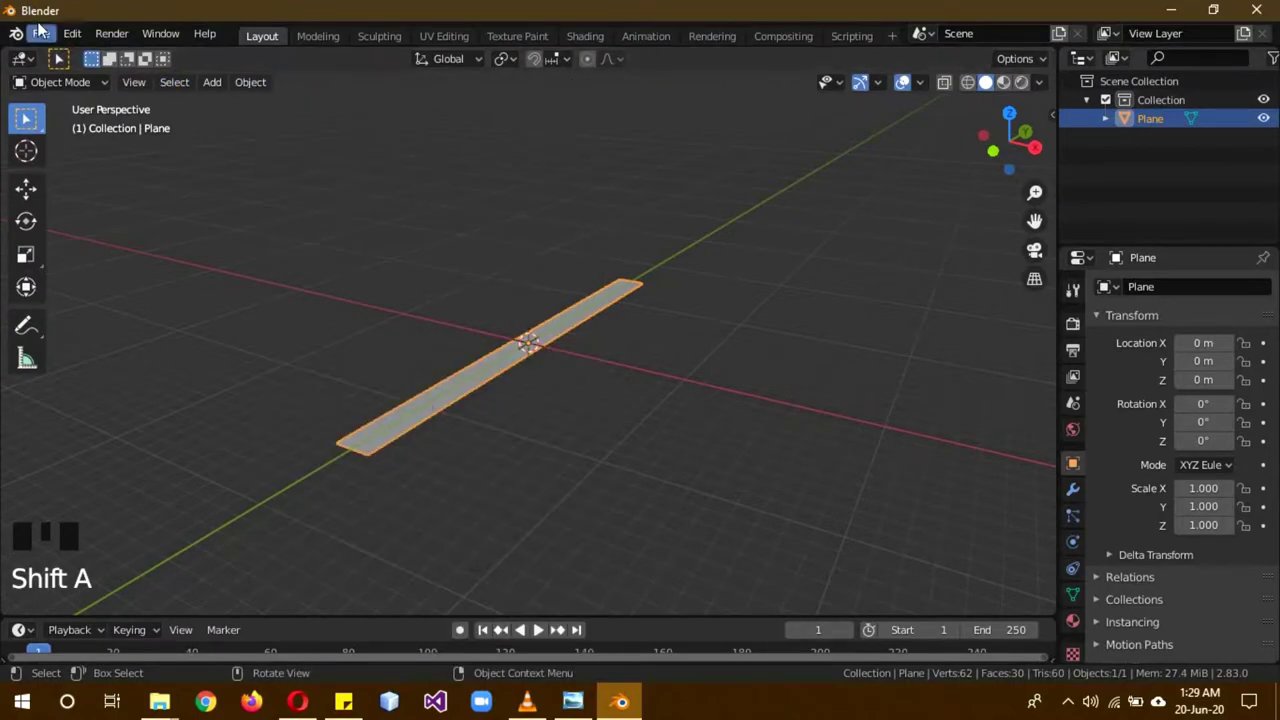
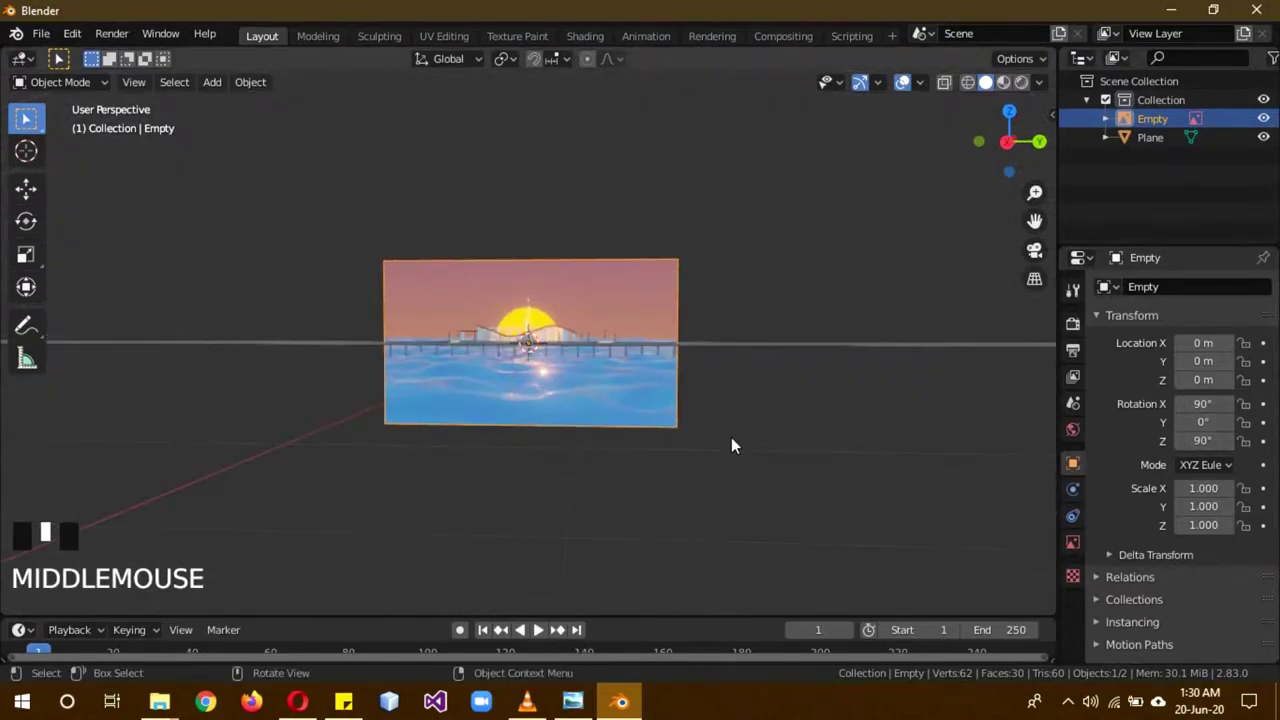
- Scale the reference picture up about six times, then select the strip plane
scroll(down, 3)
key(s)
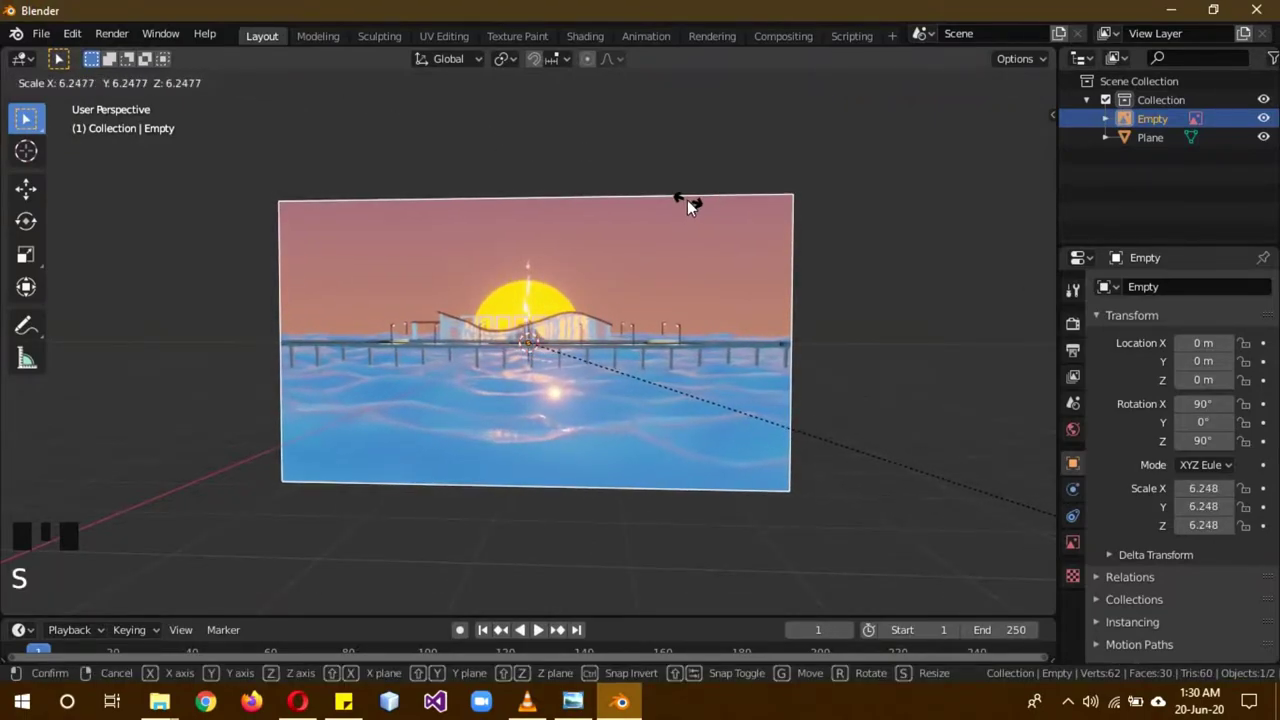
scroll(down, 3)
drag(640, 206, 863, 506)
key(s)
drag(852, 408, 718, 380)
click(712, 373)
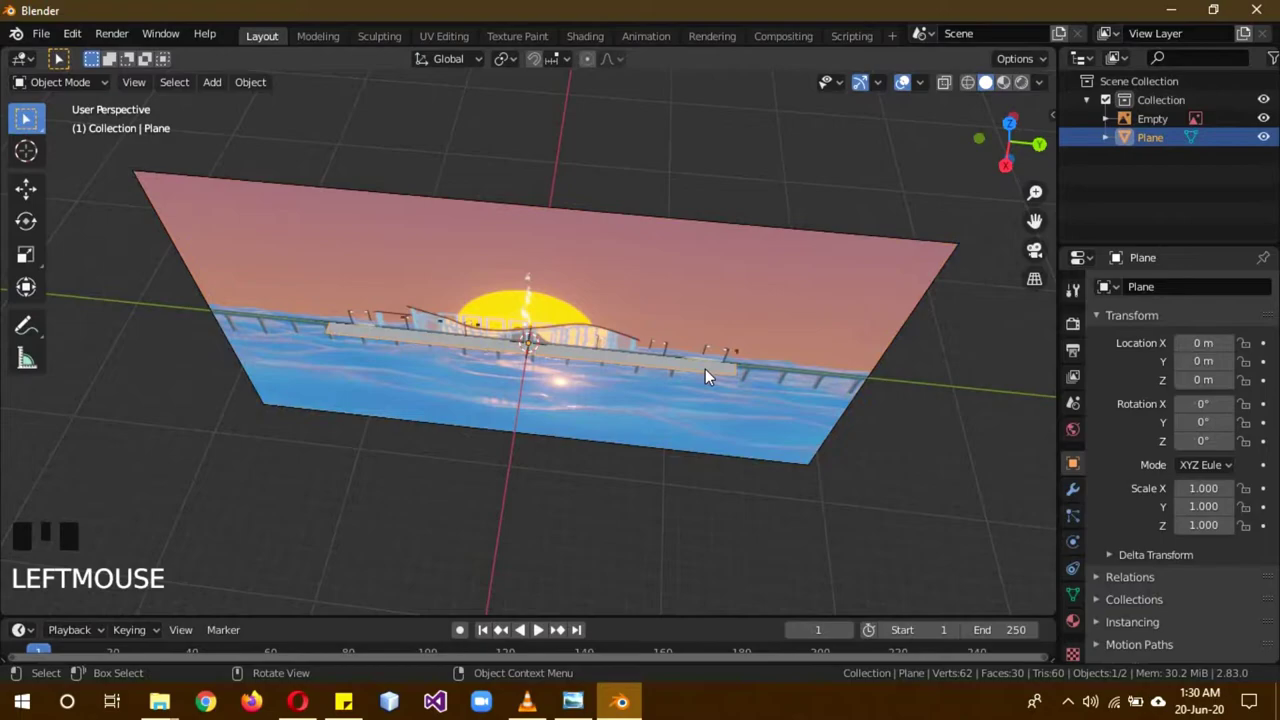
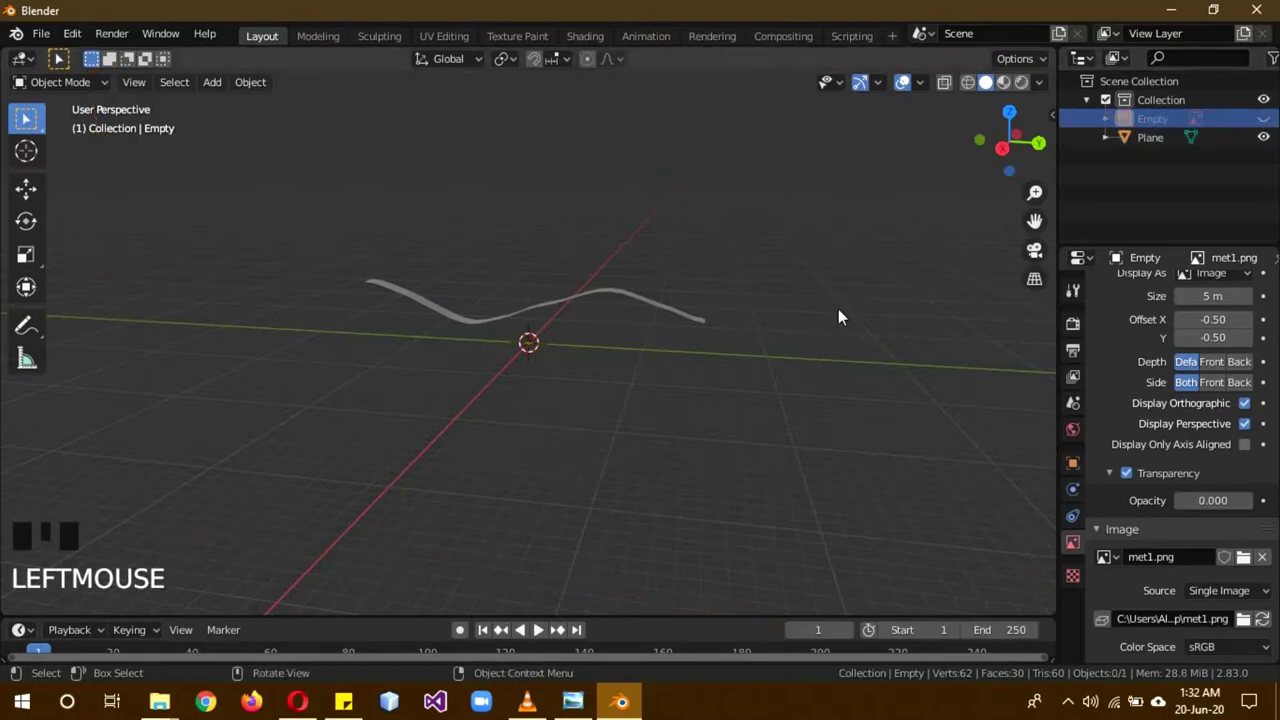
- Select the wavy strip plane in the viewport
middle_click(802, 408)
drag(651, 319, 664, 316)
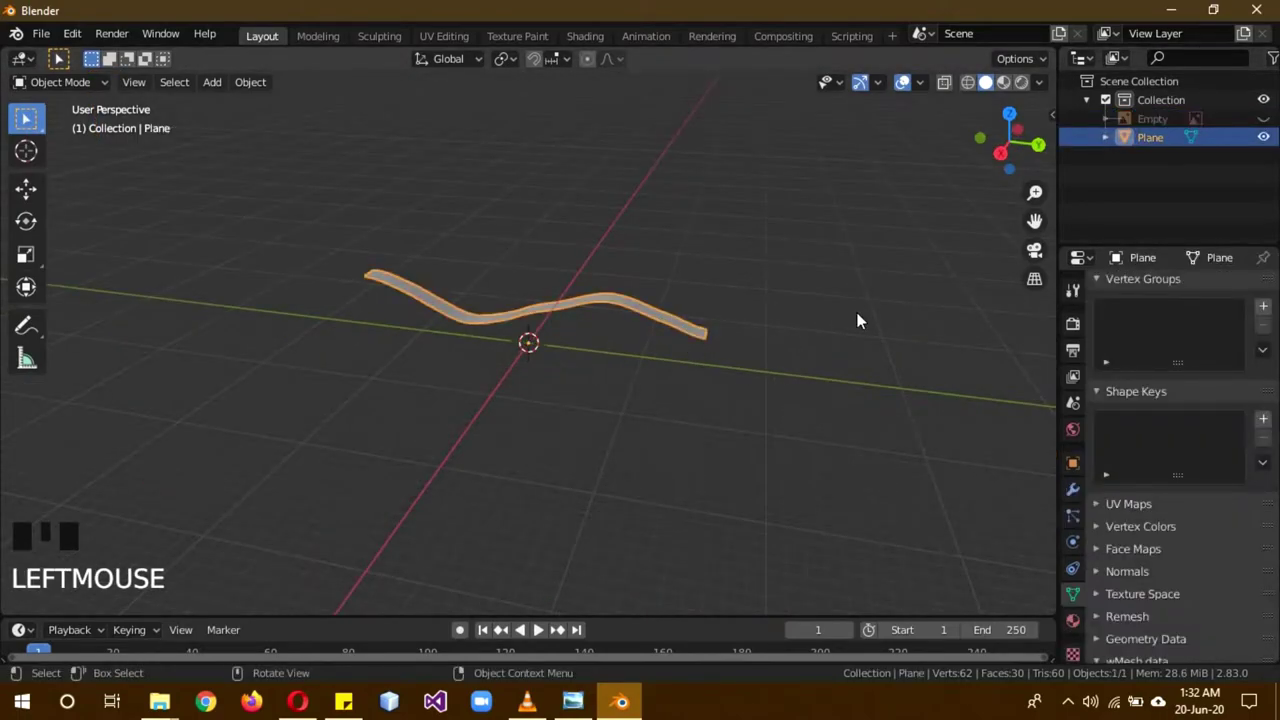
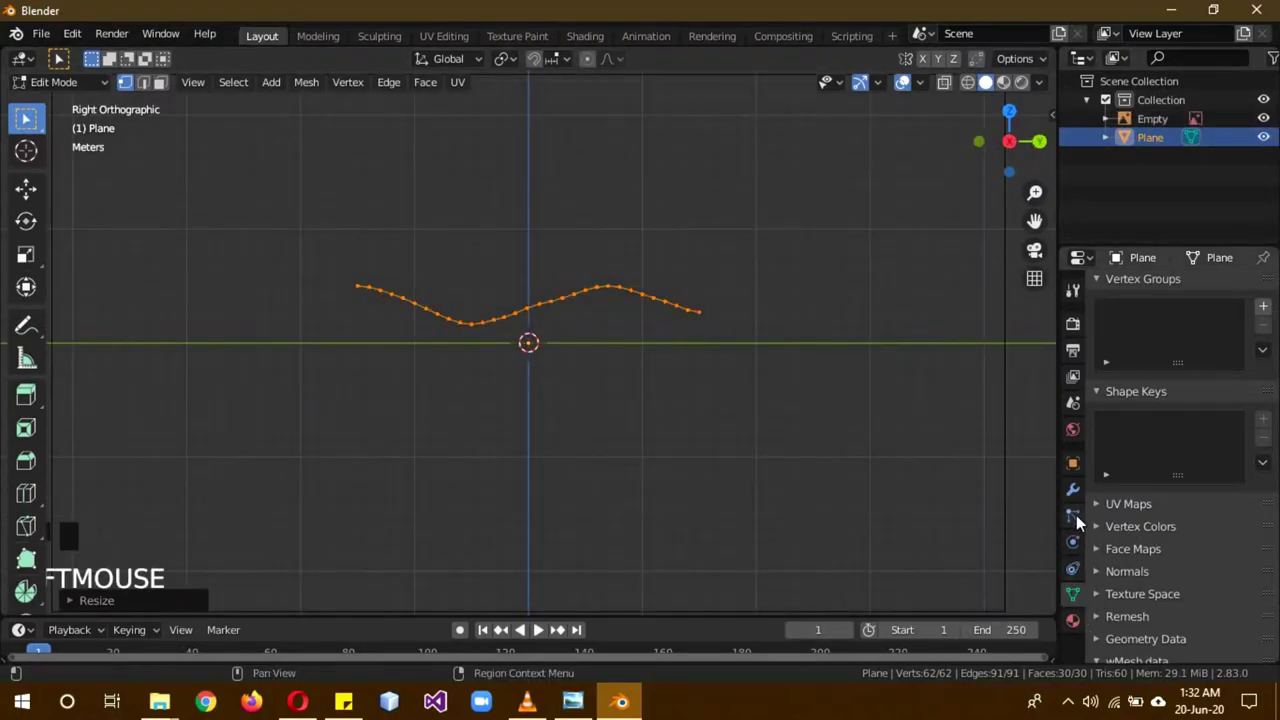
- Show the reference picture again, shape the strip along the roof curve and leave Edit Mode
click(1163, 121)
key(Tab)
click(1162, 124)
drag(1211, 500, 1165, 145)
key(b)
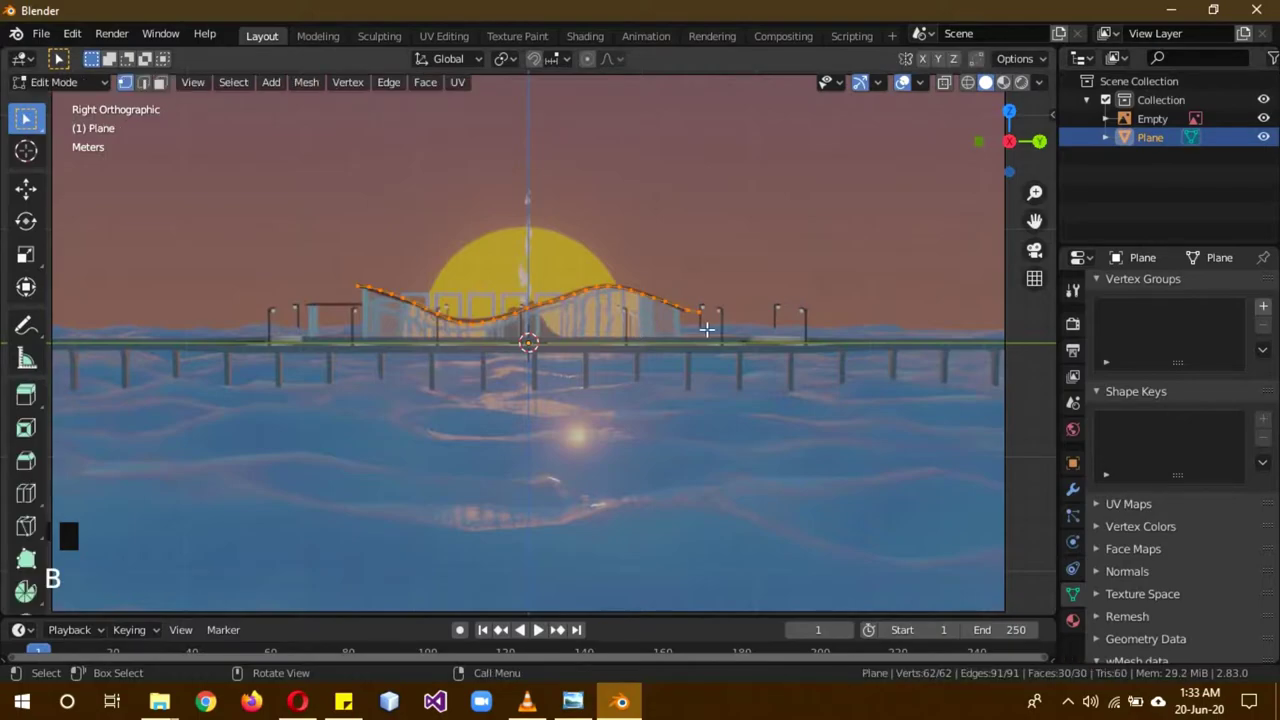
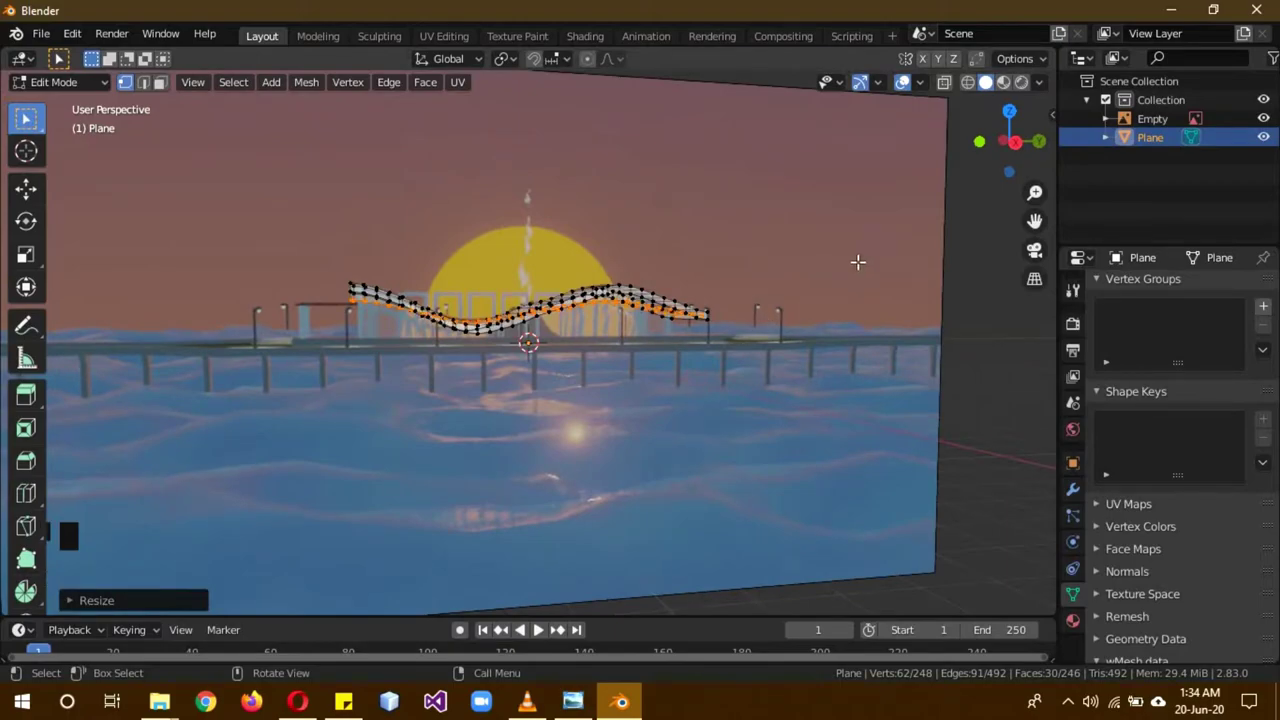
key(Tab)
- Hide the reference image and orbit around the wavy roof profile
click(825, 393)
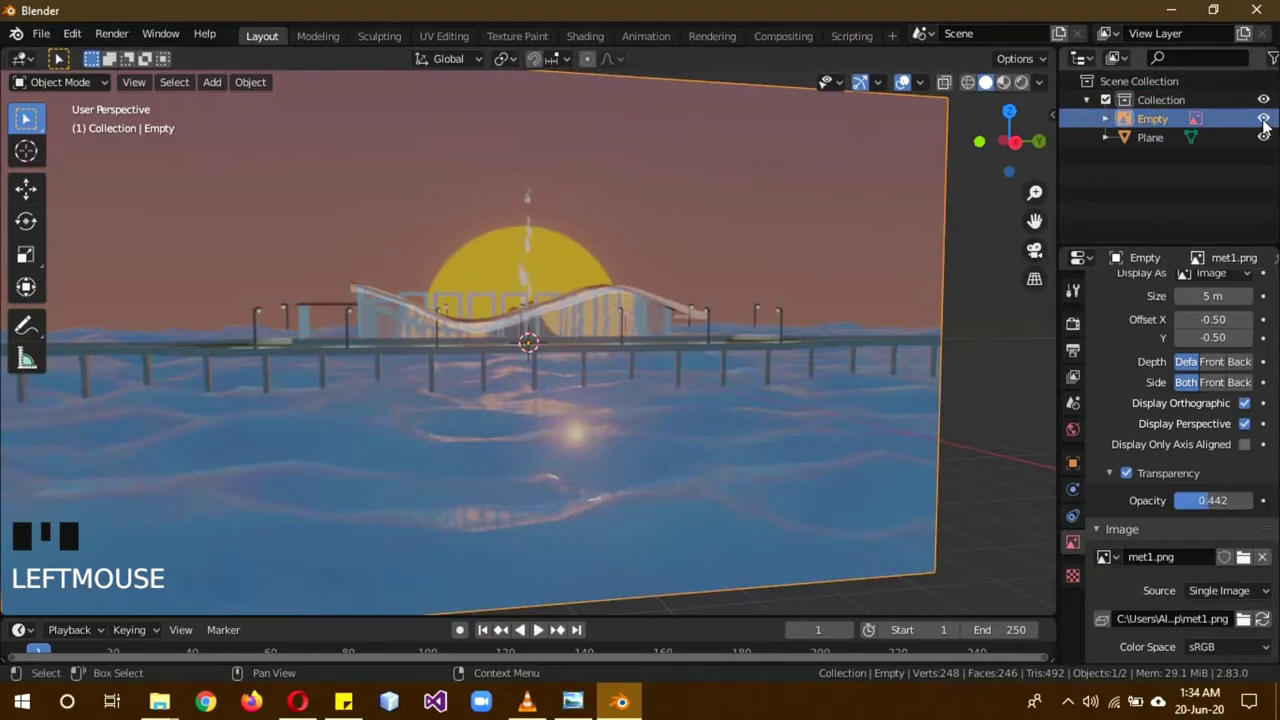
click(1276, 120)
drag(698, 335, 636, 324)
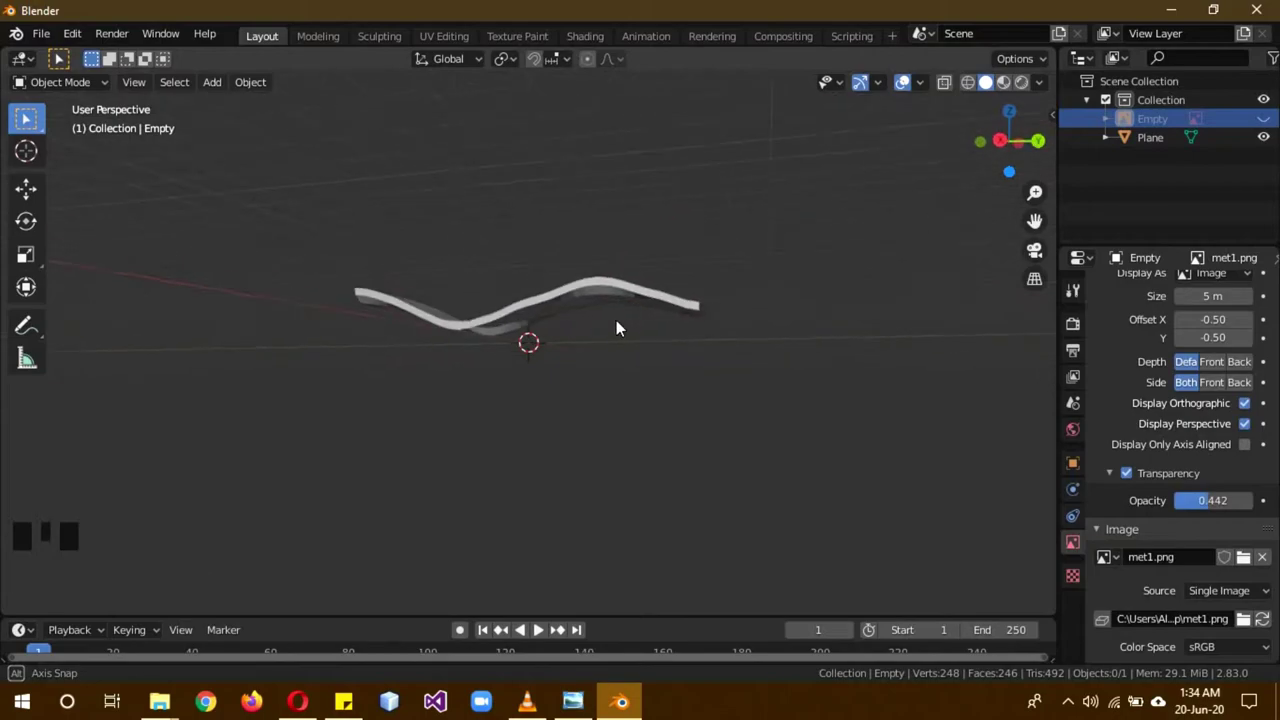
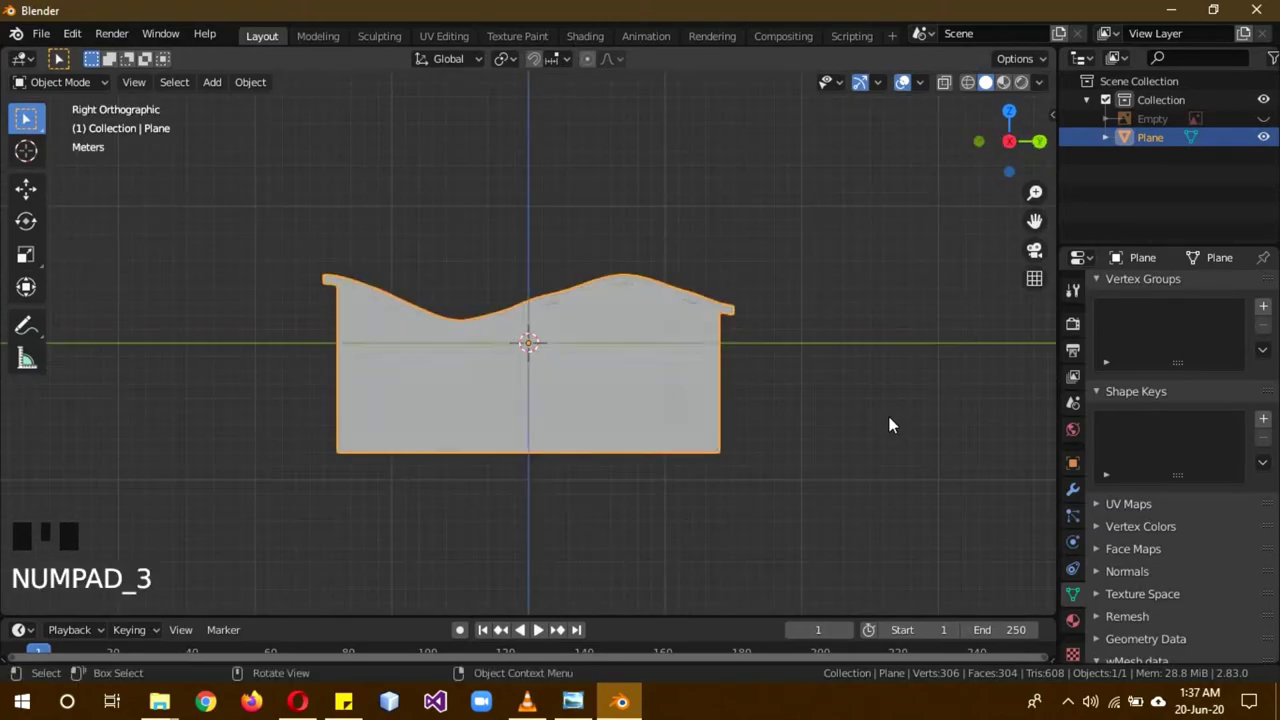
- Toggle Outliner visibility so the station shape shows and the reference image is hidden
click(1274, 126)
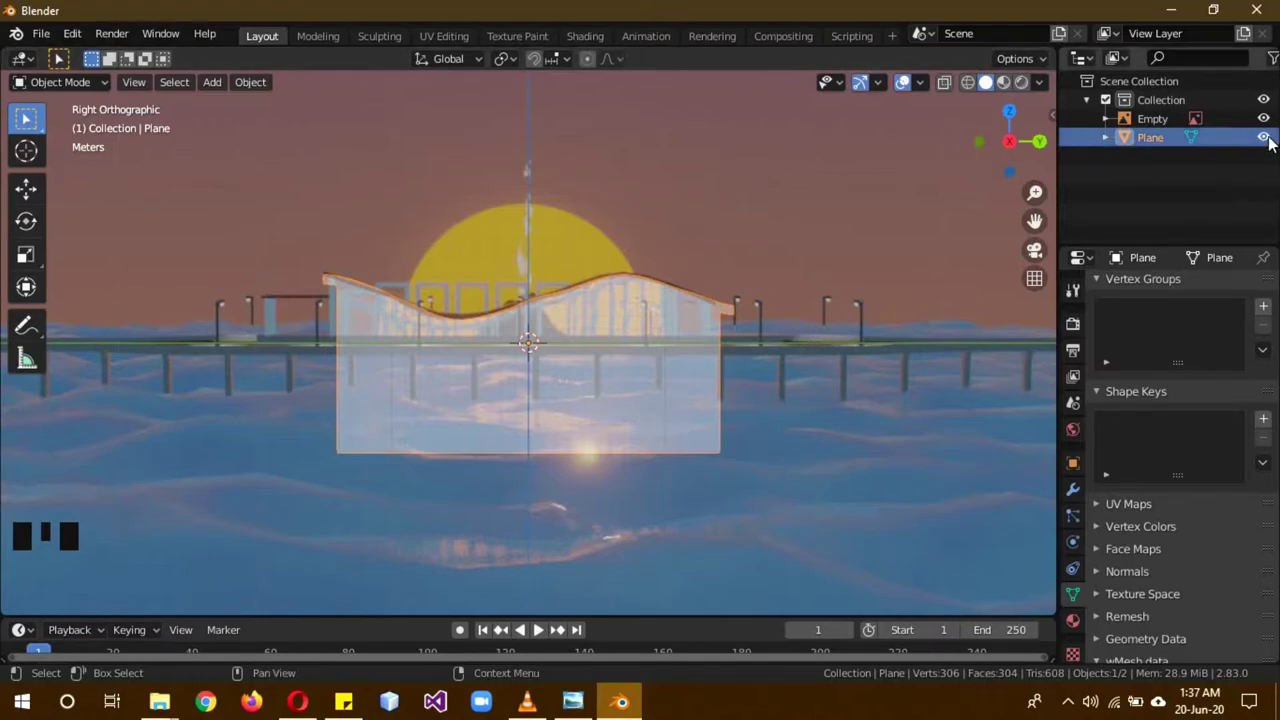
click(1274, 142)
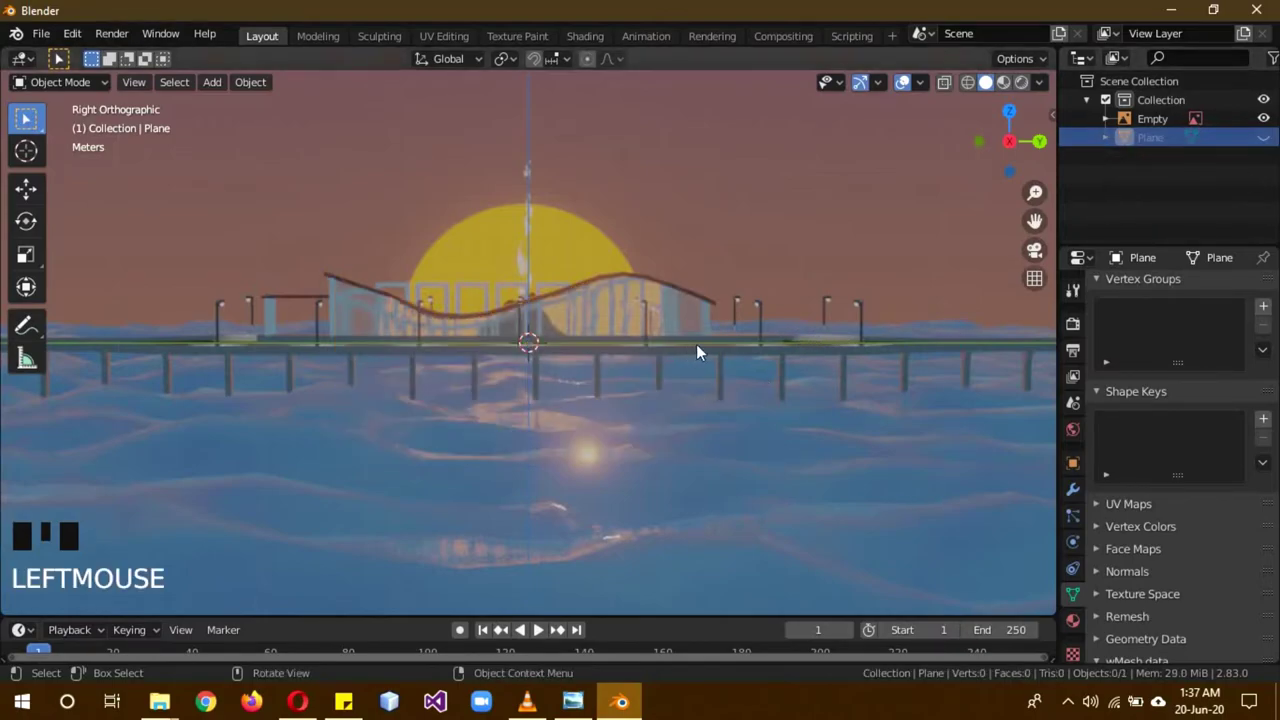
click(1273, 116)
click(1271, 141)
- Check the station shape's thickness from the right in wireframe, then return to solid shading
drag(786, 305, 669, 401)
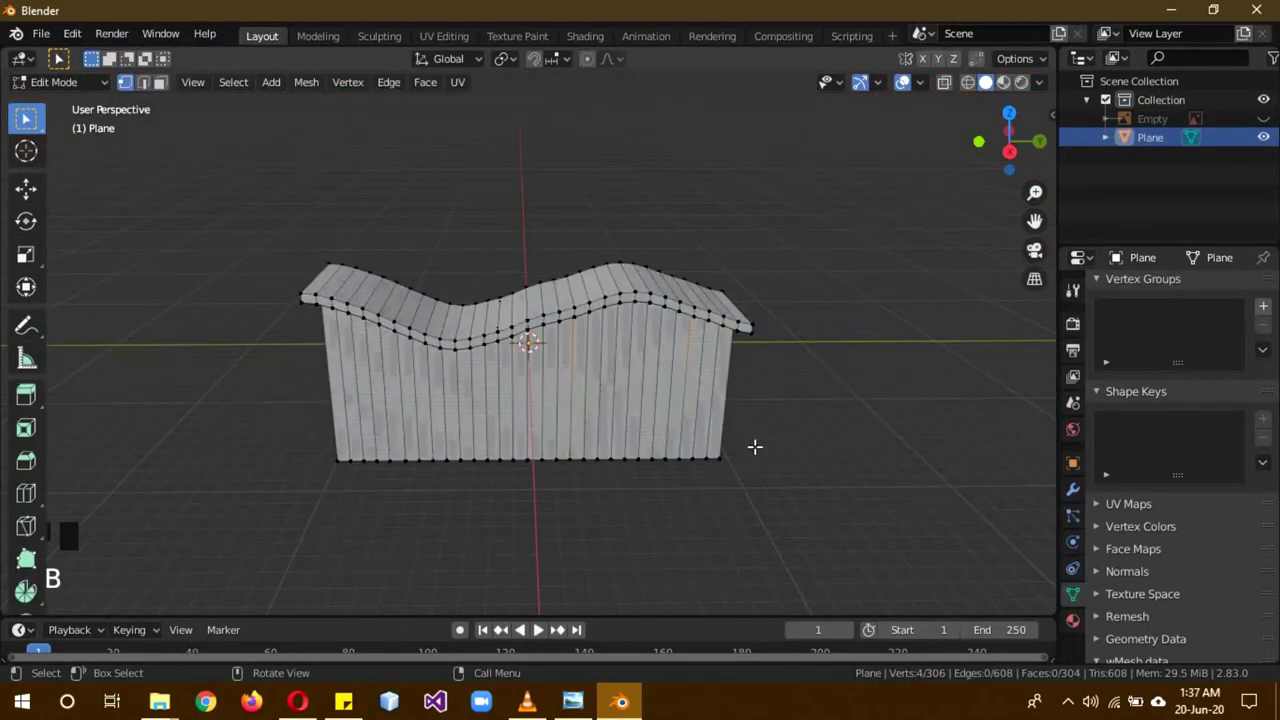
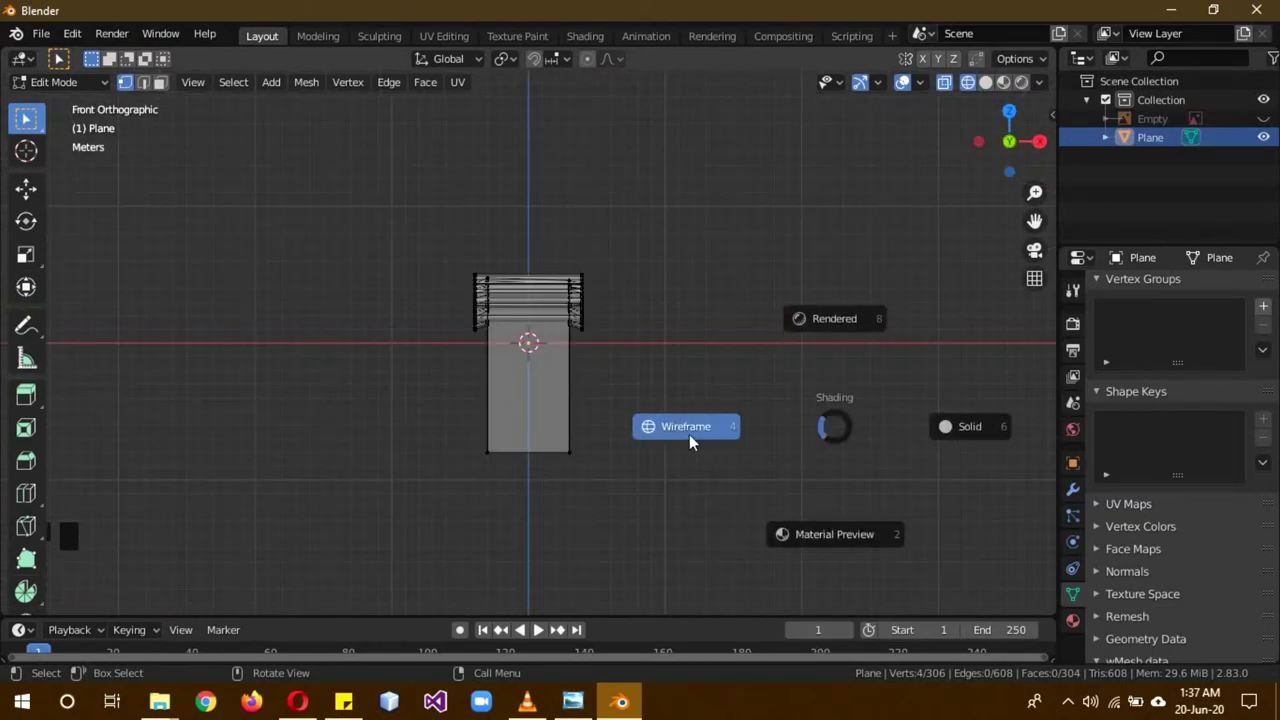
key(KP_3)
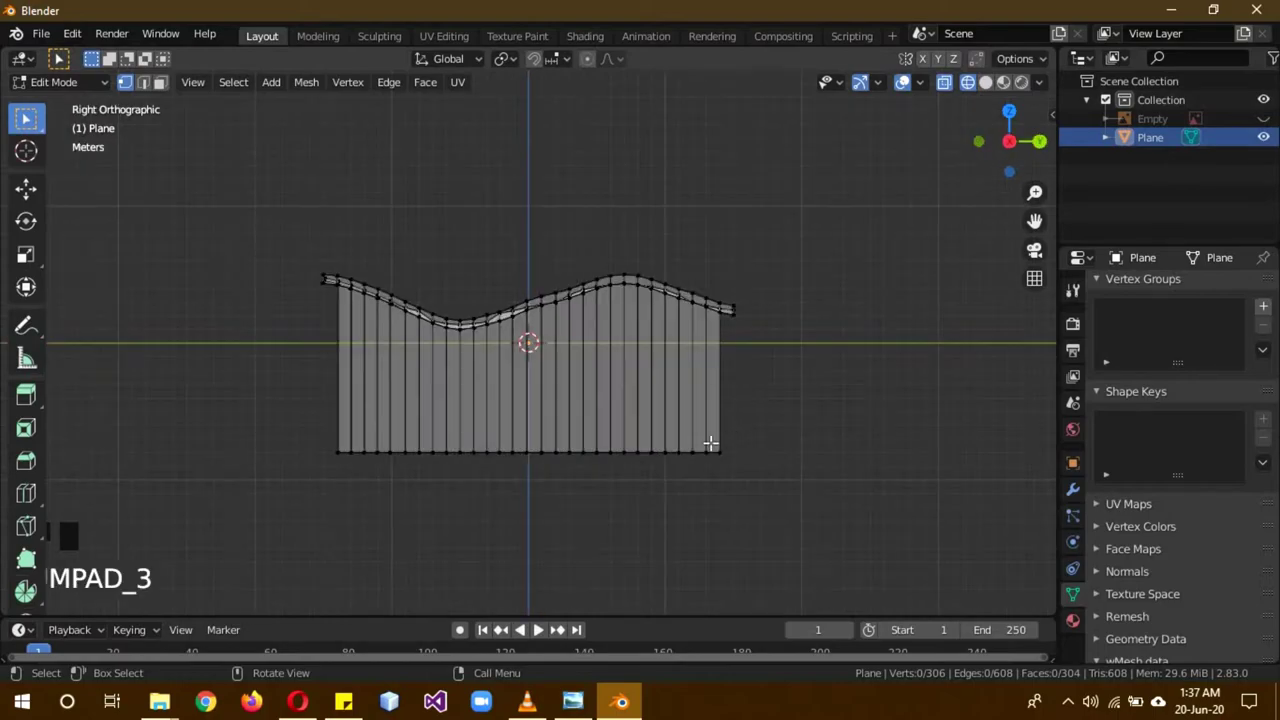
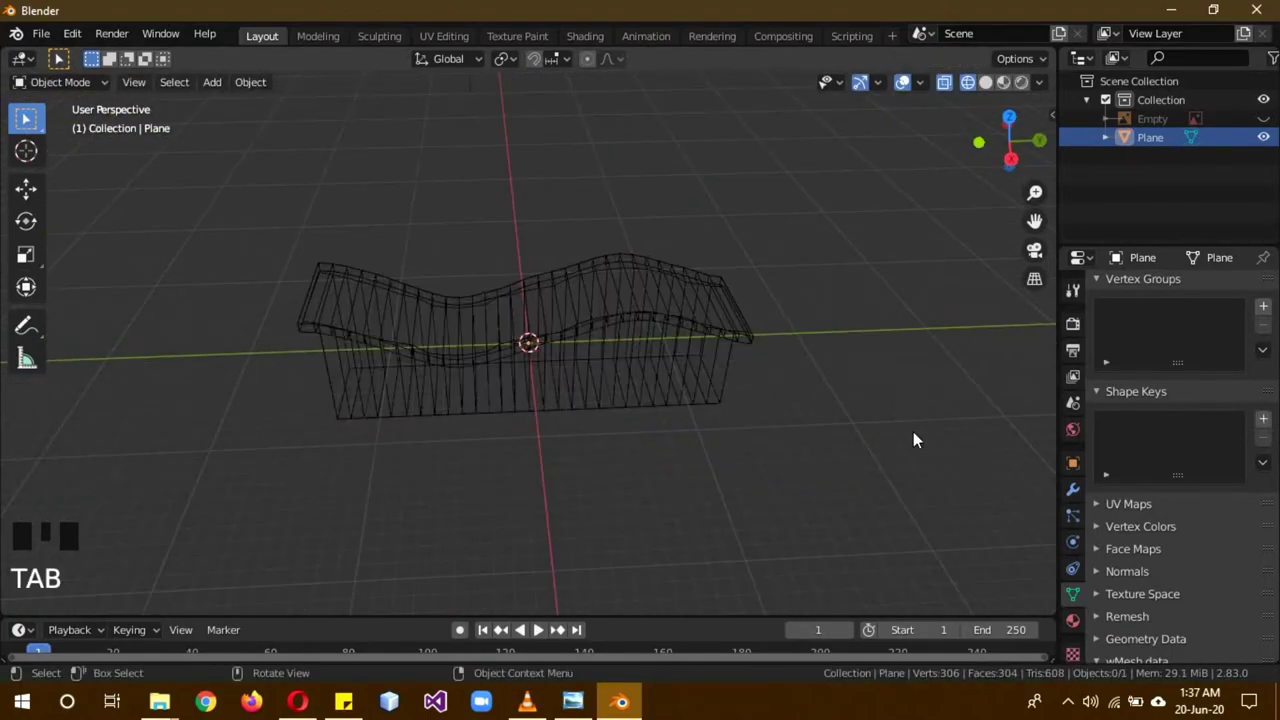
key(z)
drag(959, 413, 832, 309)
drag(832, 309, 842, 365)
drag(842, 365, 669, 402)
- Open the station shape's material settings and enlarge the material slot list
drag(669, 402, 695, 392)
drag(852, 268, 870, 432)
drag(870, 432, 1084, 621)
click(1084, 621)
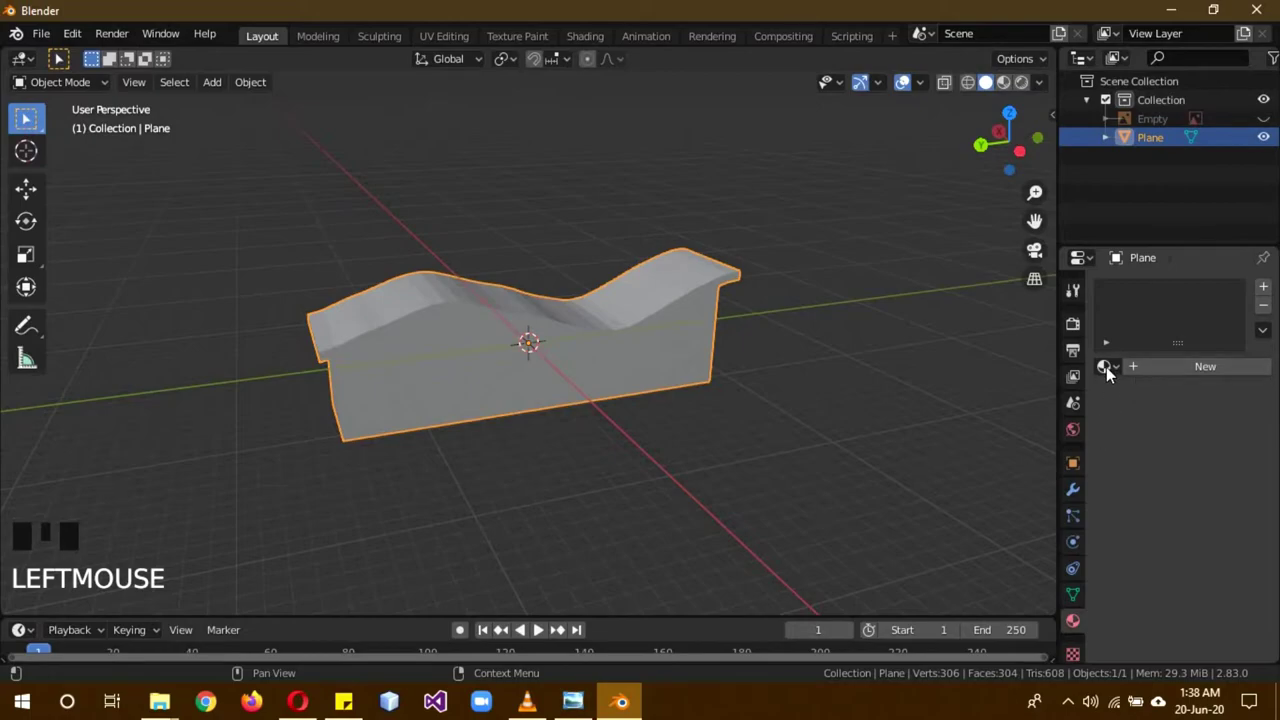
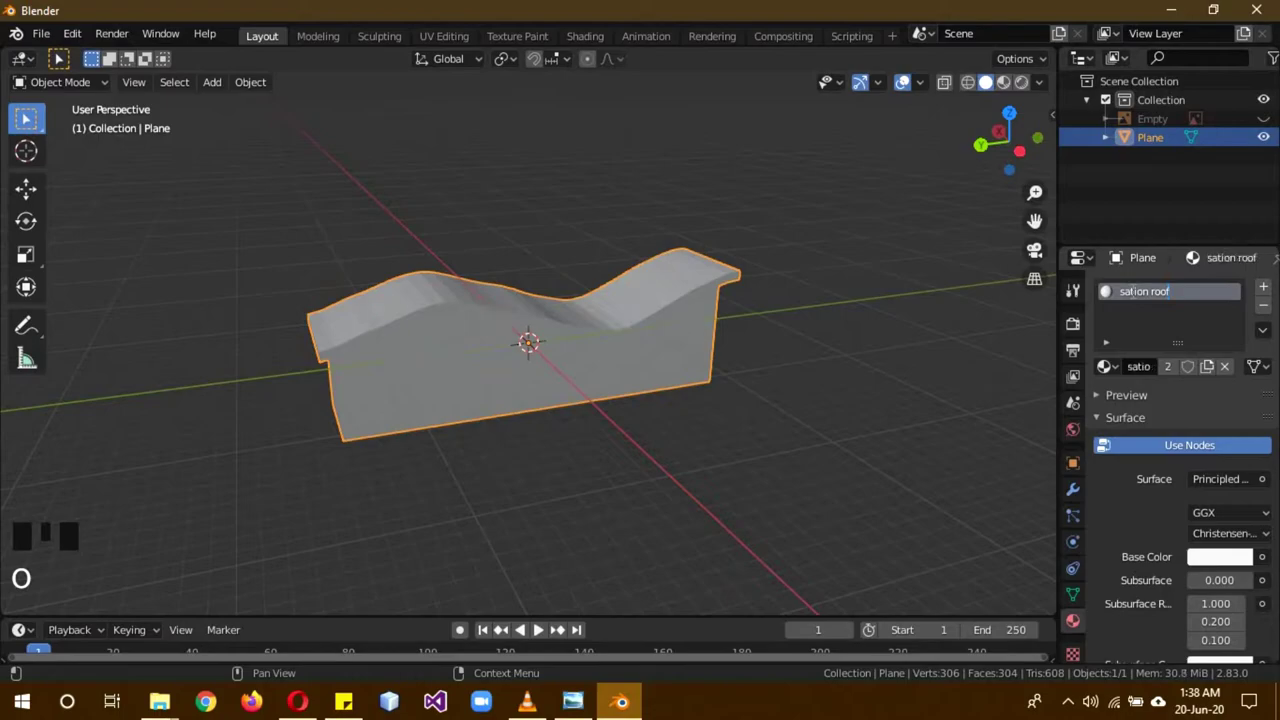
drag(1266, 287, 1202, 419)
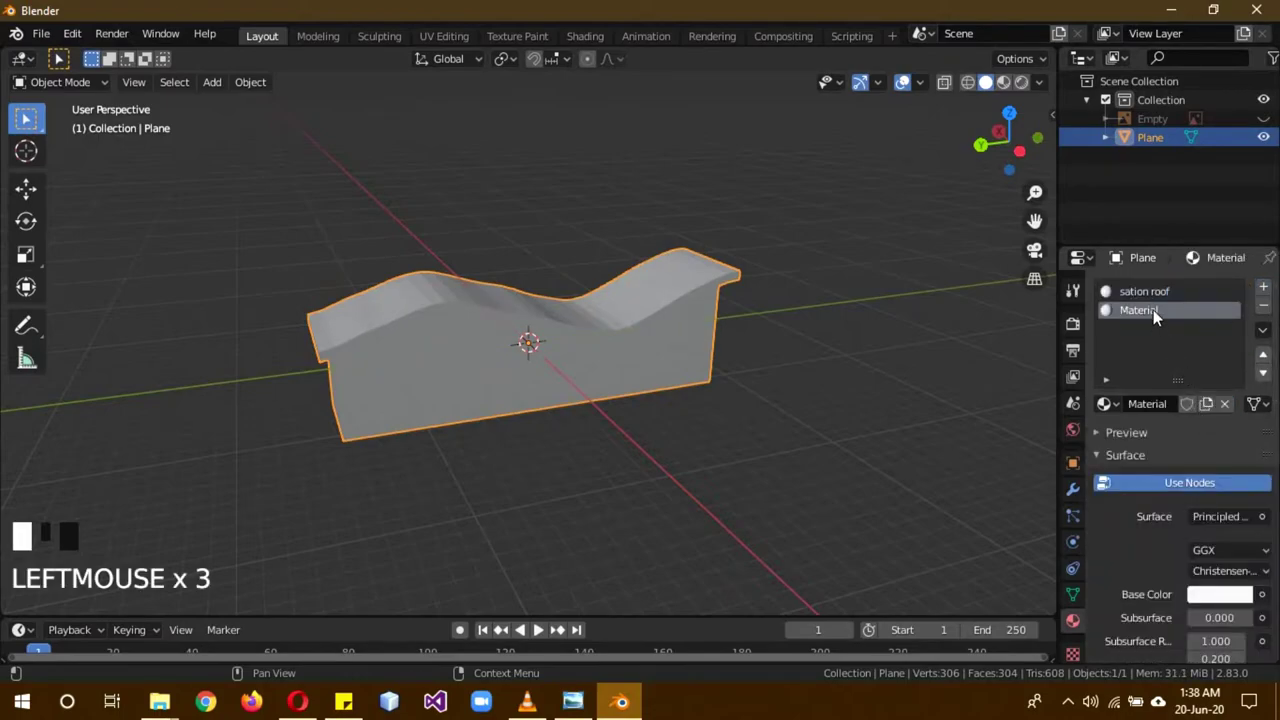
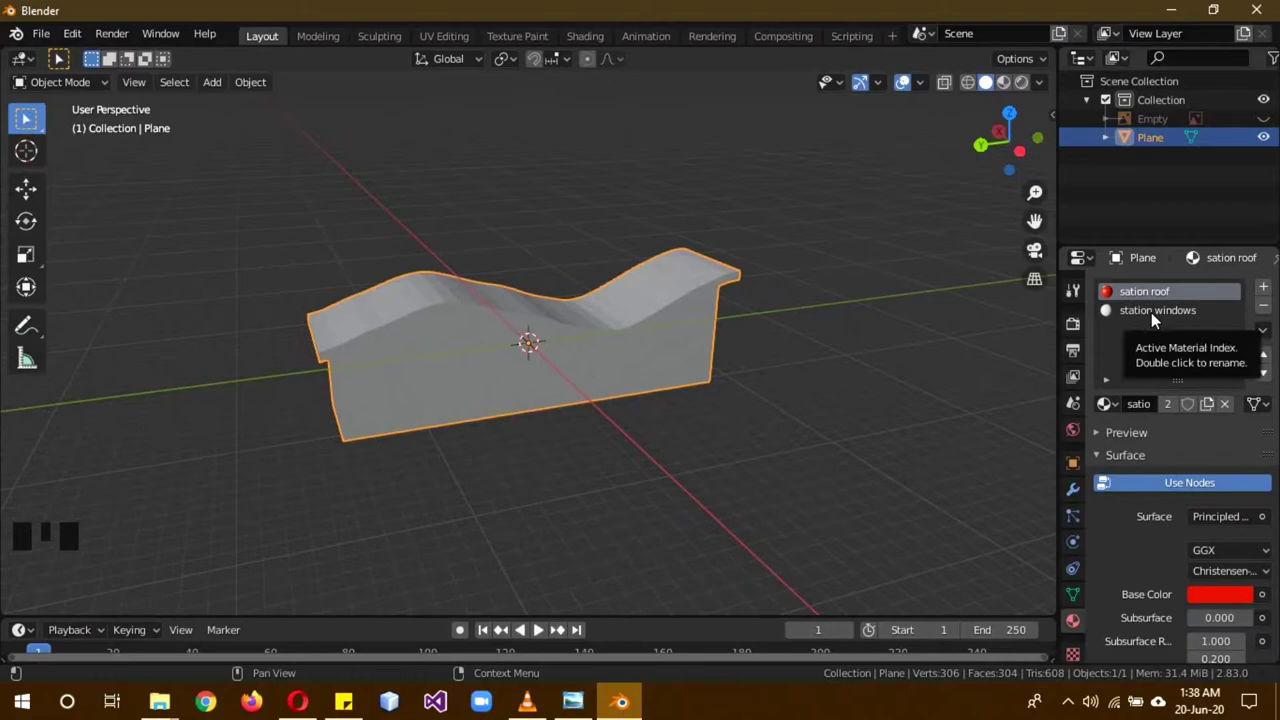
- Assign the white 'station windows' material to the station's wall faces in Edit Mode
key(b)
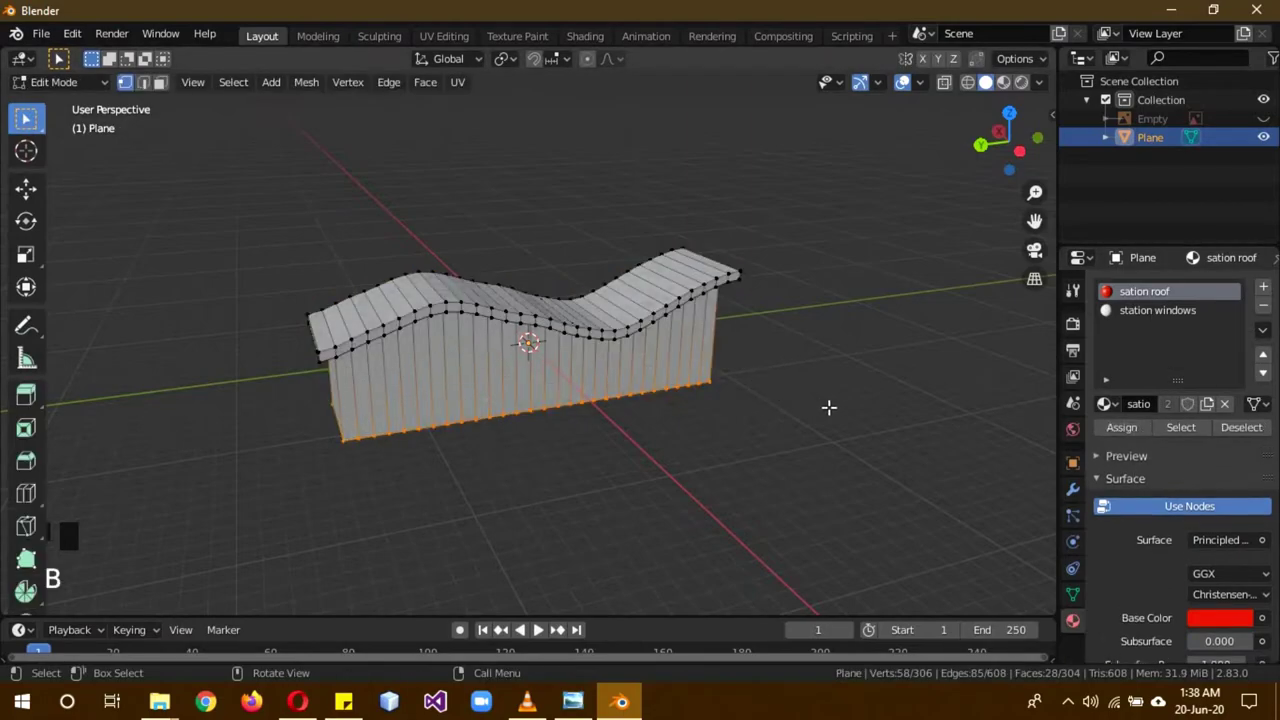
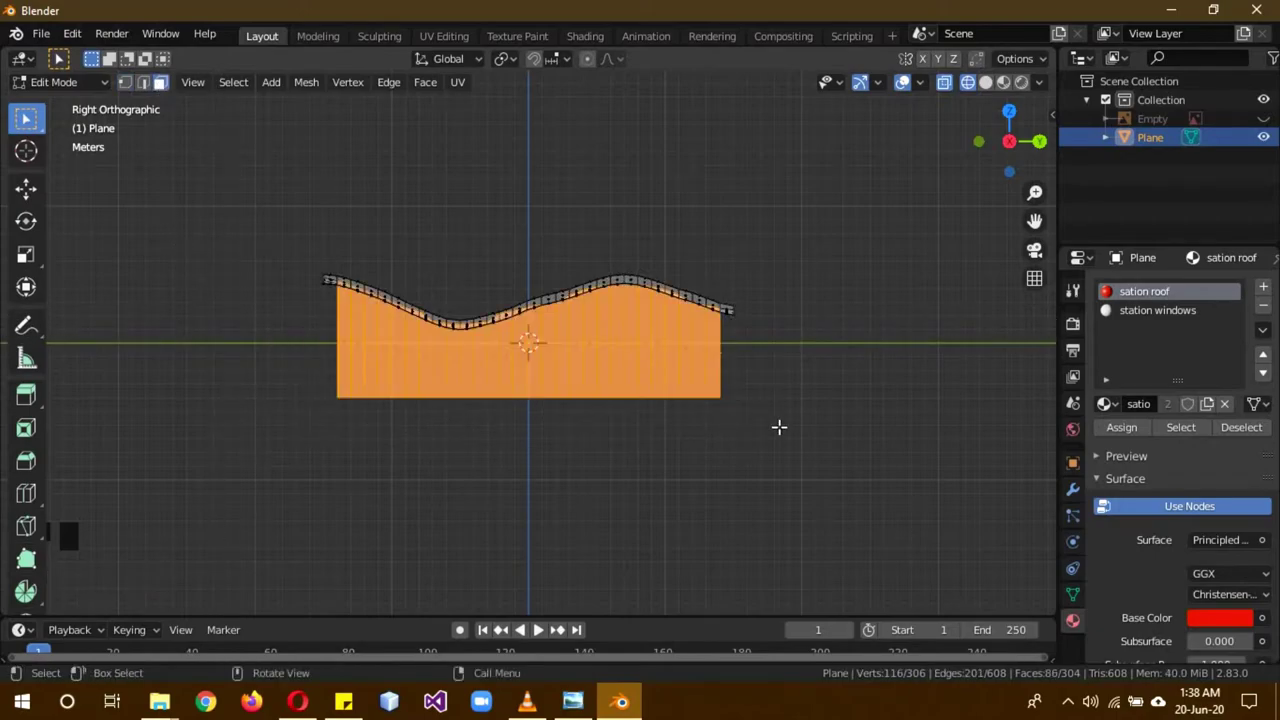
click(1160, 316)
click(1131, 438)
key(Tab)
- Preview the station in Material Preview shading to check the red roof over white walls
key(z)
key(z)
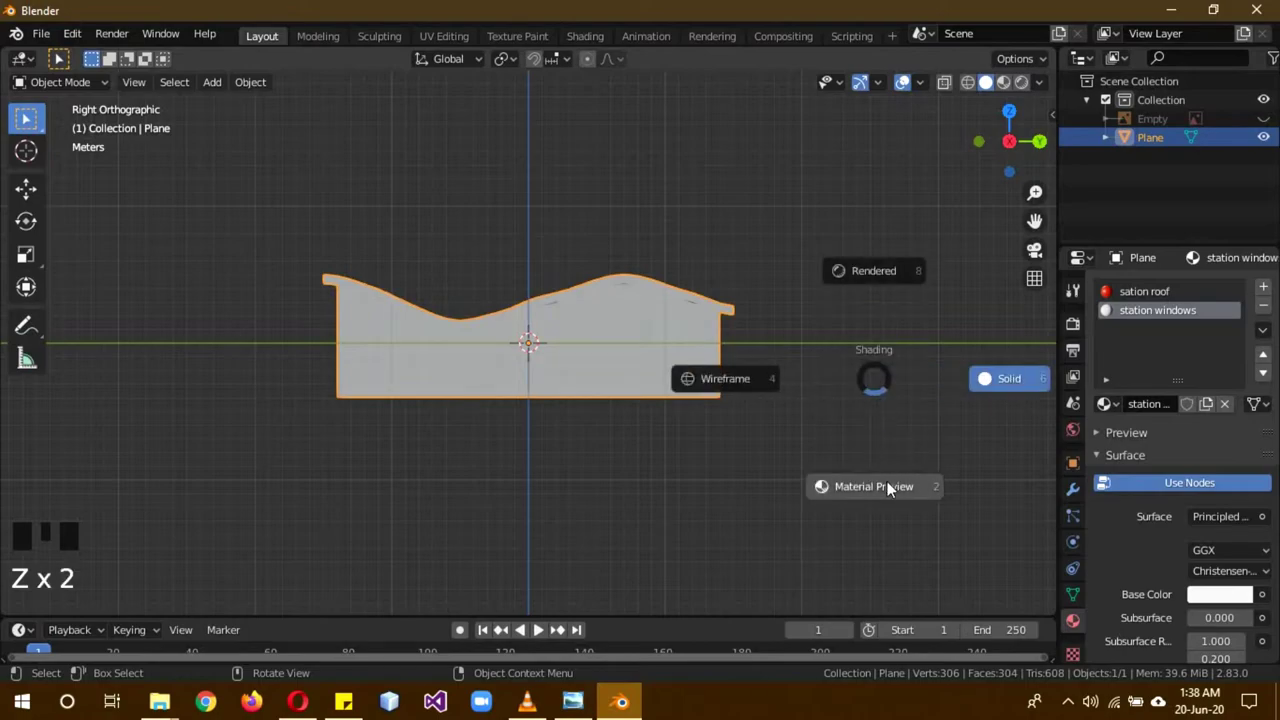
drag(914, 363, 1161, 321)
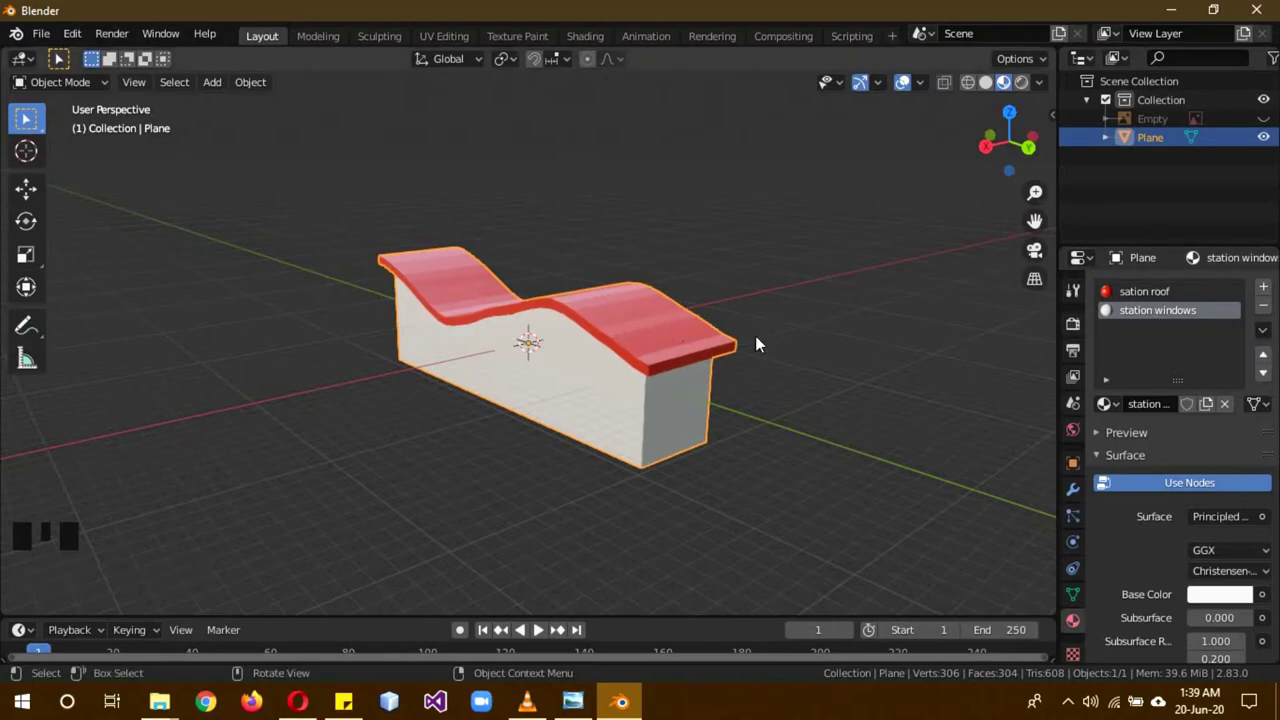
drag(872, 448, 825, 375)
key(z)
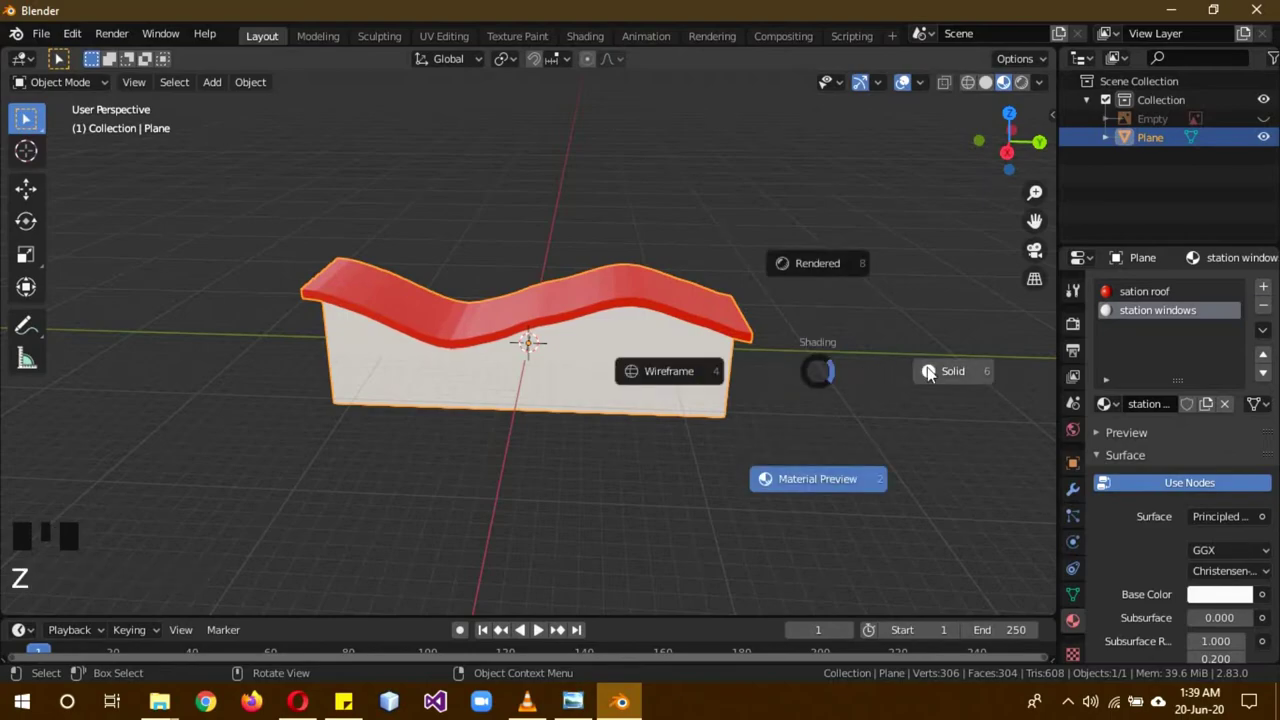
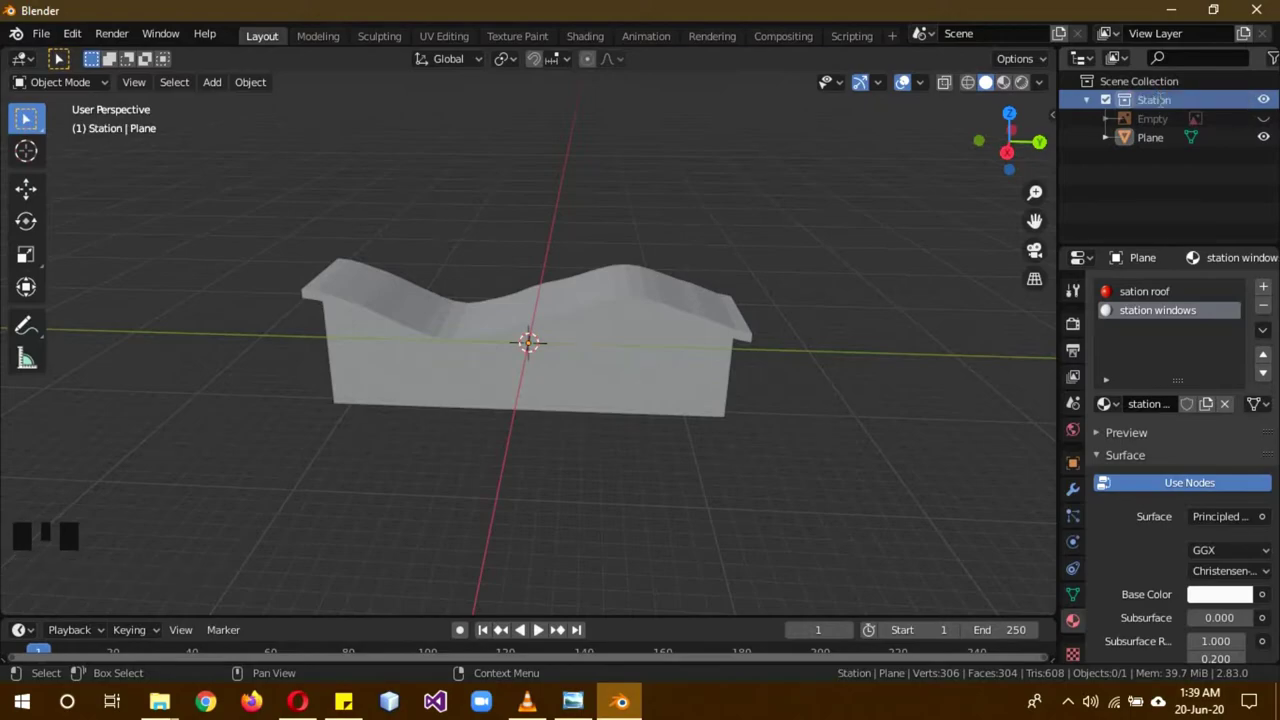
- Collapse the Station collection and create a new collection named 'dec'
click(1093, 102)
drag(1155, 125, 1182, 123)
click(1182, 123)
drag(1182, 123, 1182, 123)
- View the station from the top and start adding geometry from the Add menu
drag(764, 412, 875, 420)
key(KP_7)
key(shift+a)
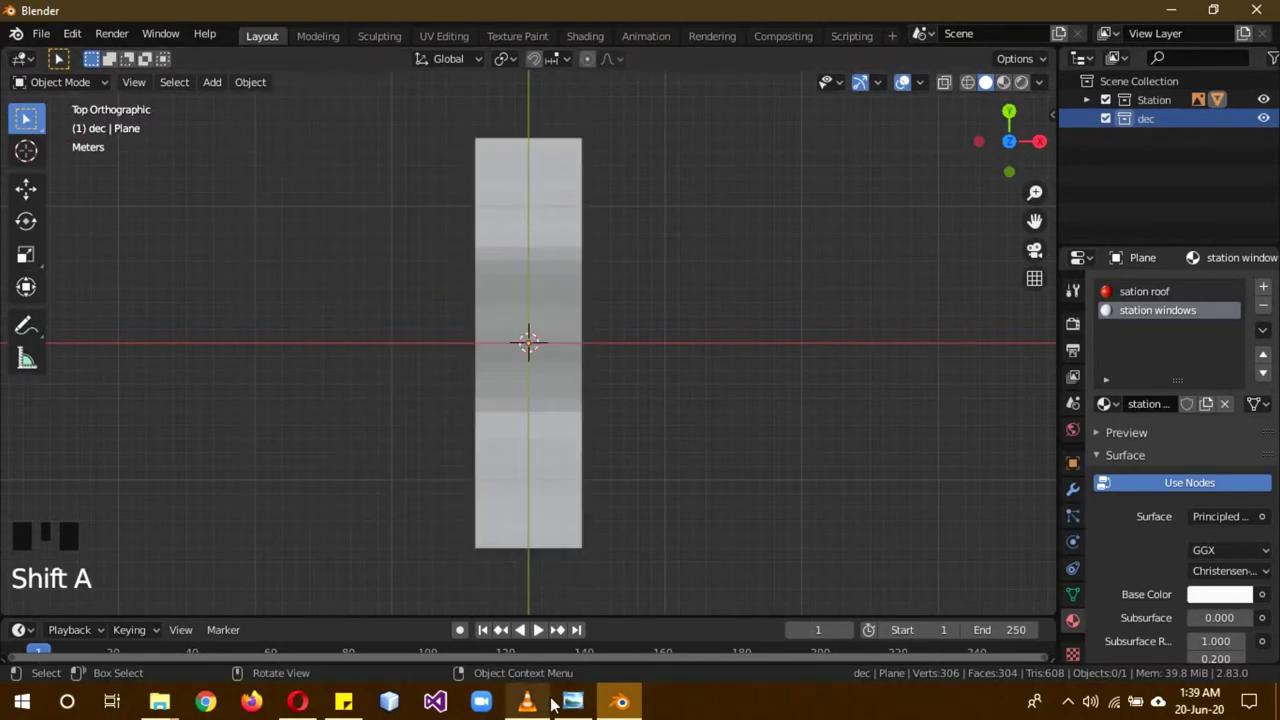
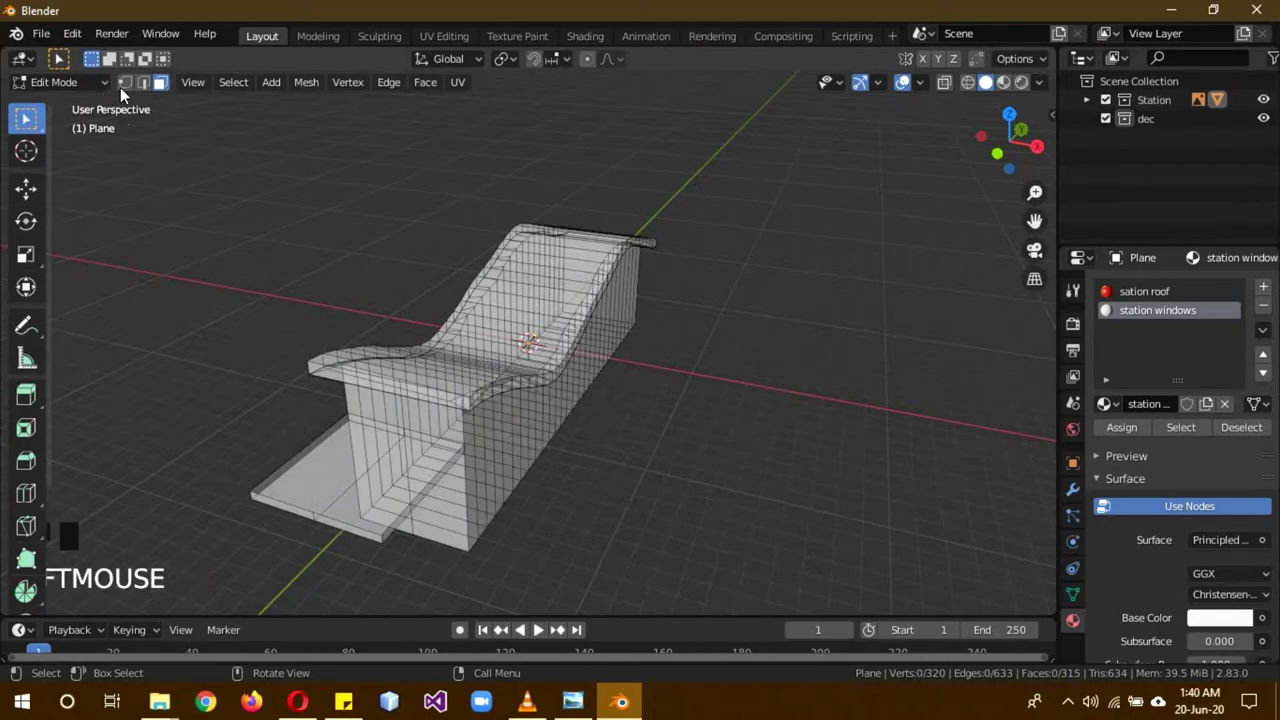
- Edit the station's vertices into a thin end ledge, then return to Object Mode facing the station end-on
click(128, 91)
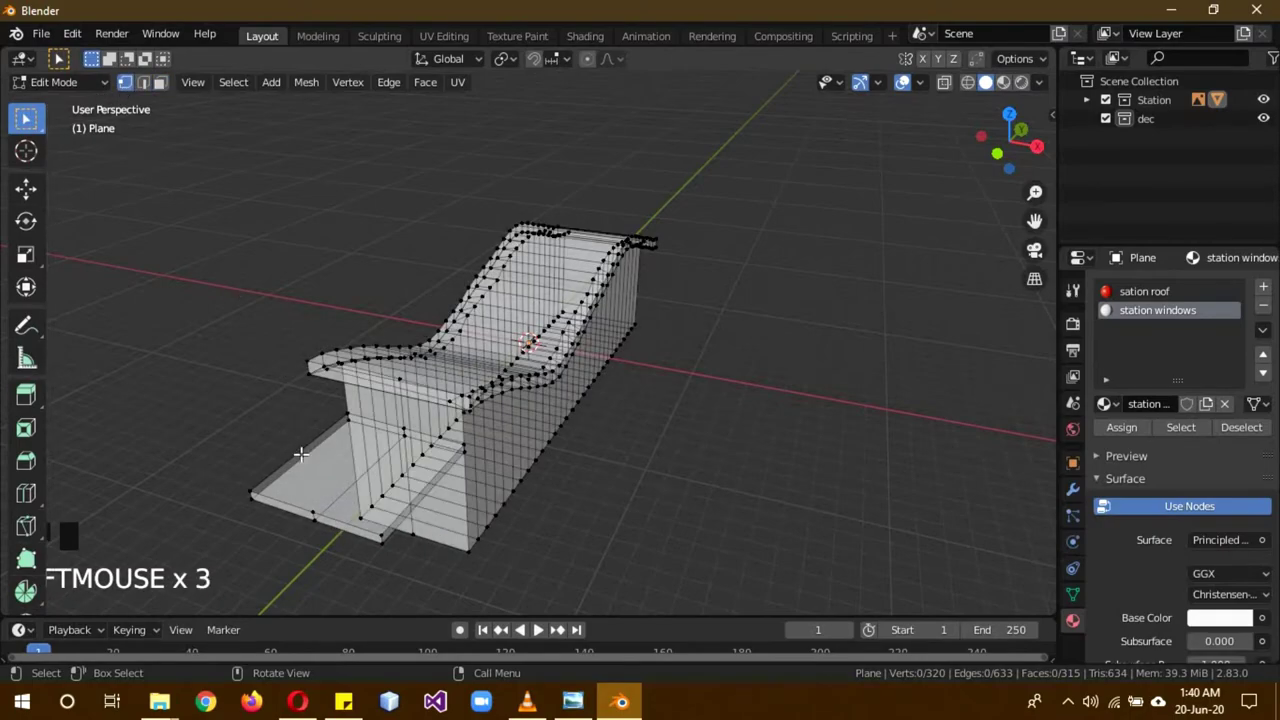
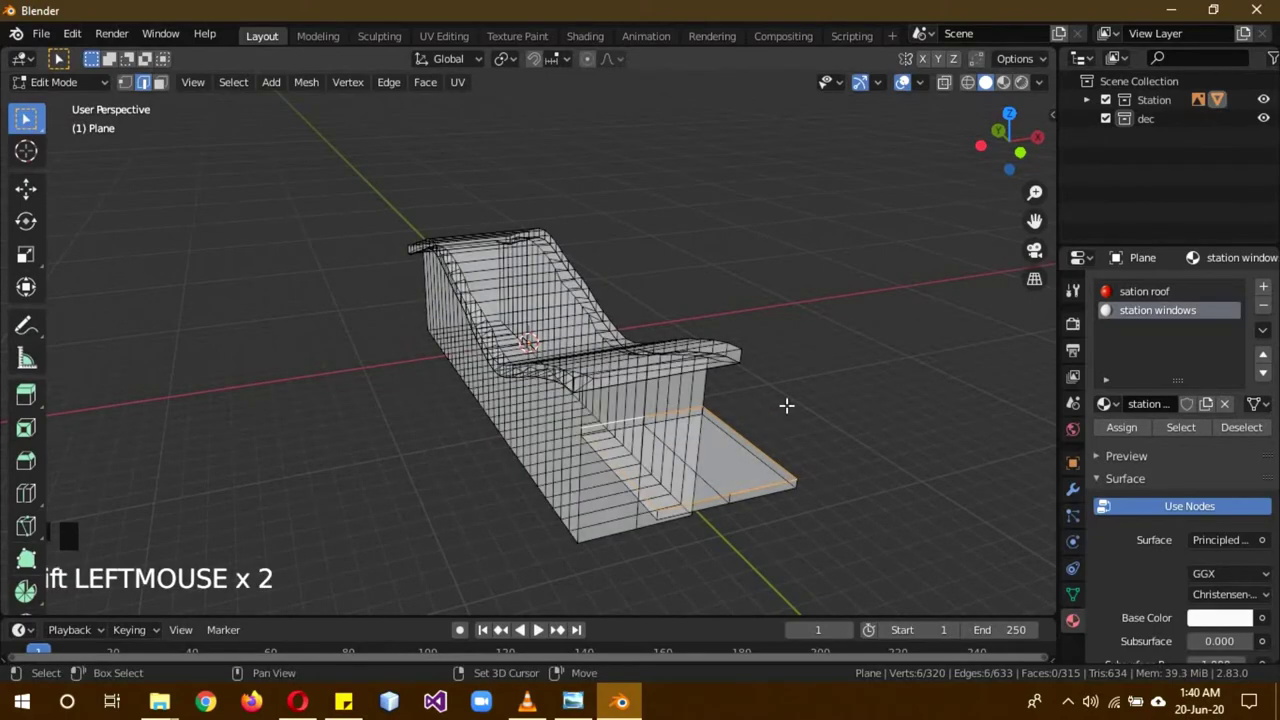
key(Tab)
drag(592, 424, 570, 372)
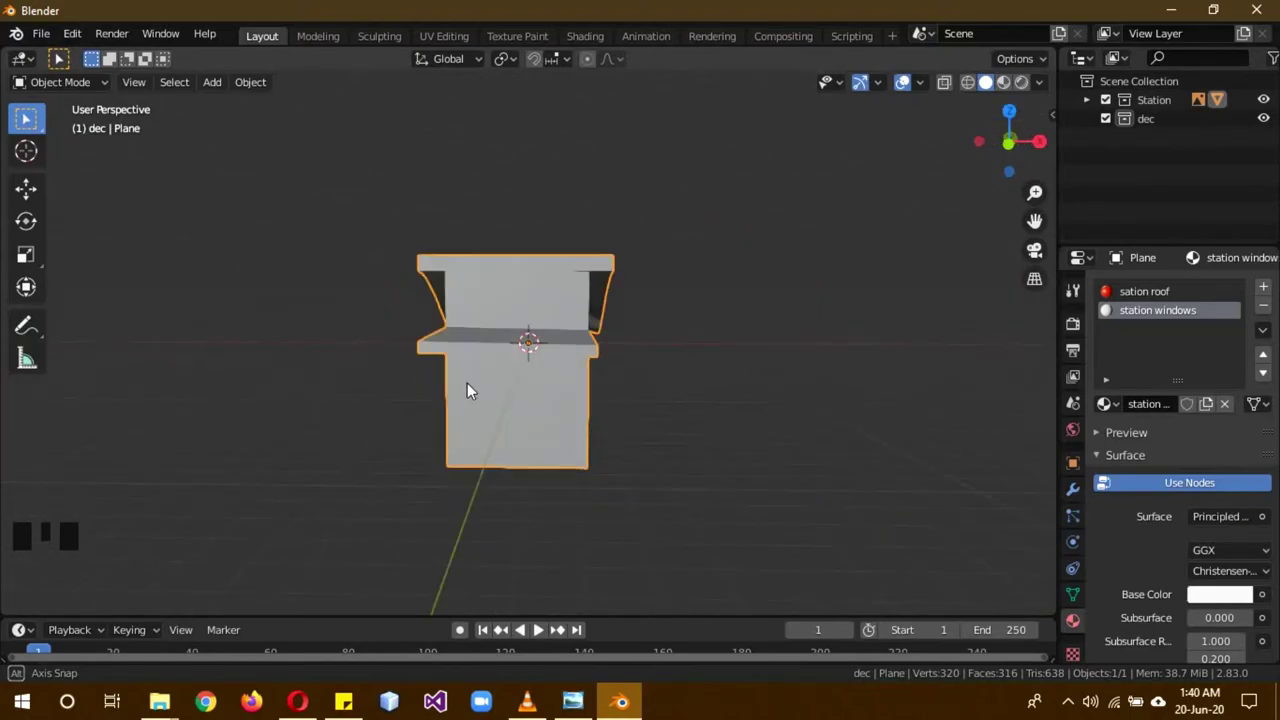
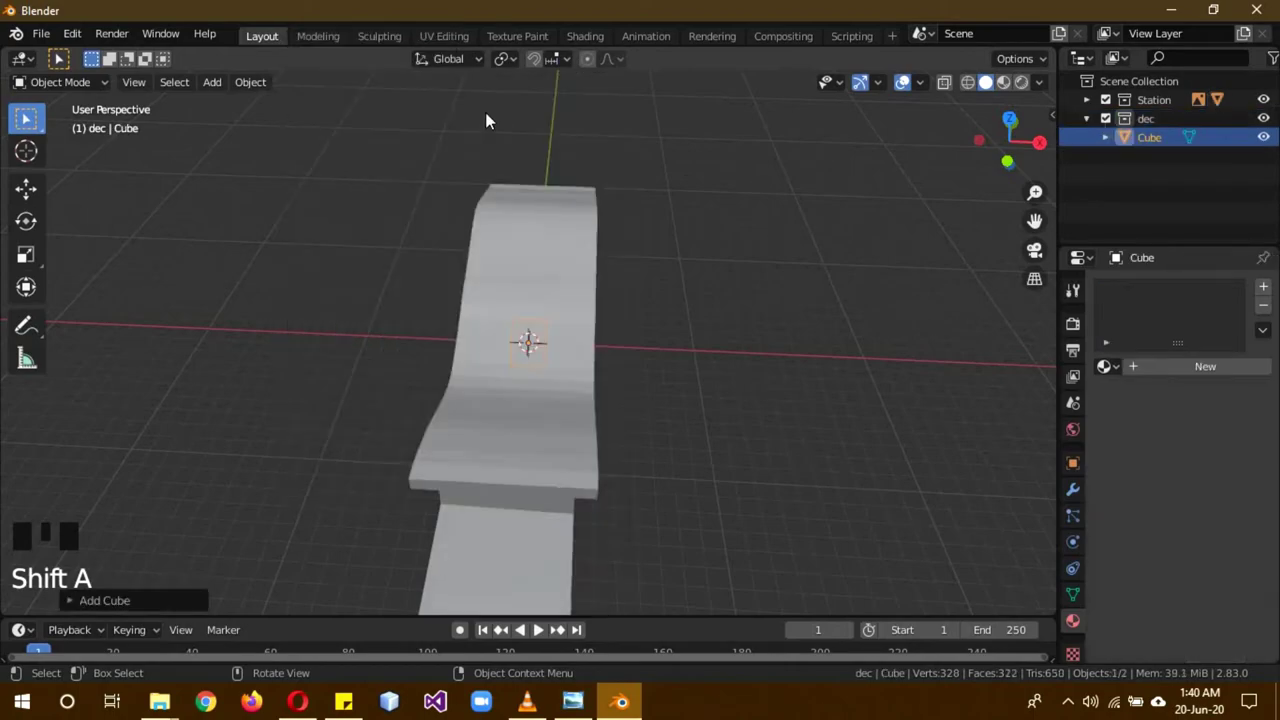
- Raise the new cube above the wavy roof in Right view and scale the station longer along Y
key(KP_3)
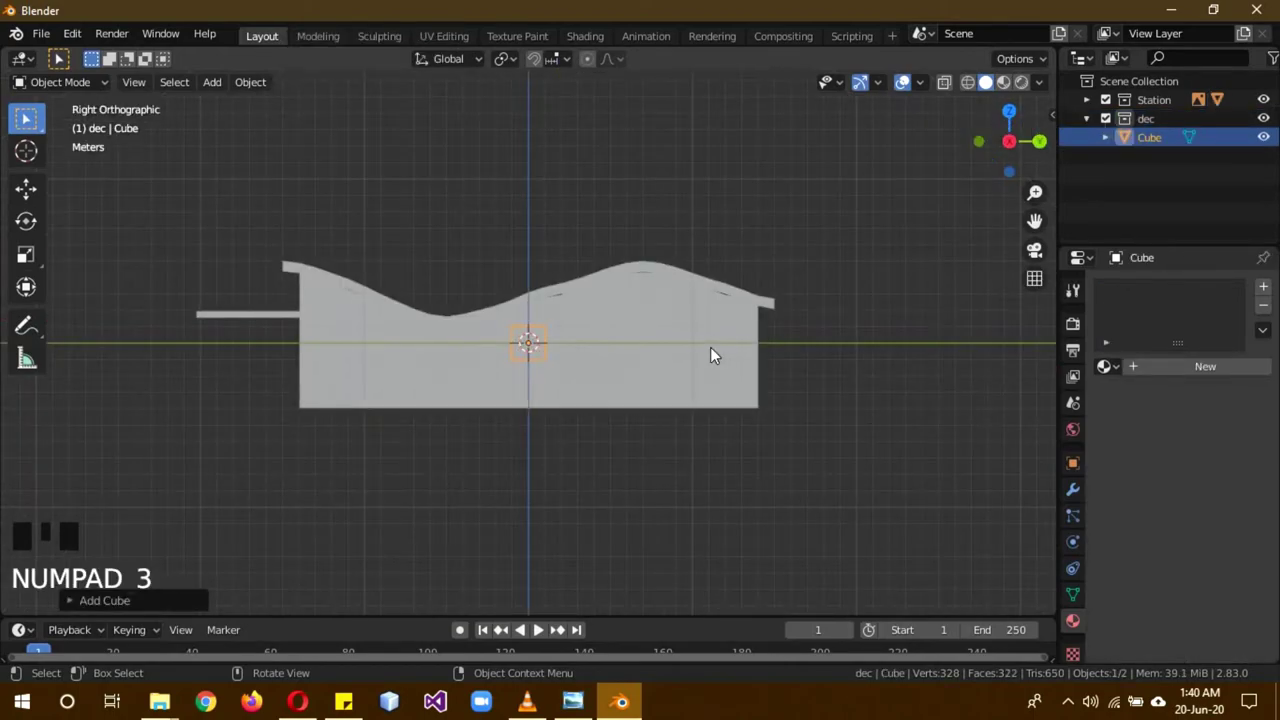
key(g)
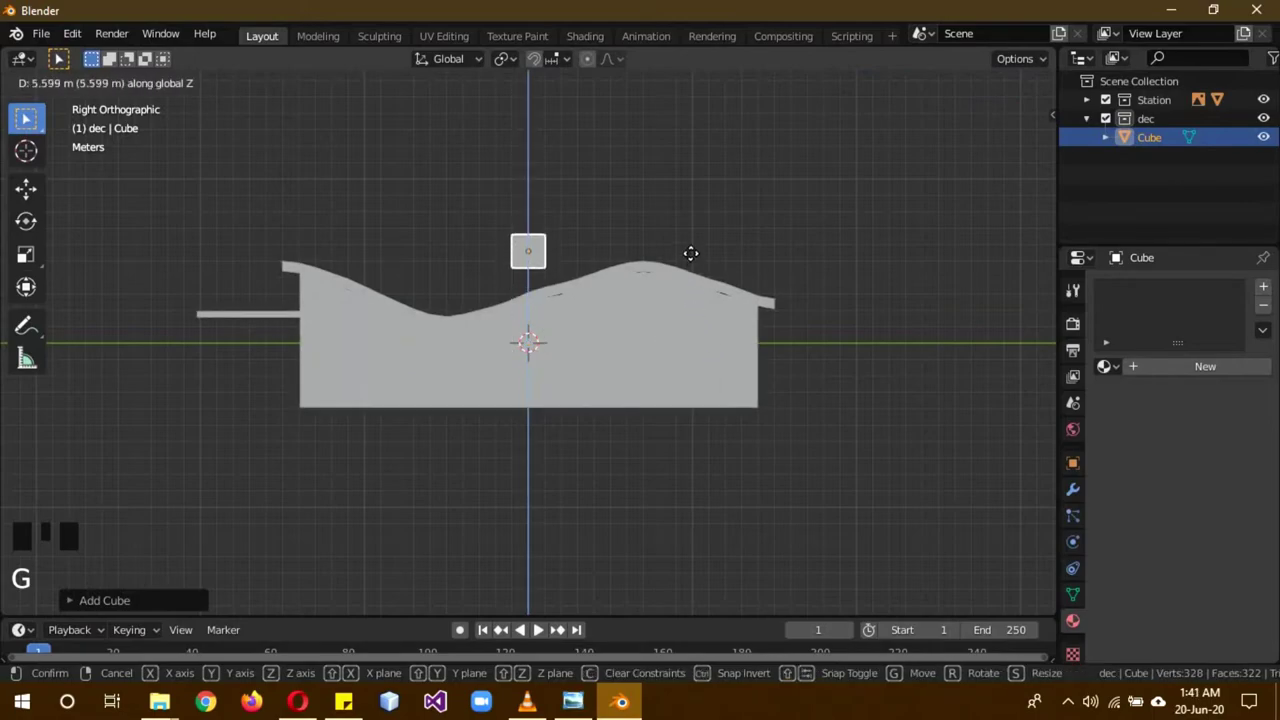
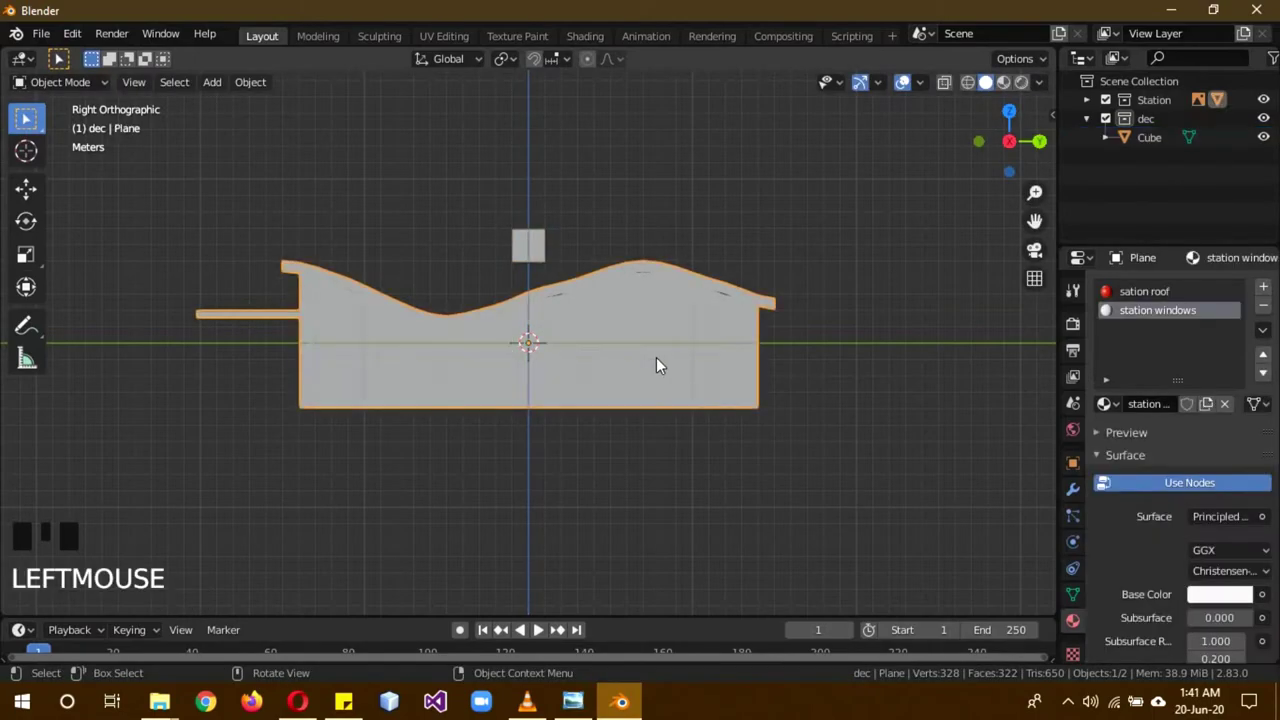
key(b)
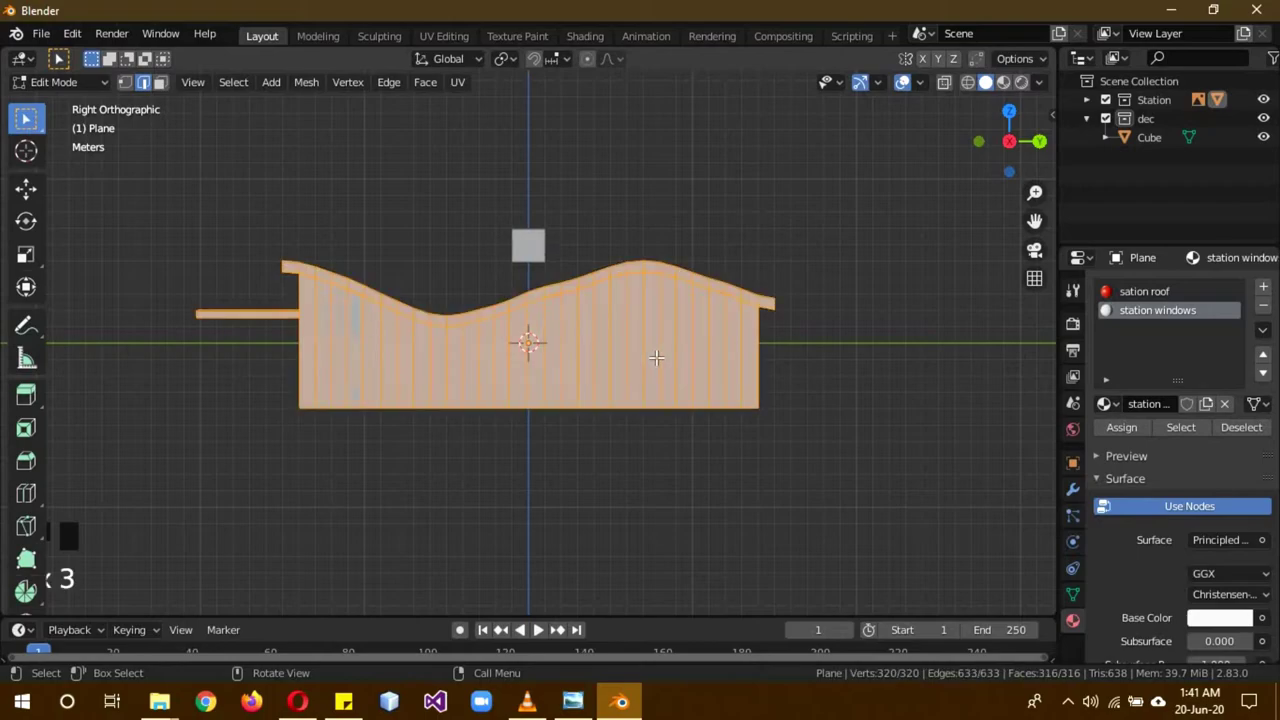
key(Tab)
key(s)
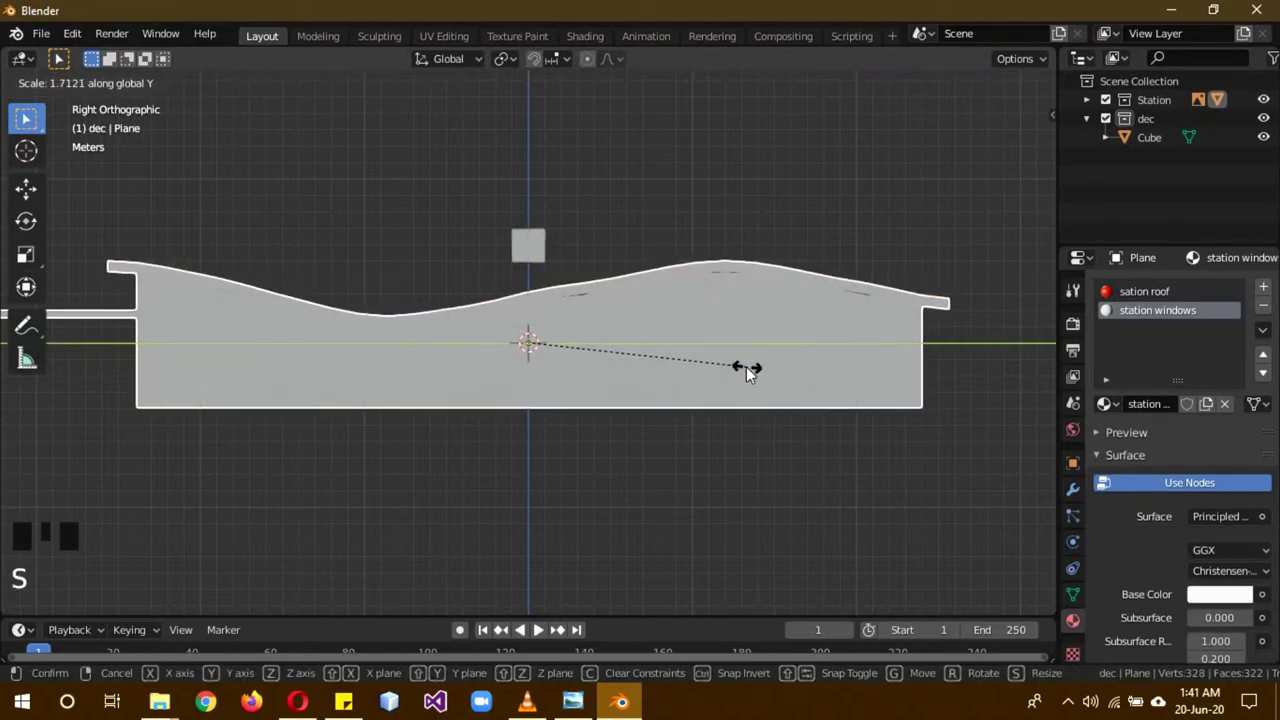
drag(590, 435, 620, 441)
- Select the cube above the roof and frame it from Top view
scroll(down, 3)
drag(604, 435, 544, 291)
click(544, 291)
drag(611, 426, 717, 446)
key(KP_7)
scroll(up, 3)
scroll(down, 3)
scroll(up, 3)
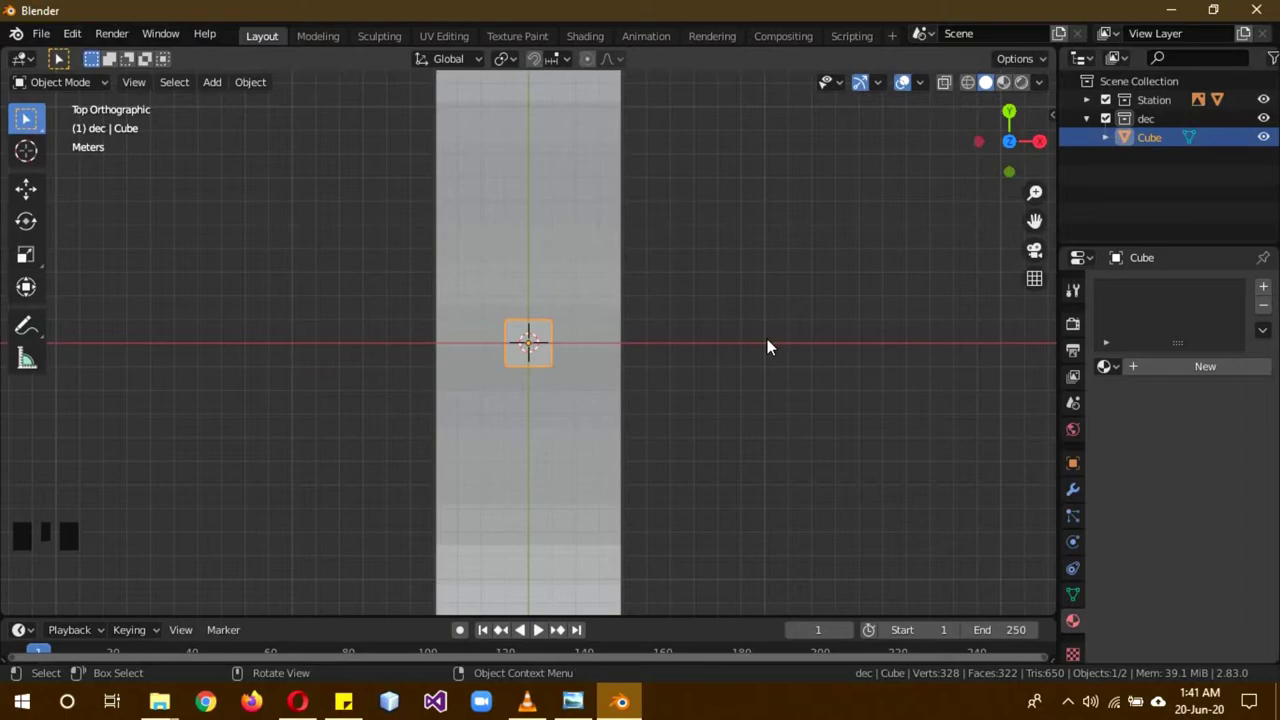
- Extrude the cube into a cross-shaped top with four legs reaching down toward the roof
key(b)
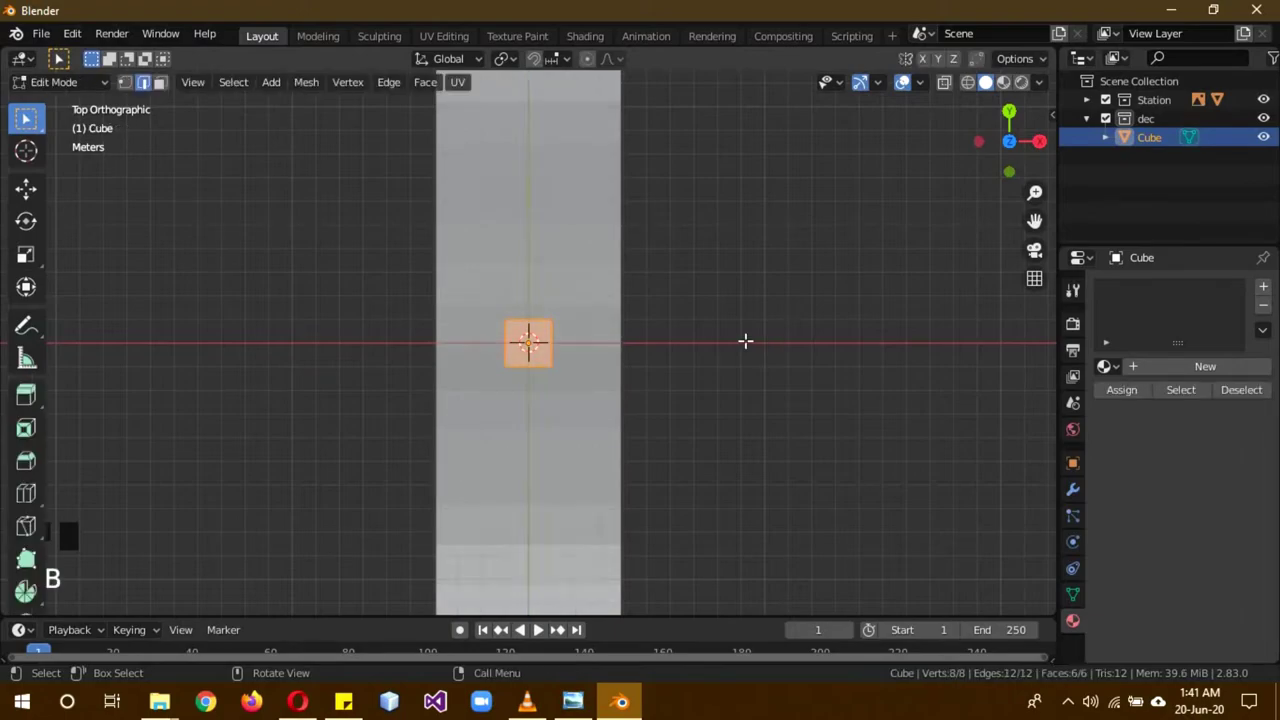
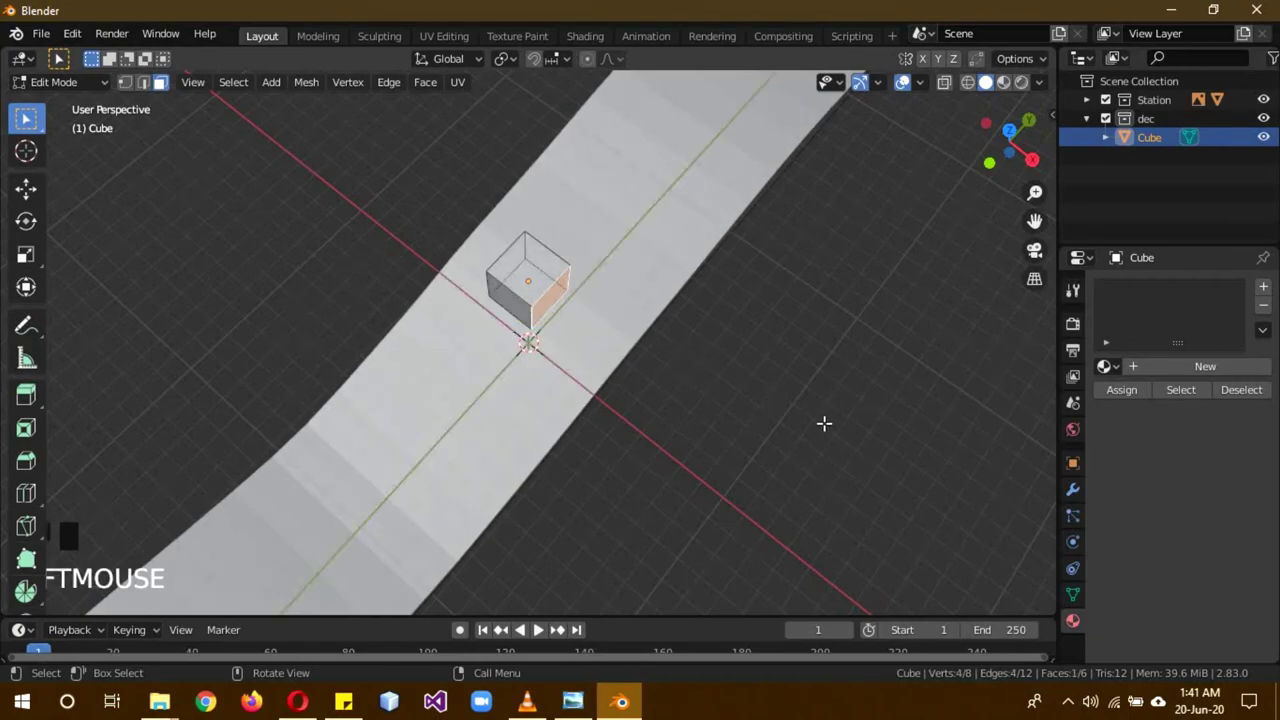
key(KP_7)
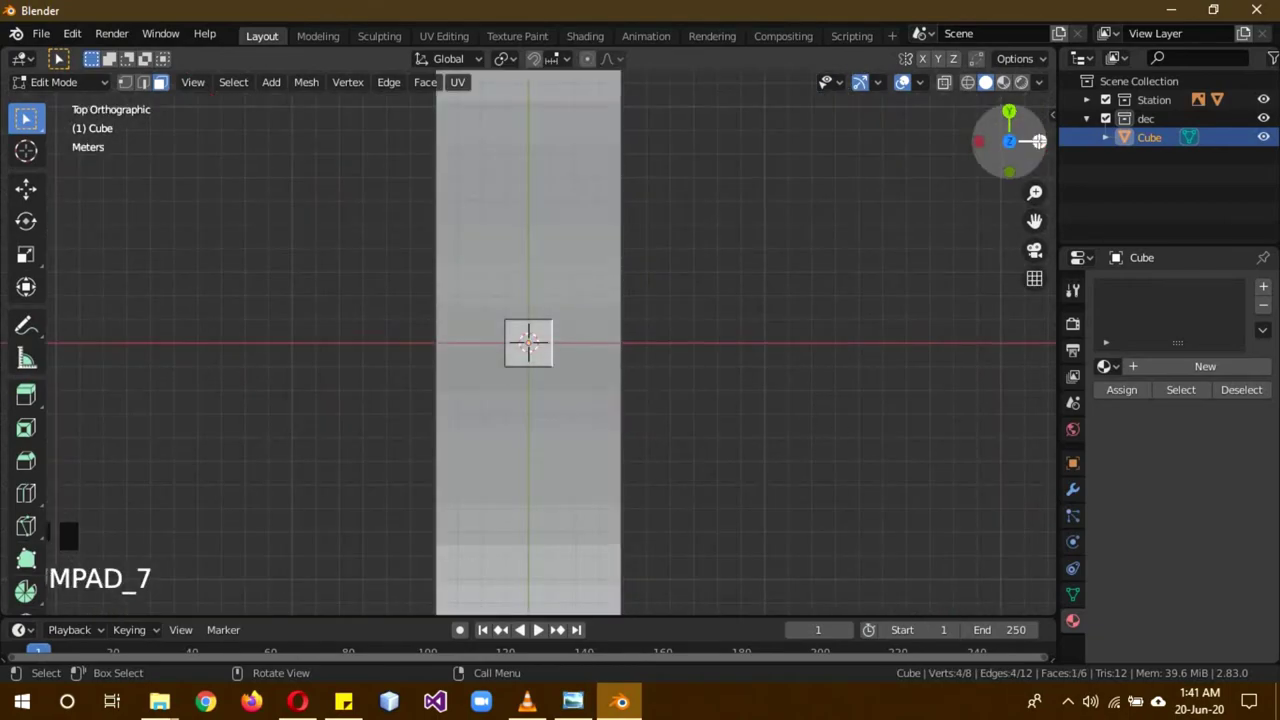
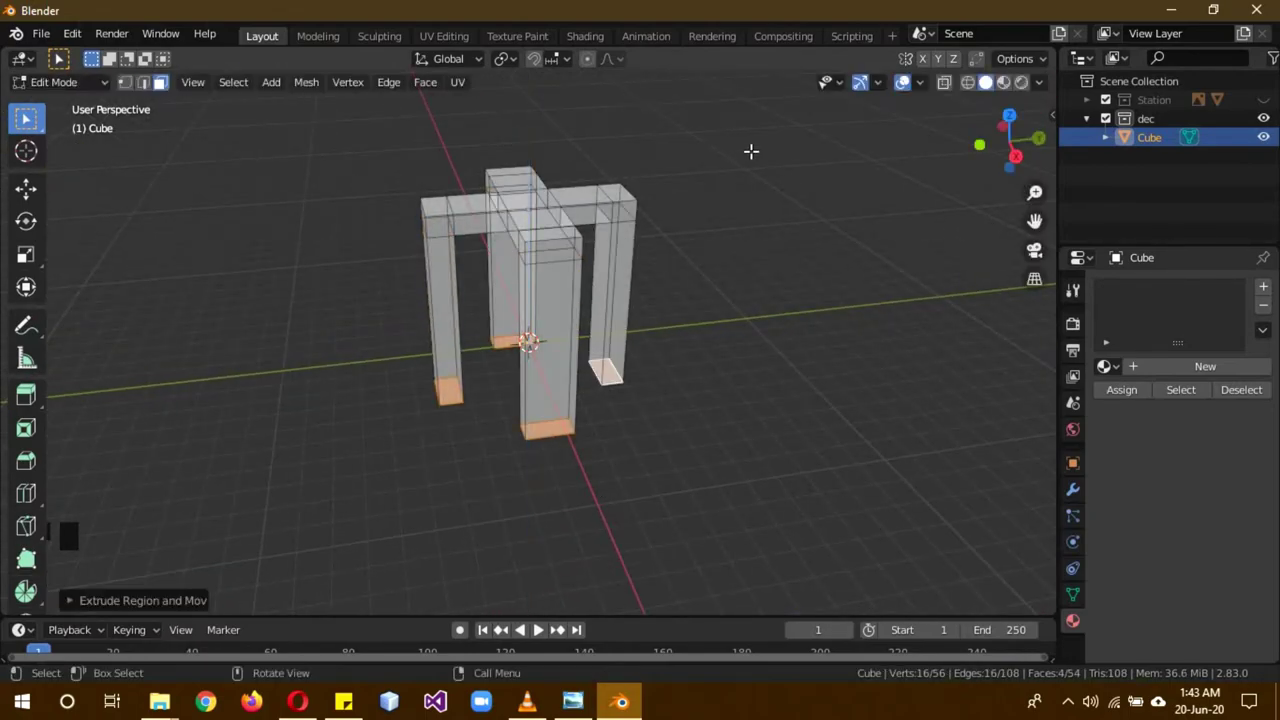
key(KP_3)
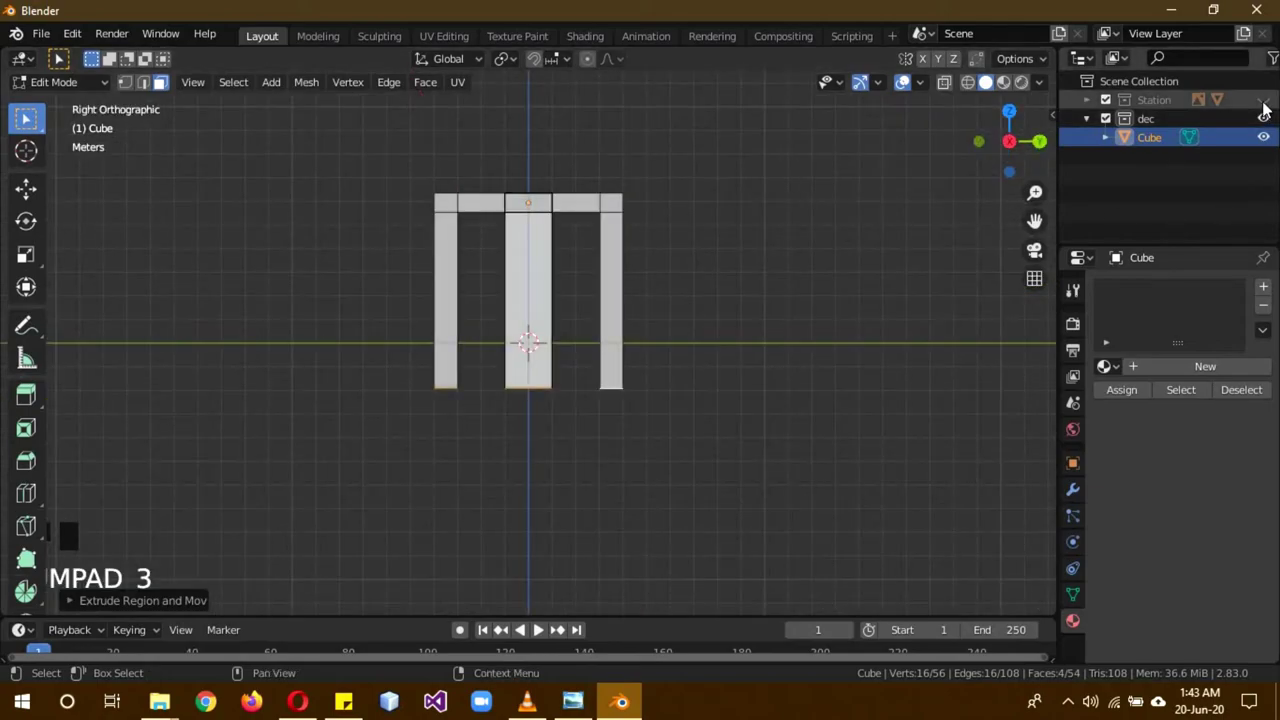
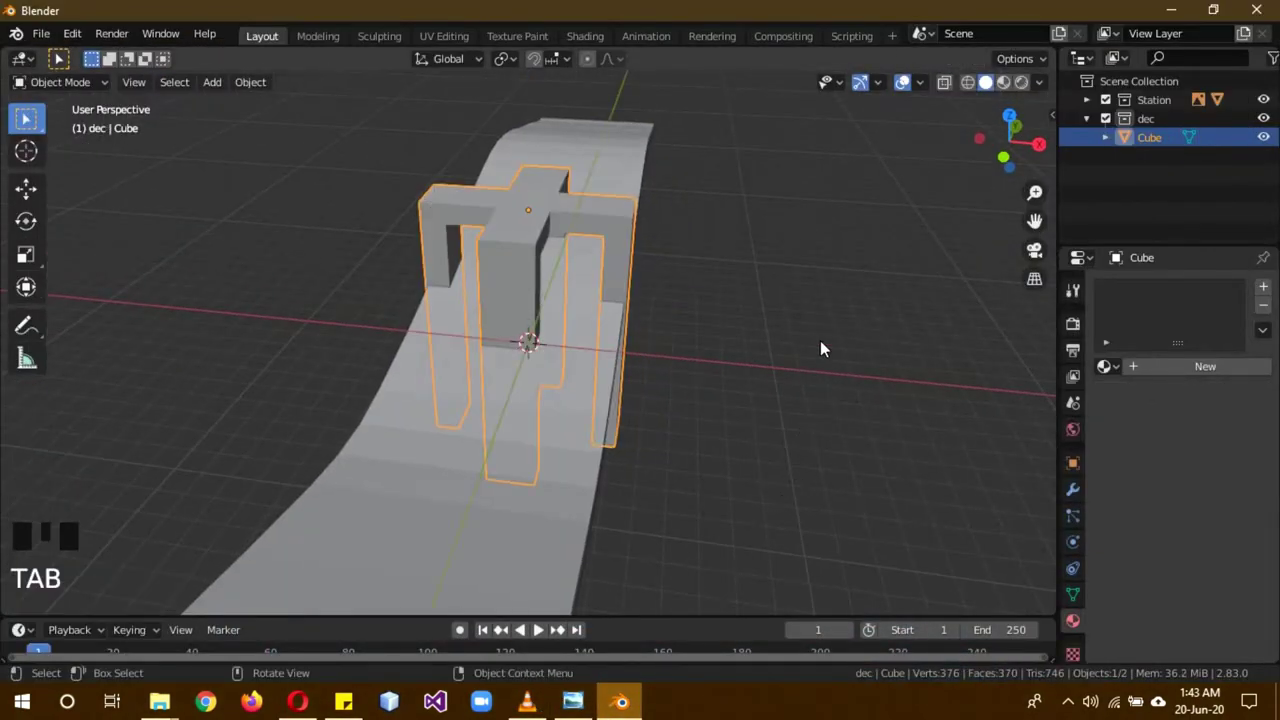
- Set the pillar frame's Rotation Z to 45° in Object Properties and check it over the roof
scroll(down, 3)
drag(777, 348, 1081, 468)
click(1081, 468)
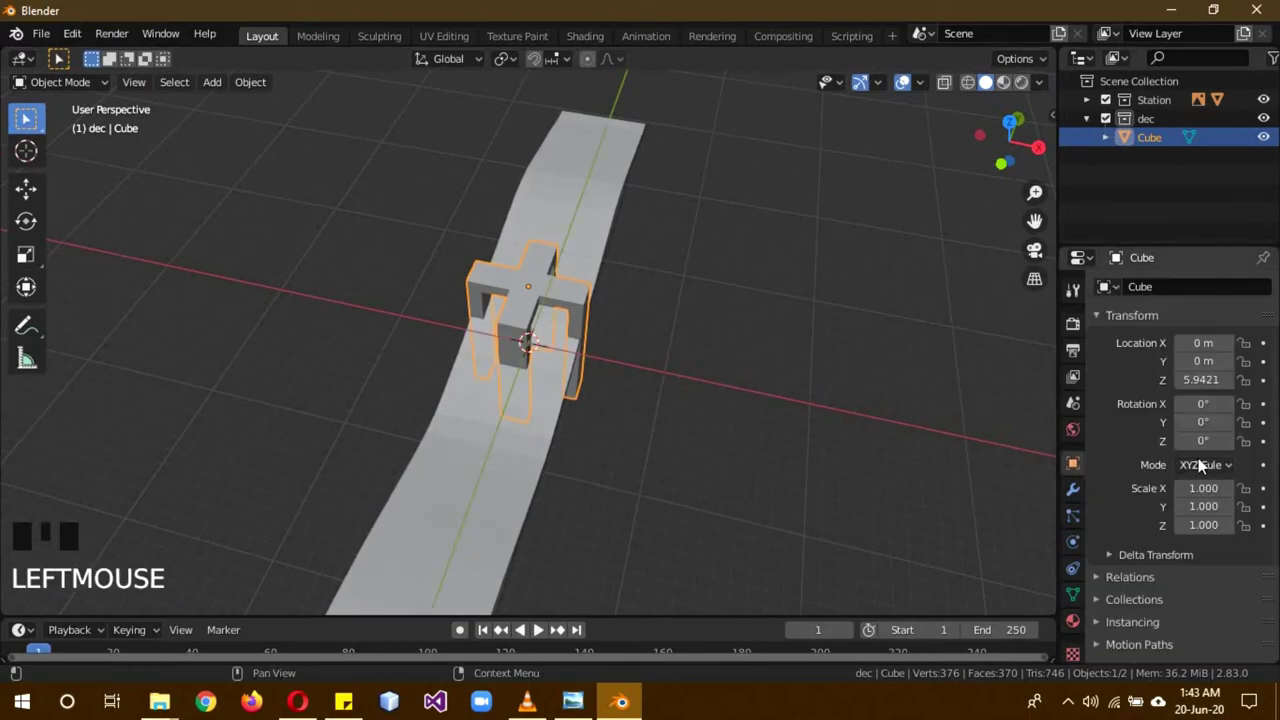
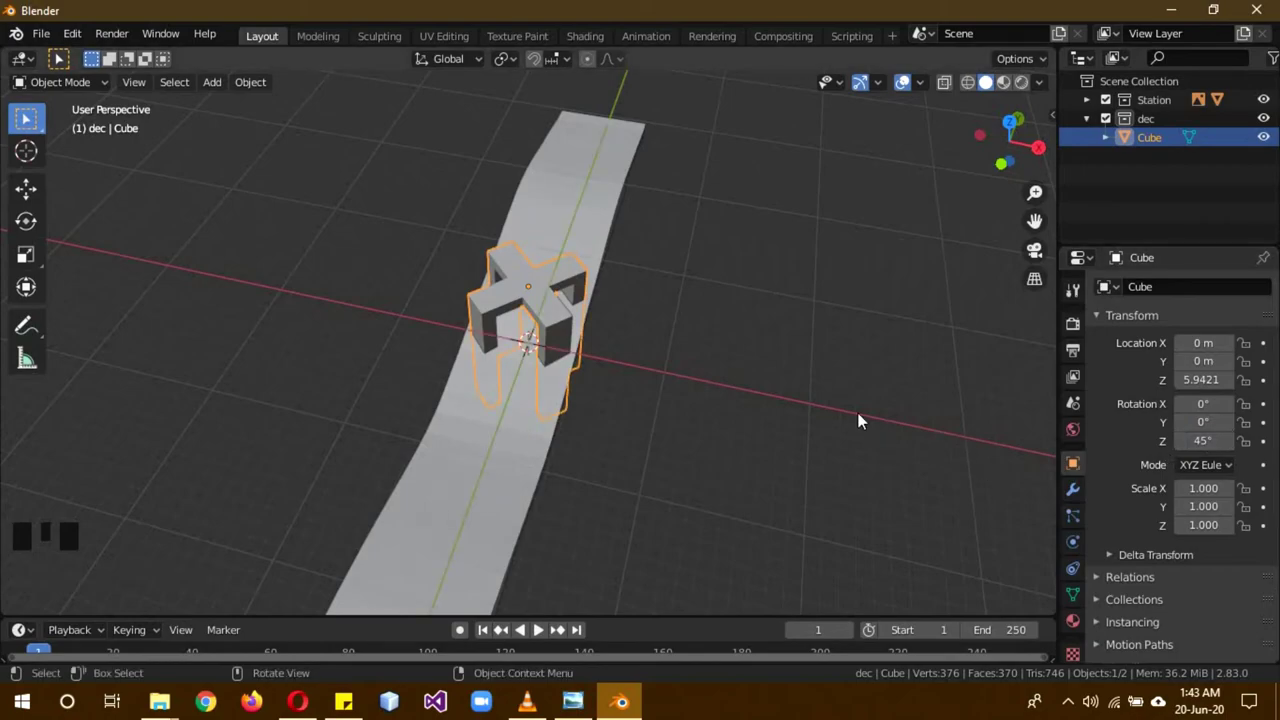
drag(813, 399, 688, 312)
key(KP_3)
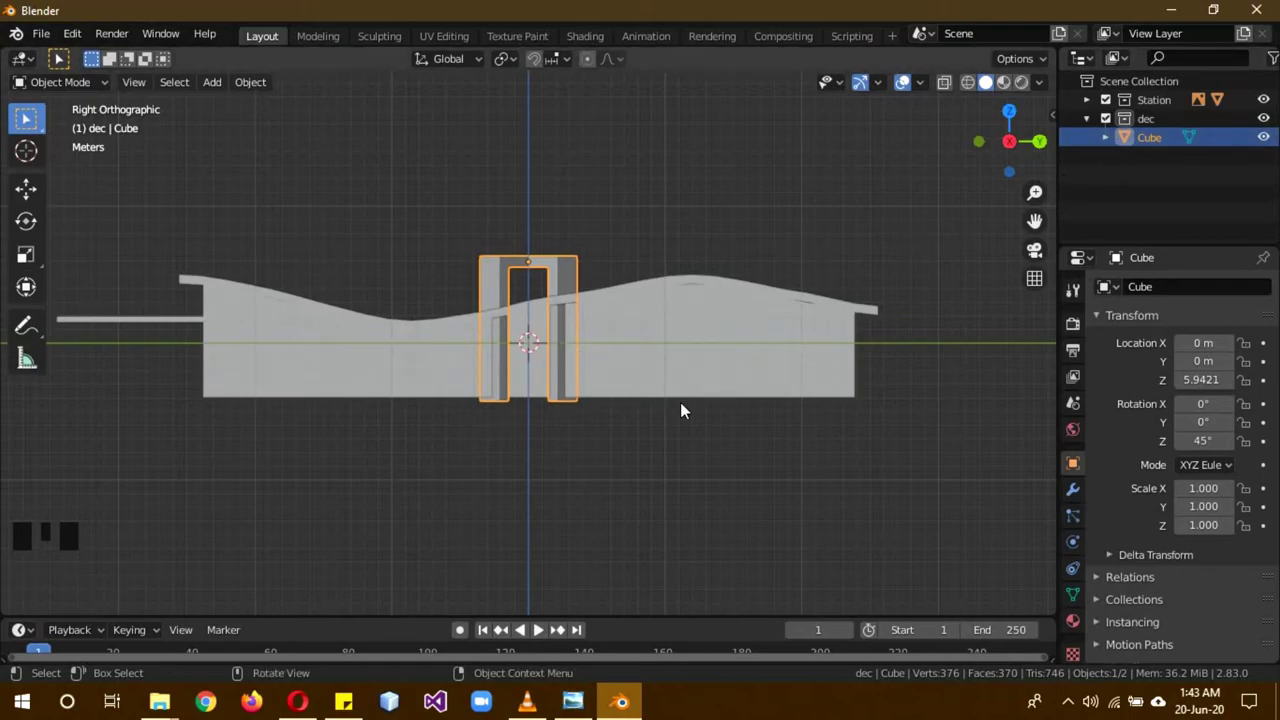
key(shift+d)
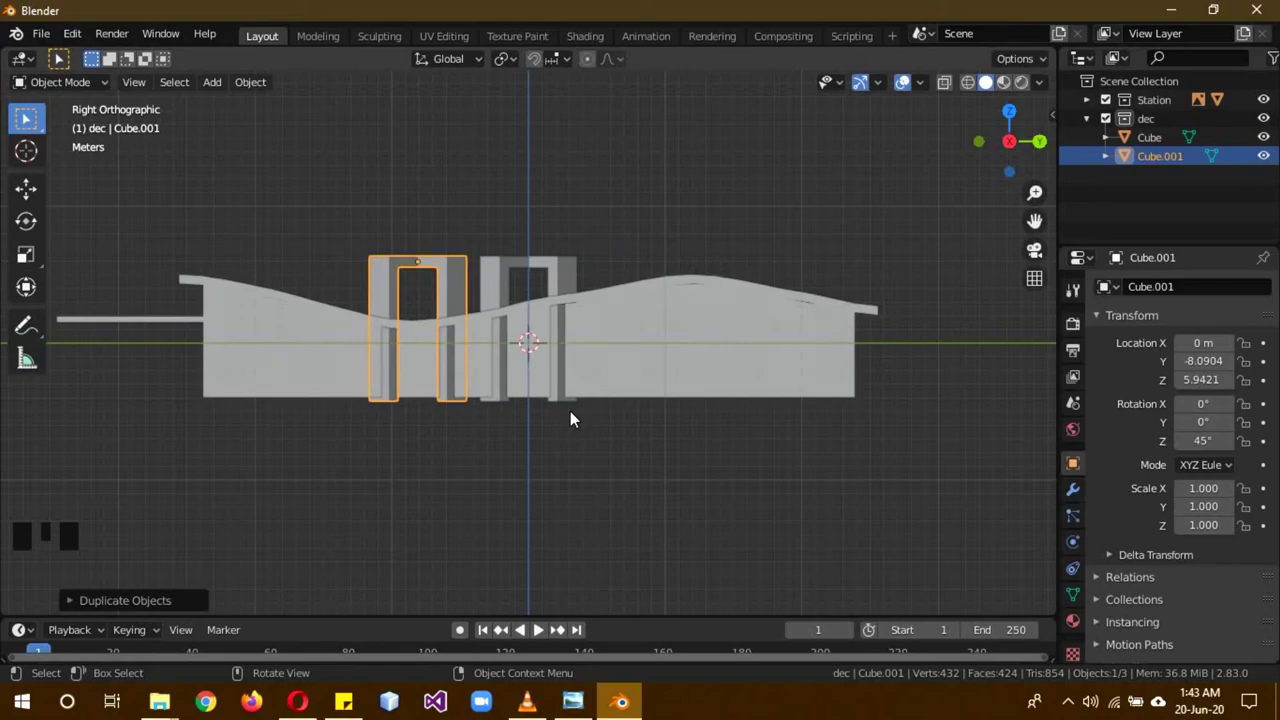
key(shift+d)
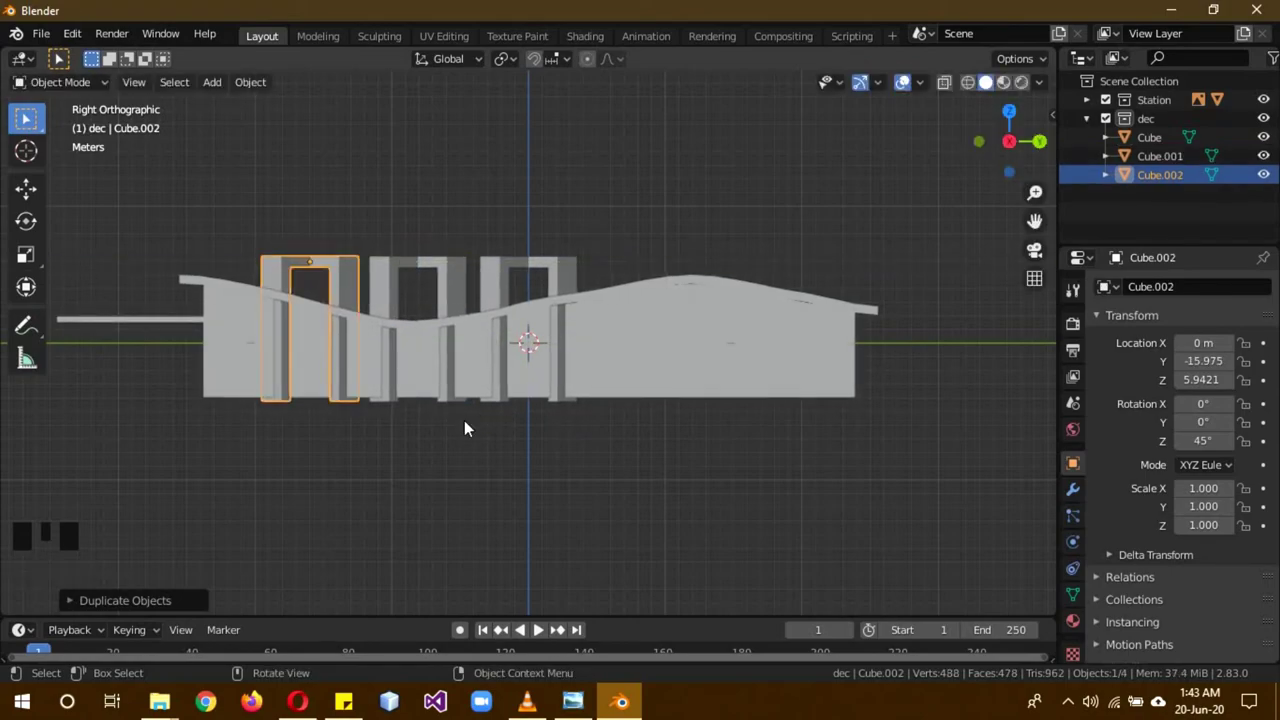
key(a)
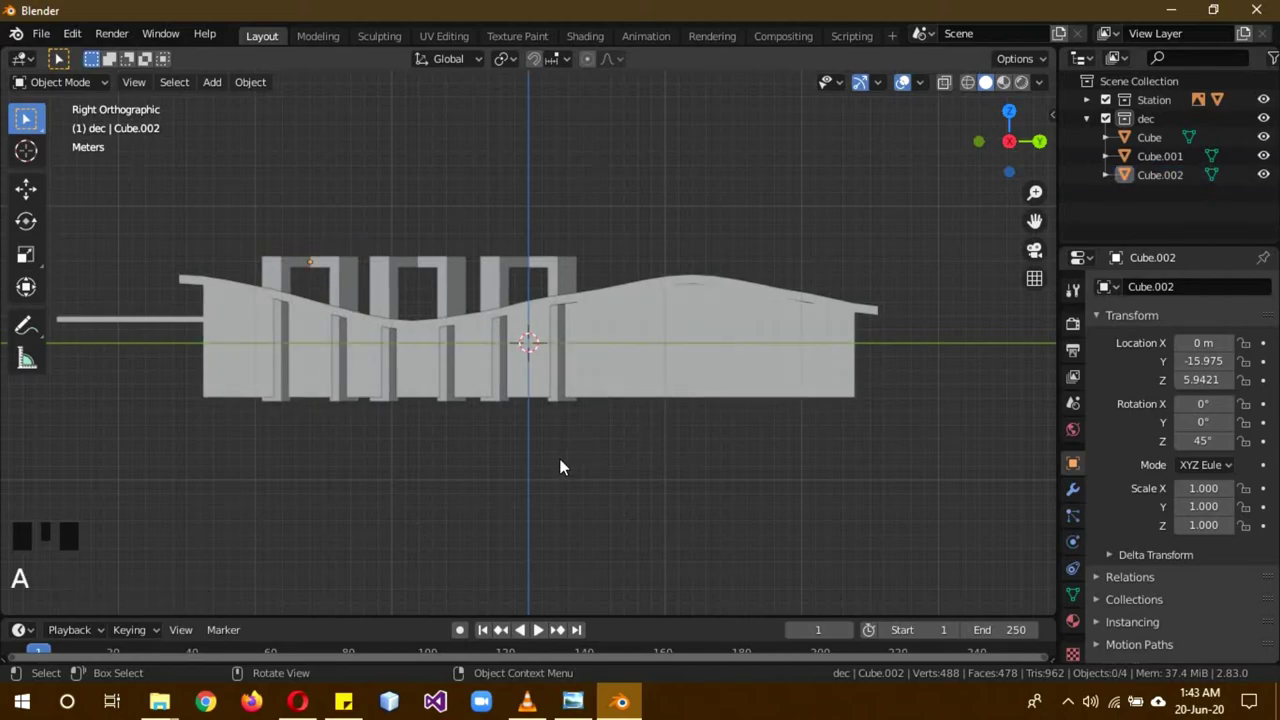
drag(565, 465, 756, 365)
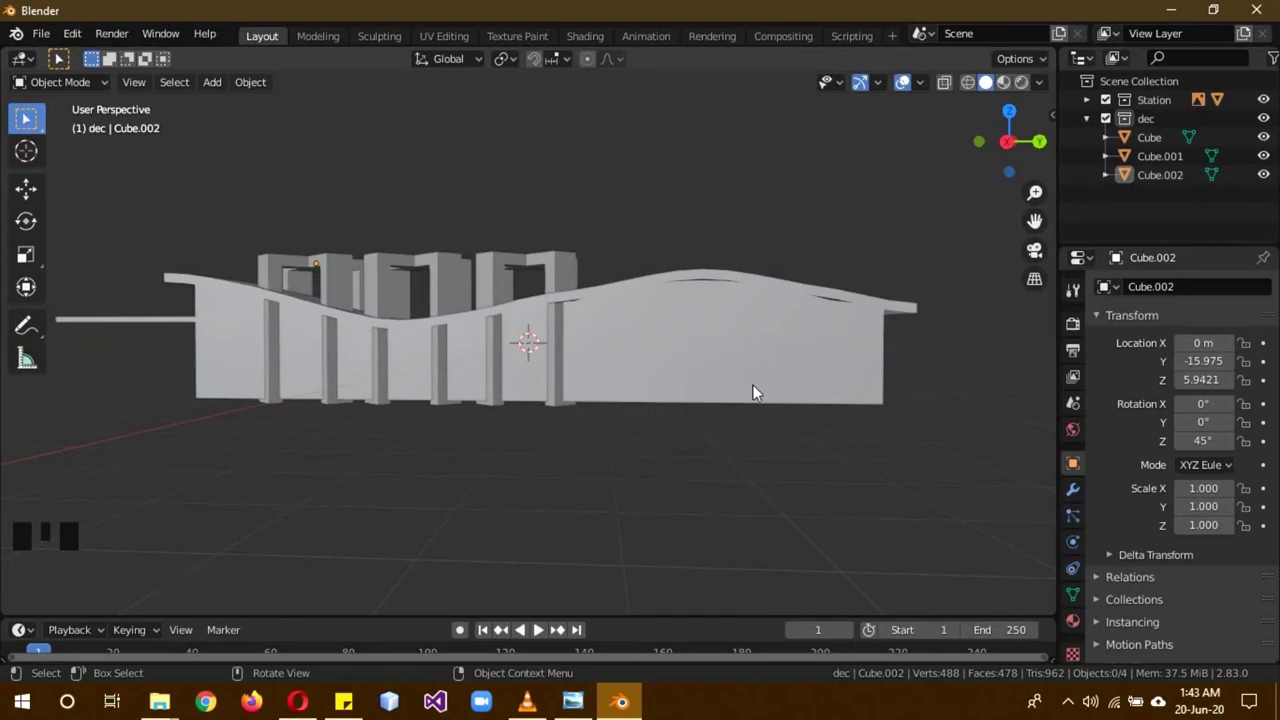
drag(643, 425, 715, 373)
- Add a cube, move it to the station's front end and scale it into a thin tall column
key(shift+a)
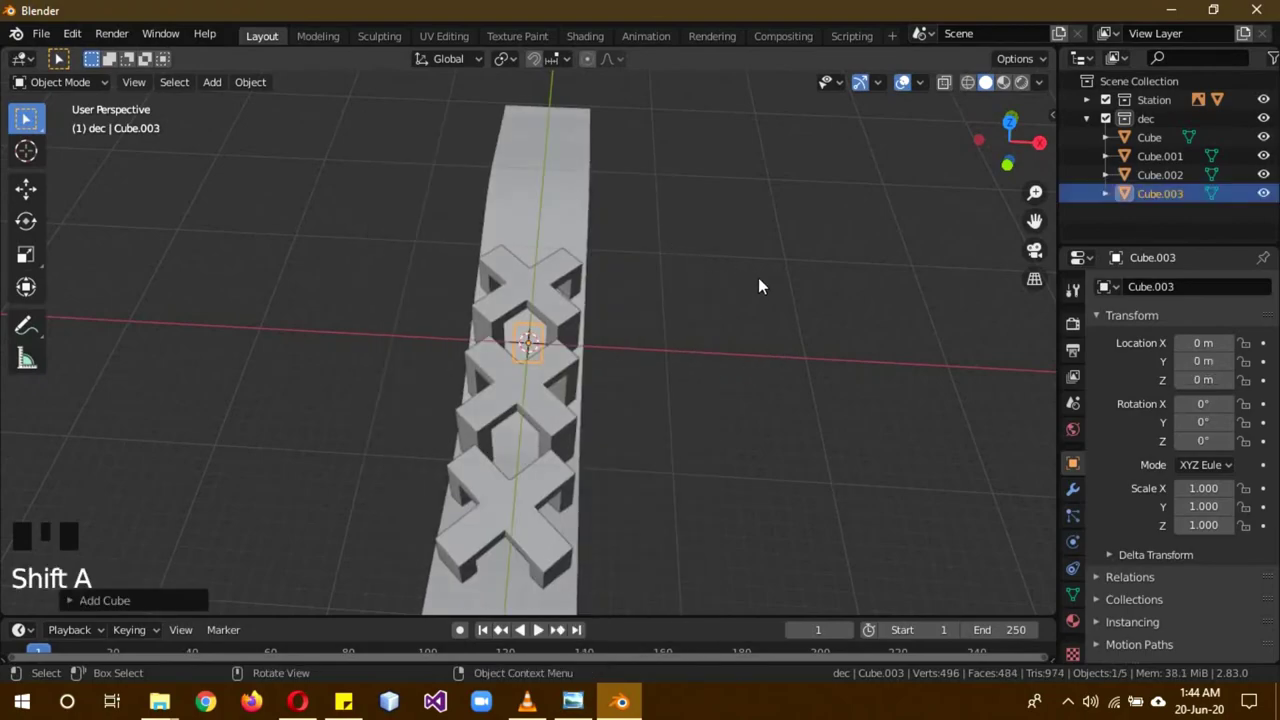
key(KP_3)
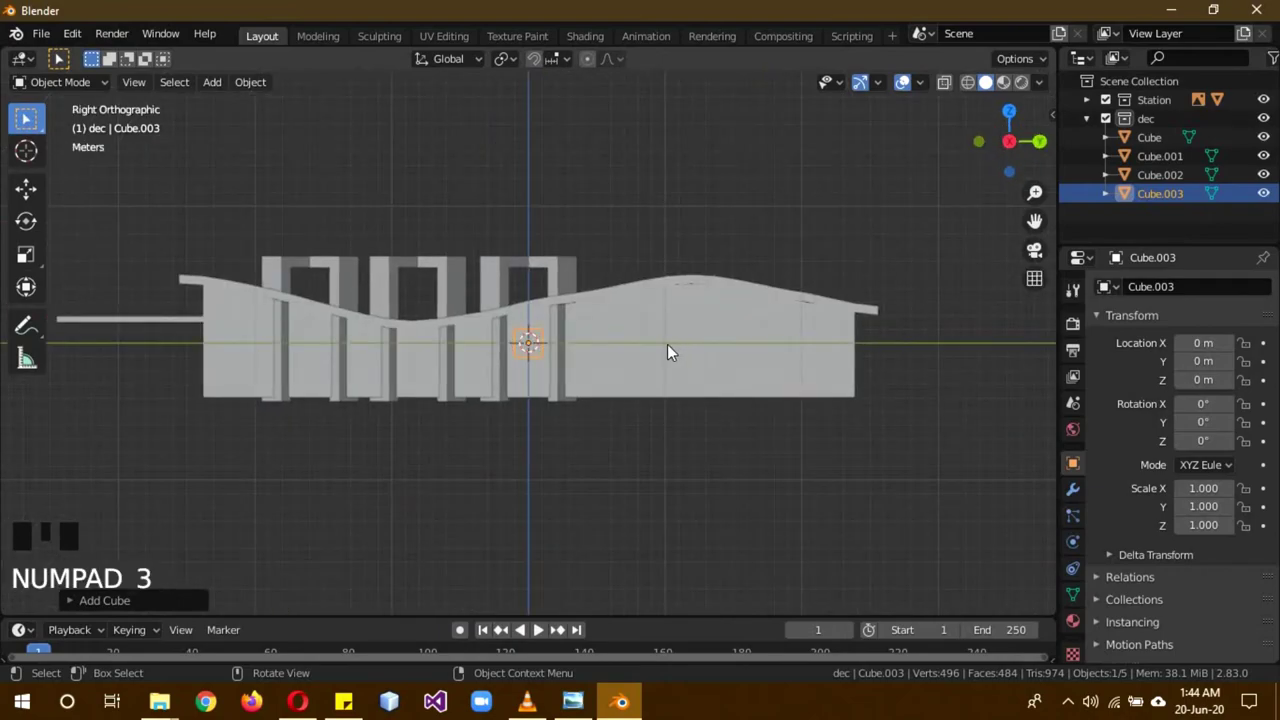
key(g)
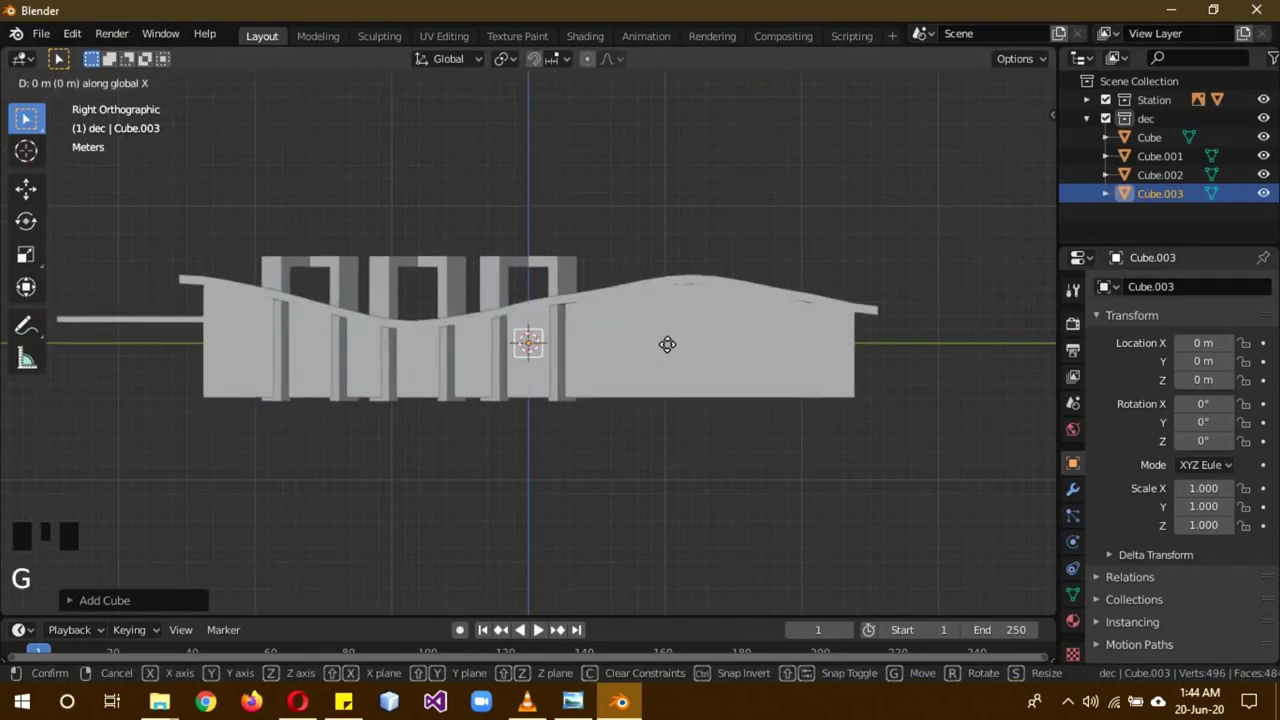
key(g)
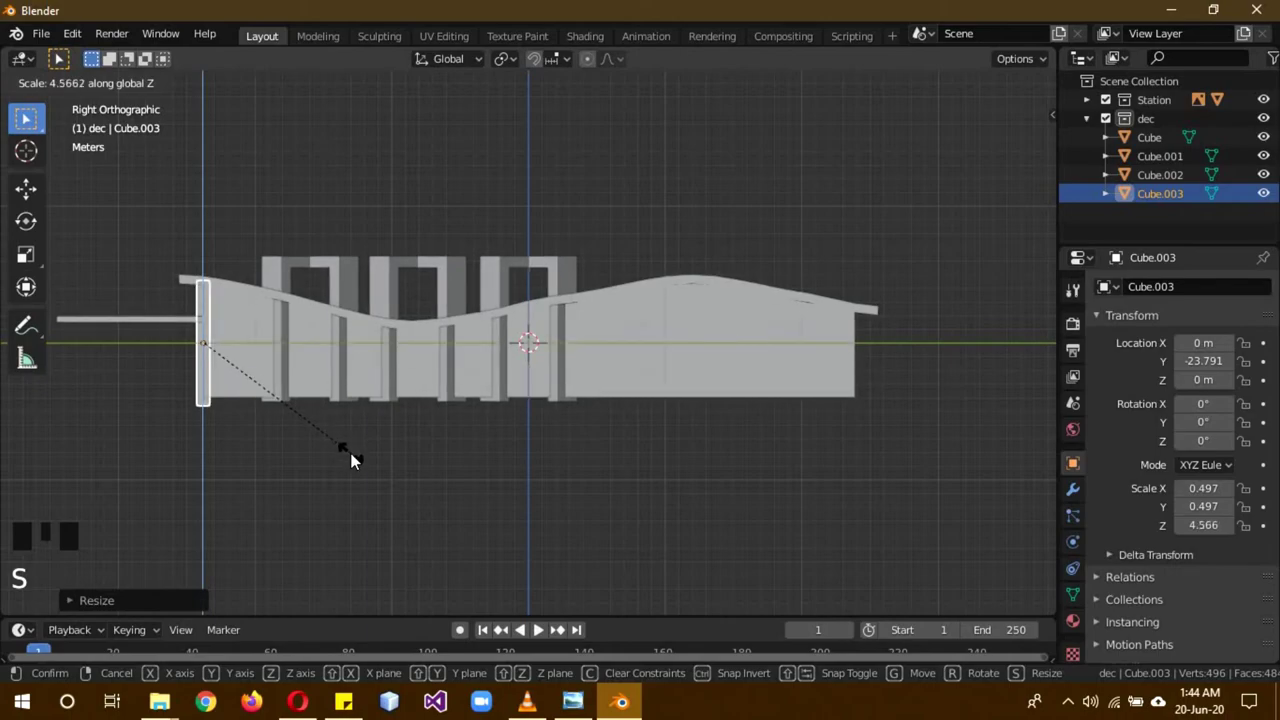
drag(360, 456, 448, 472)
- Move the column out to one side and duplicate it toward the opposite side
key(KP_1)
key(g)
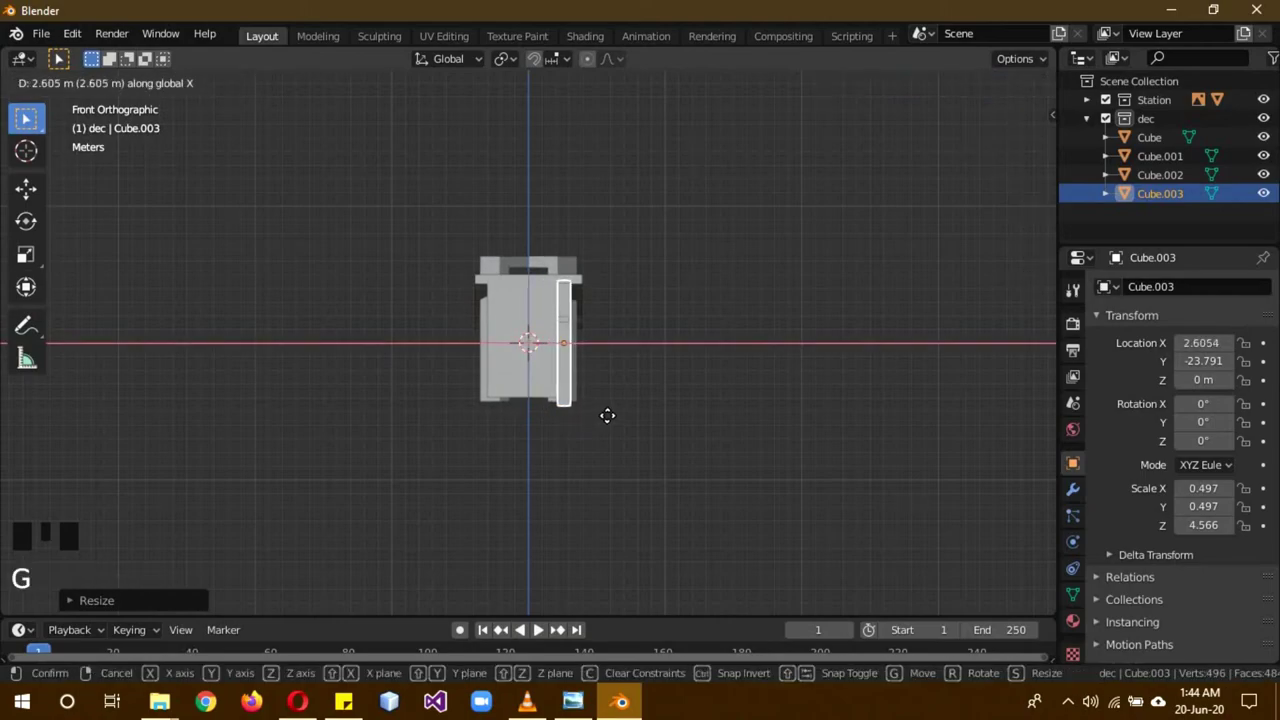
key(shift+d)
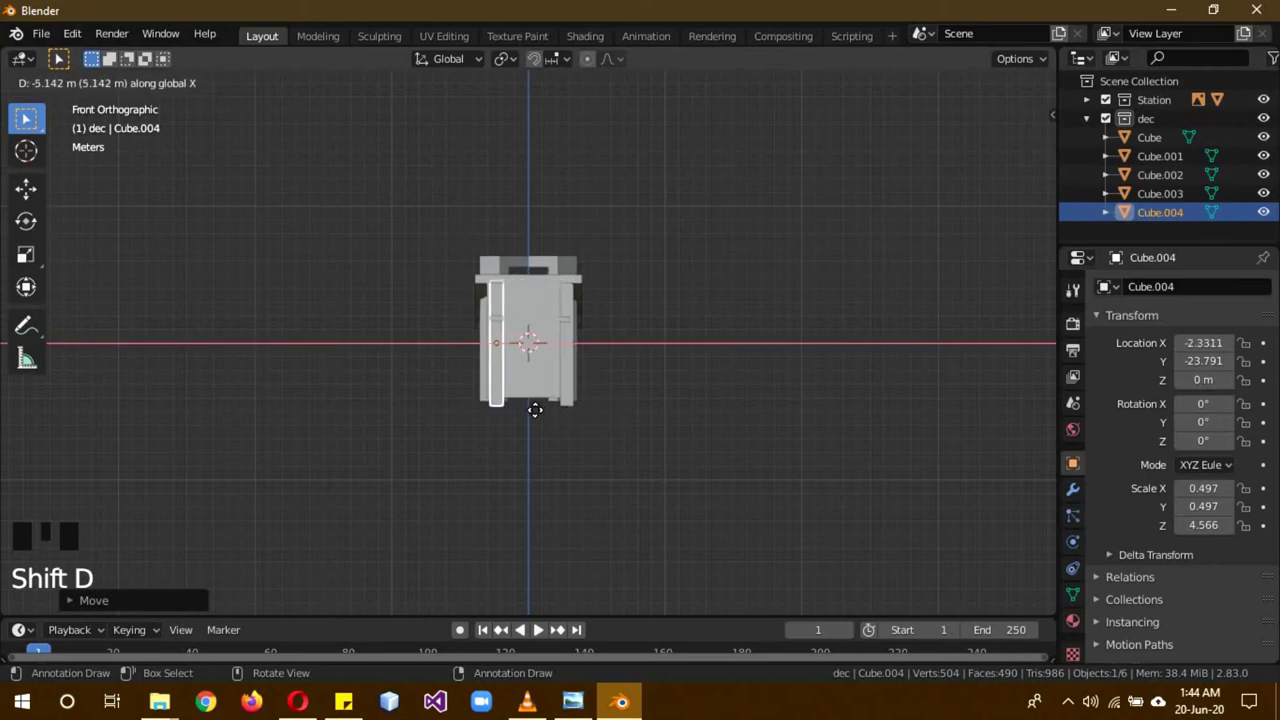
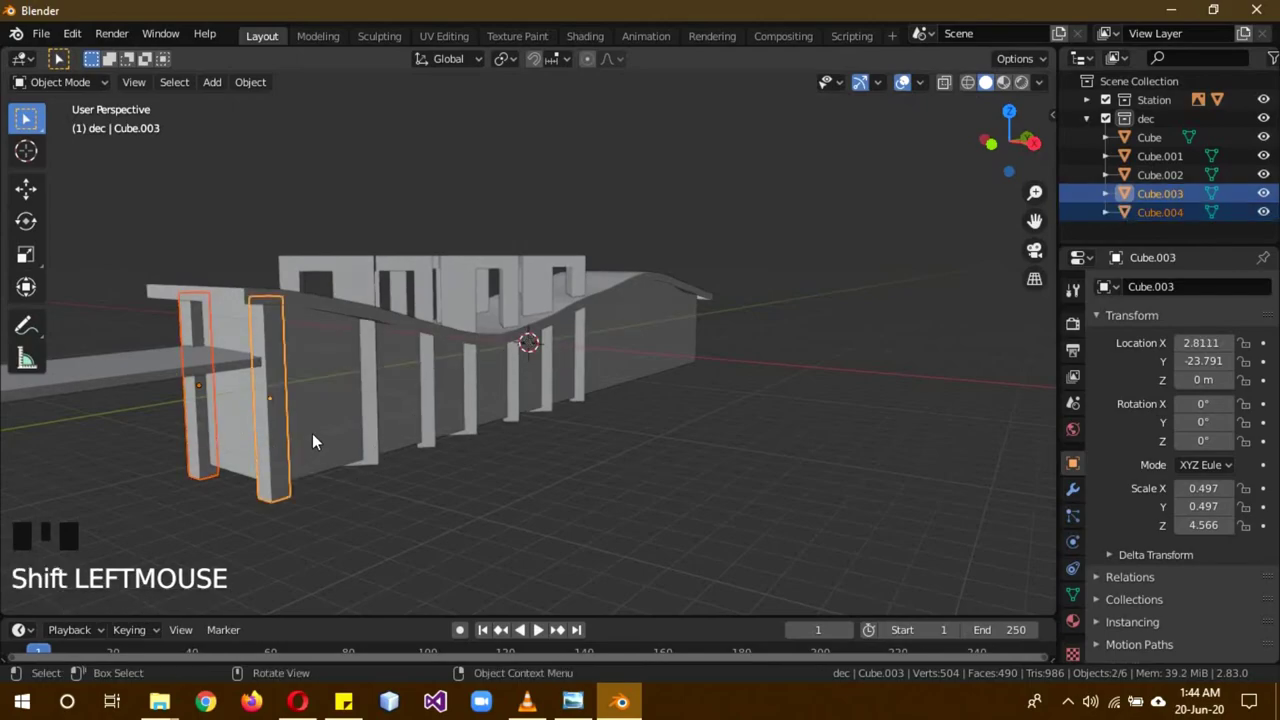
- Duplicate the columns under the walkway's far end, shorten them, and select a front column to copy
key(KP_3)
scroll(down, 3)
key(shift+d)
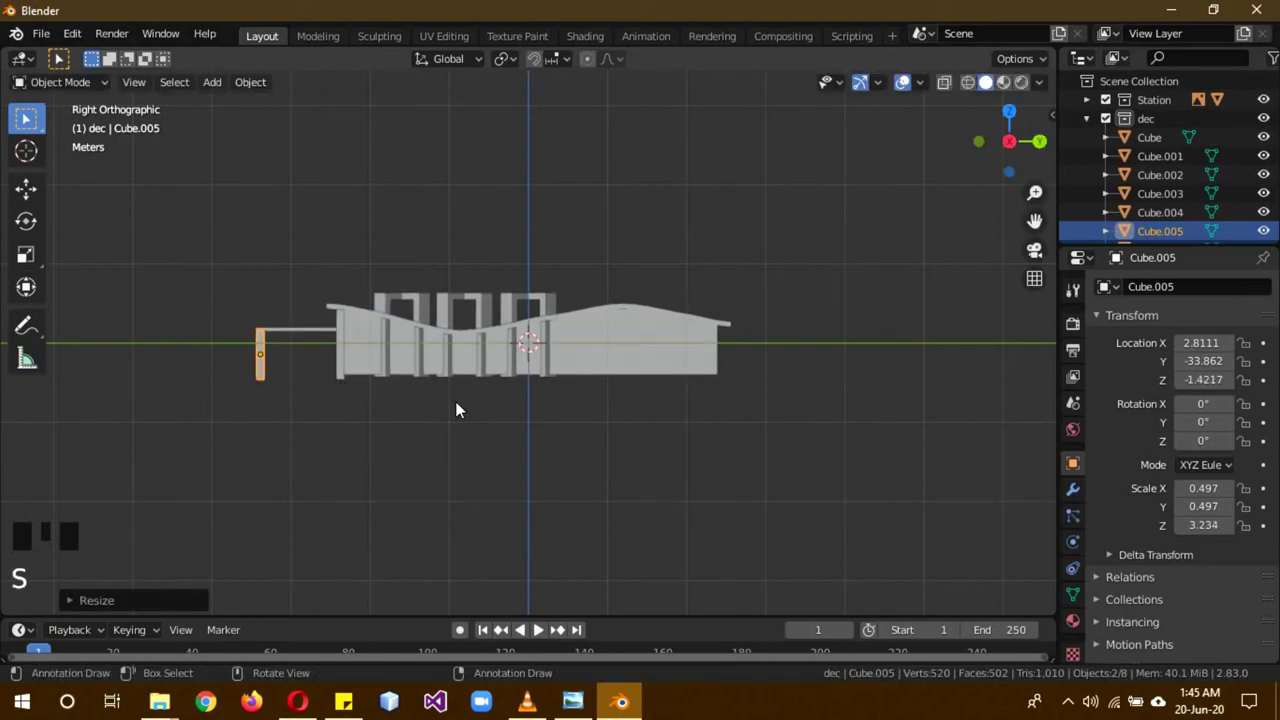
drag(476, 444, 384, 411)
click(384, 411)
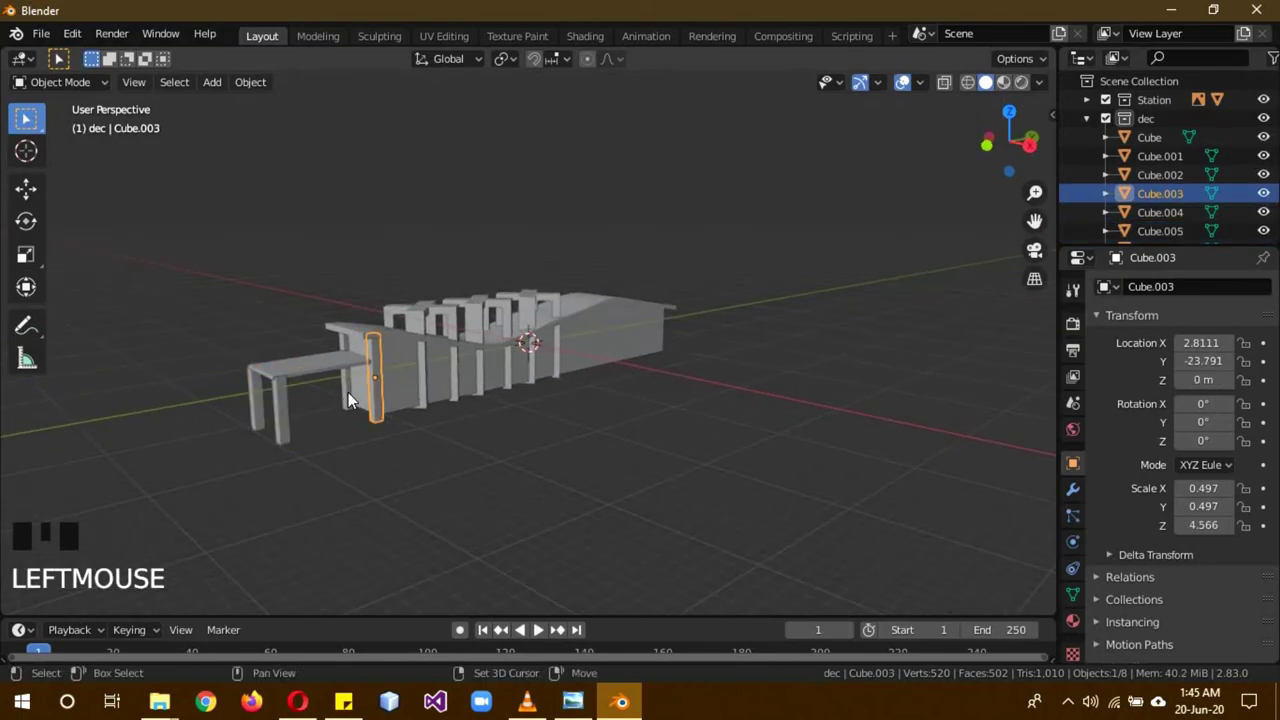
click(349, 397)
- Duplicate the column twice and slide the copies along the station's side
key(KP_3)
key(shift+d)
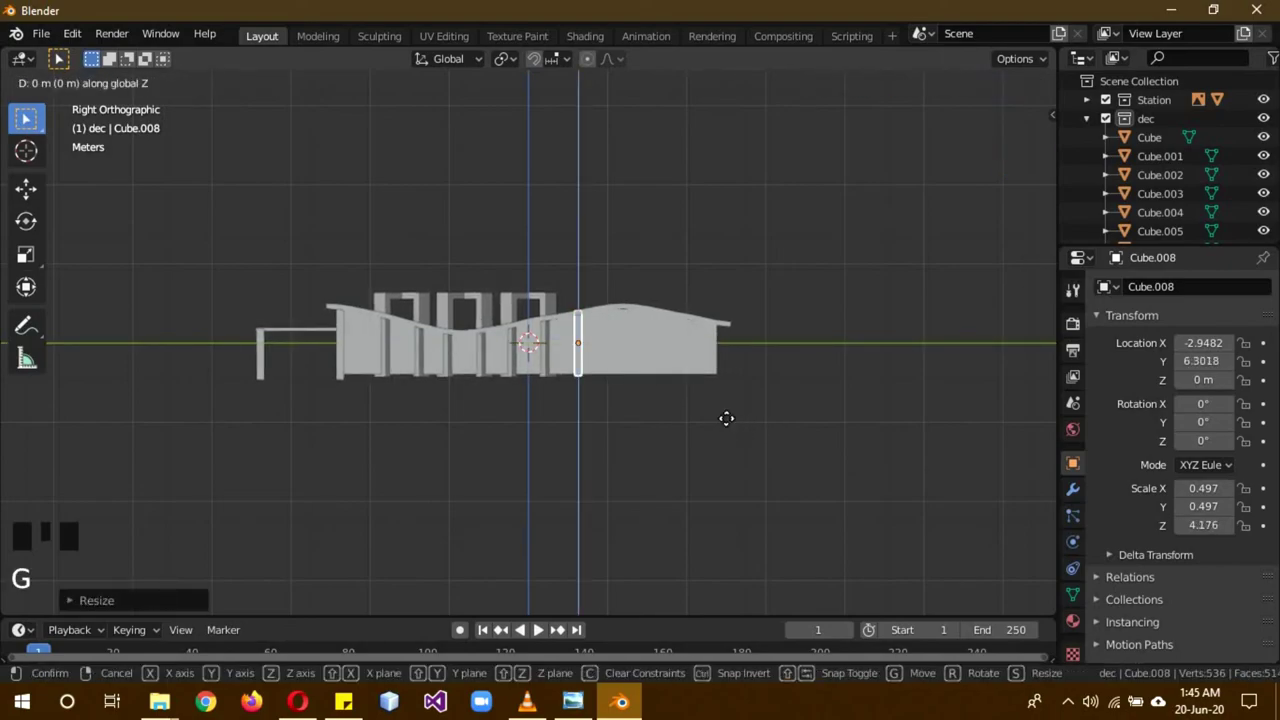
key(shift+d)
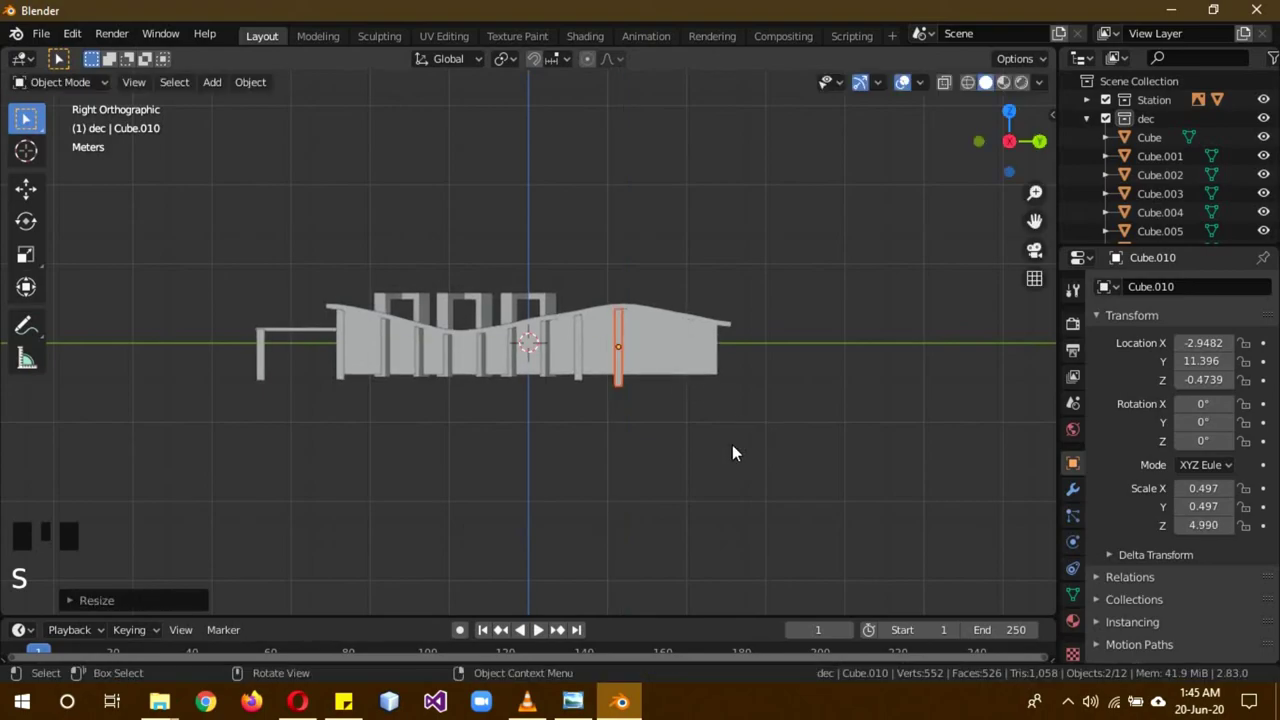
drag(601, 415, 649, 414)
- Duplicate further columns and resize and lower them to fit under the wavy roof edge
key(KP_3)
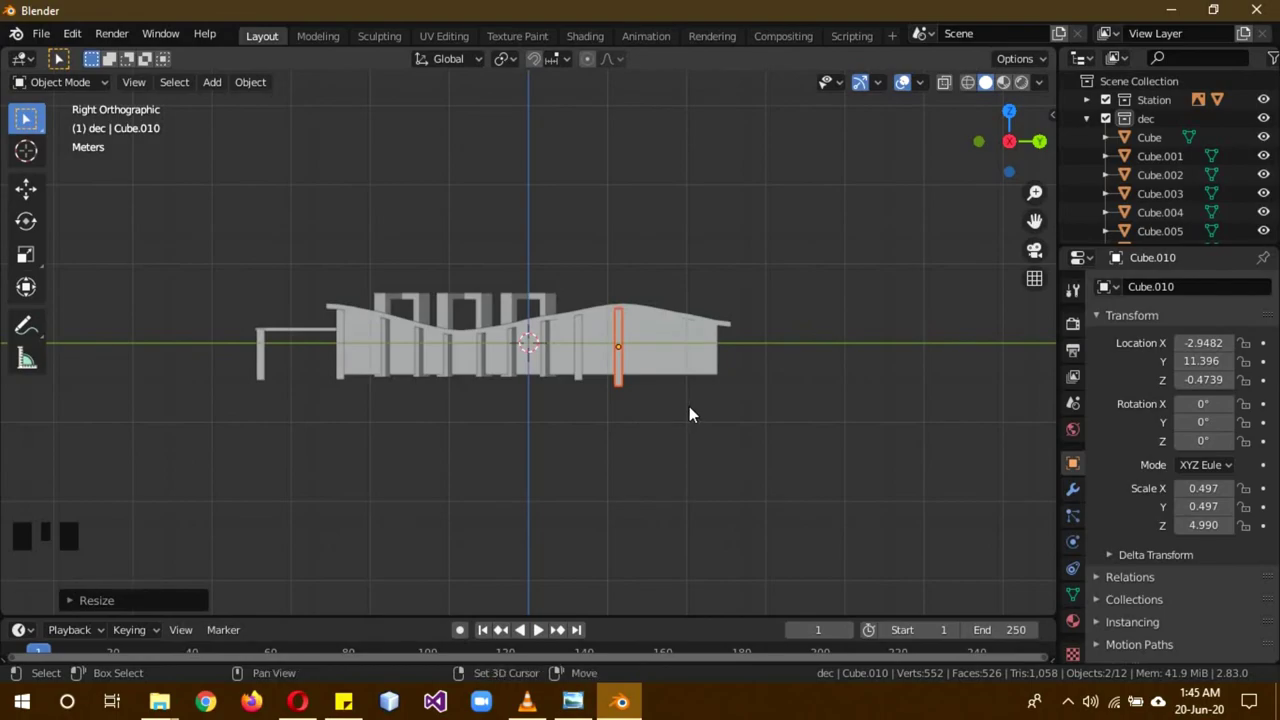
key(shift+d)
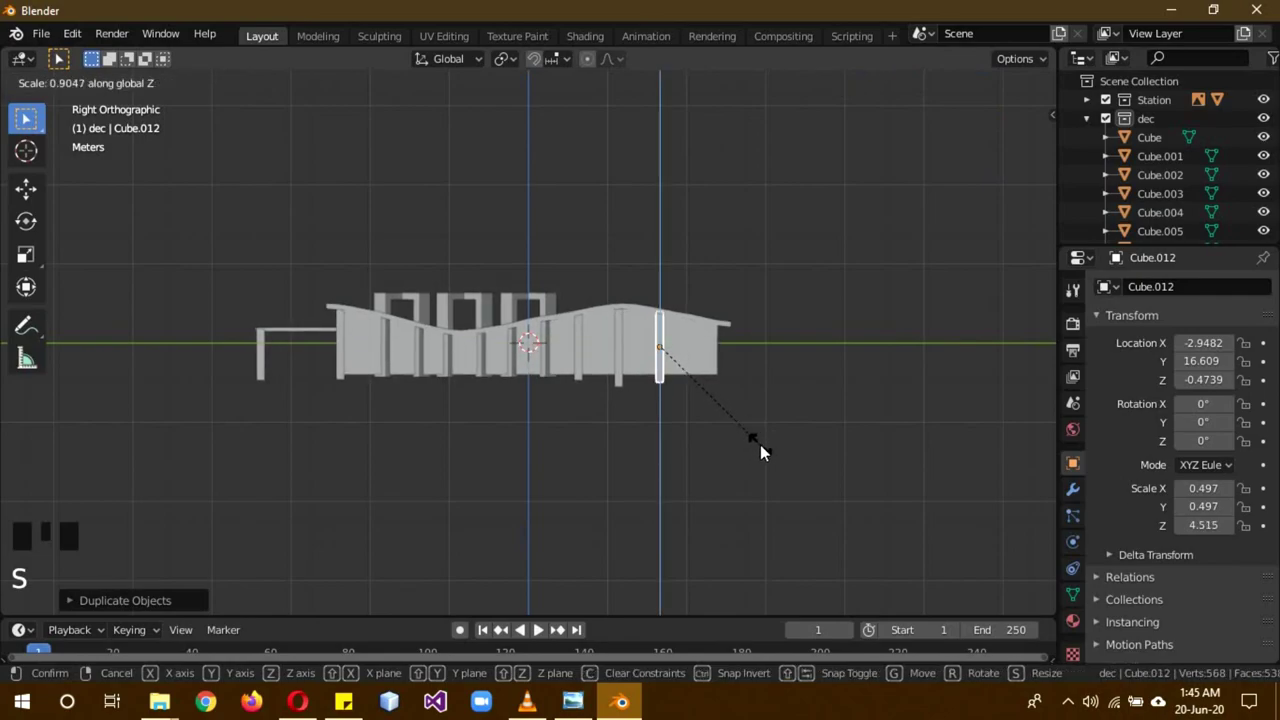
key(shift+d)
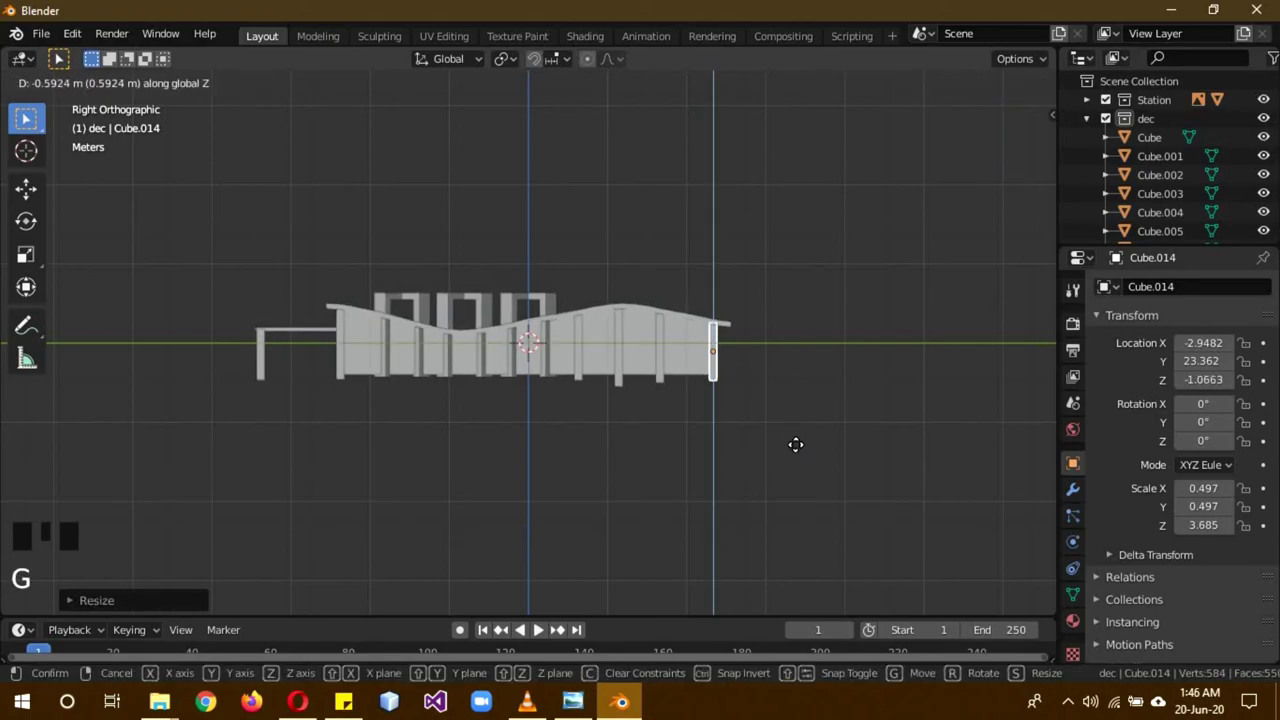
drag(808, 381, 792, 388)
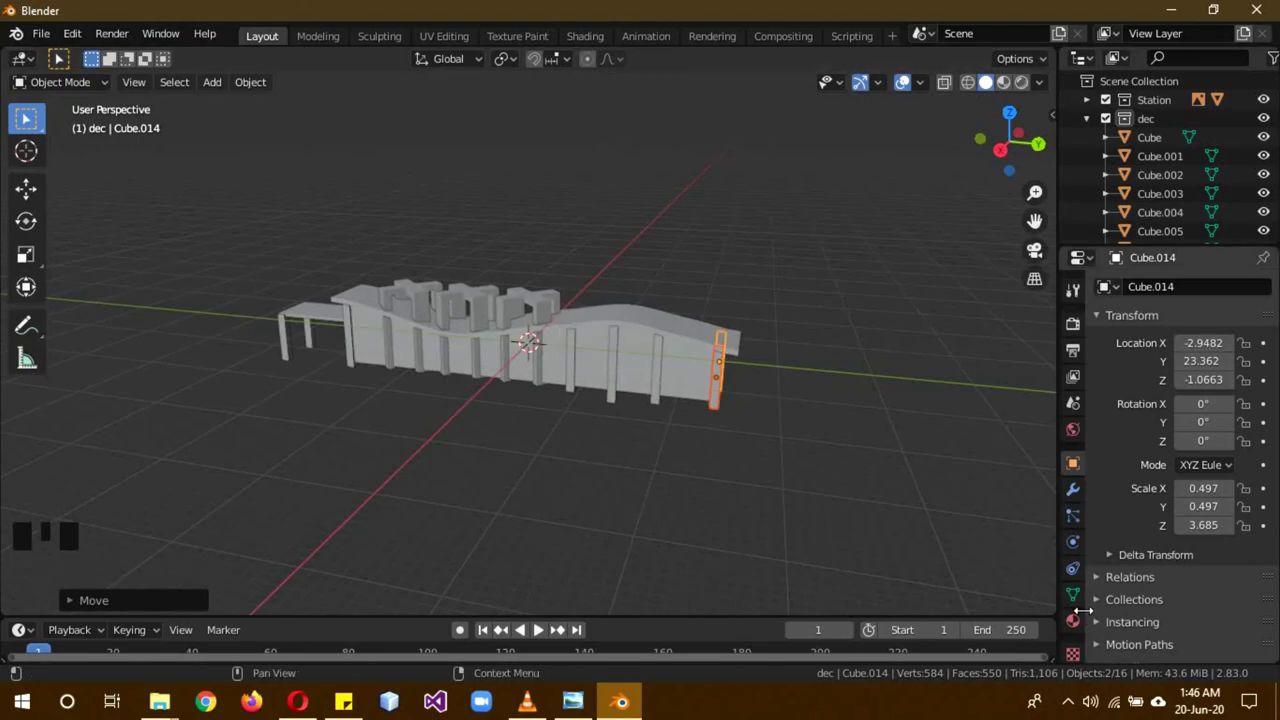
- Create a new material for the far-end column and adjust its base colour
click(1085, 628)
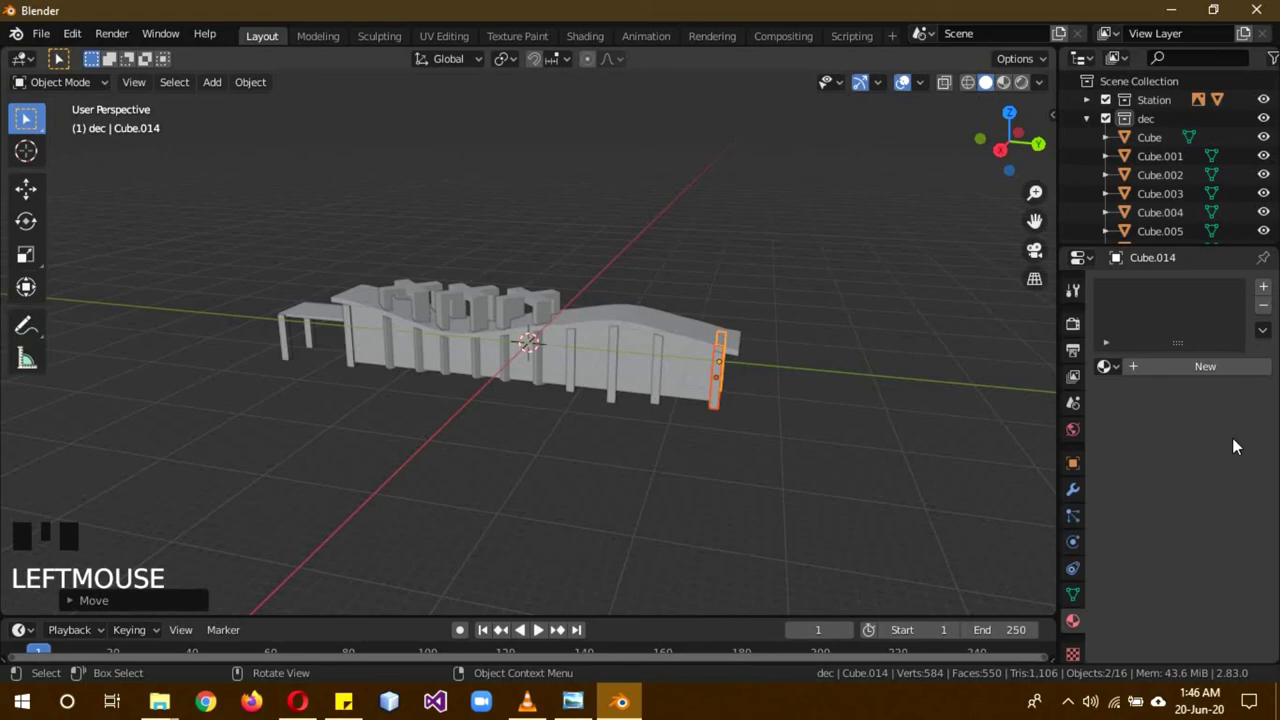
click(802, 421)
click(720, 401)
drag(1228, 374, 1232, 556)
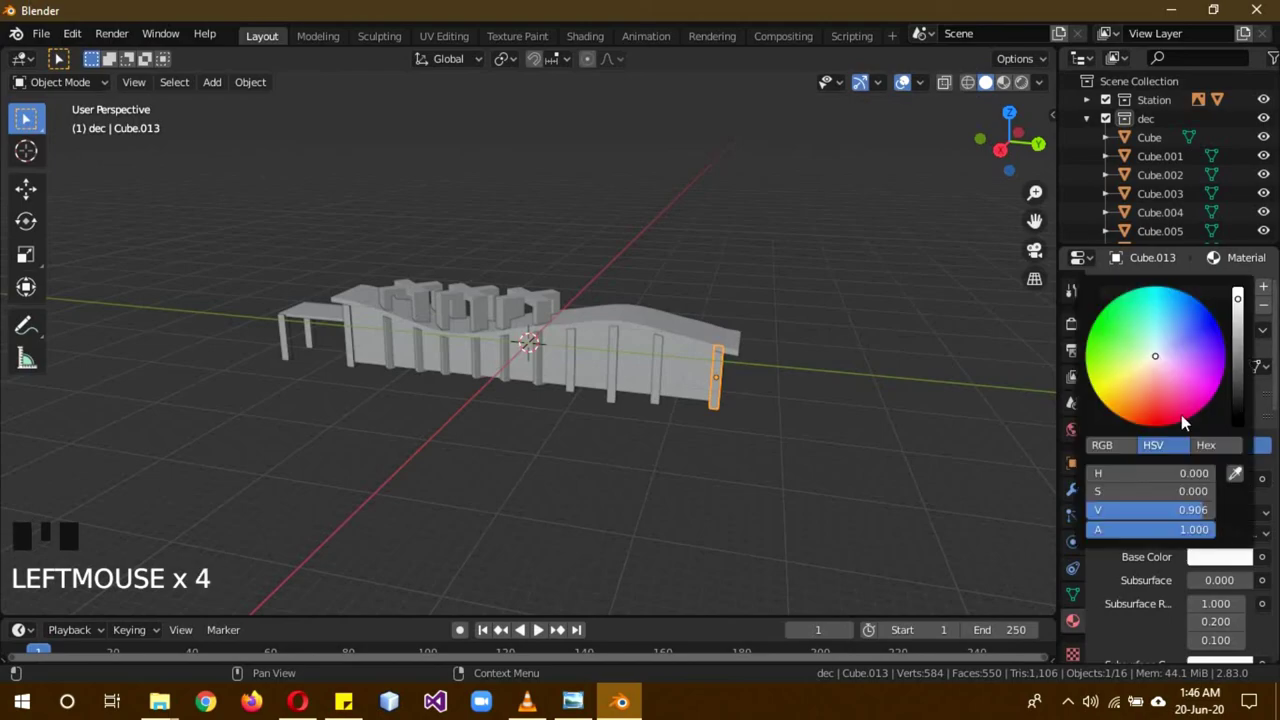